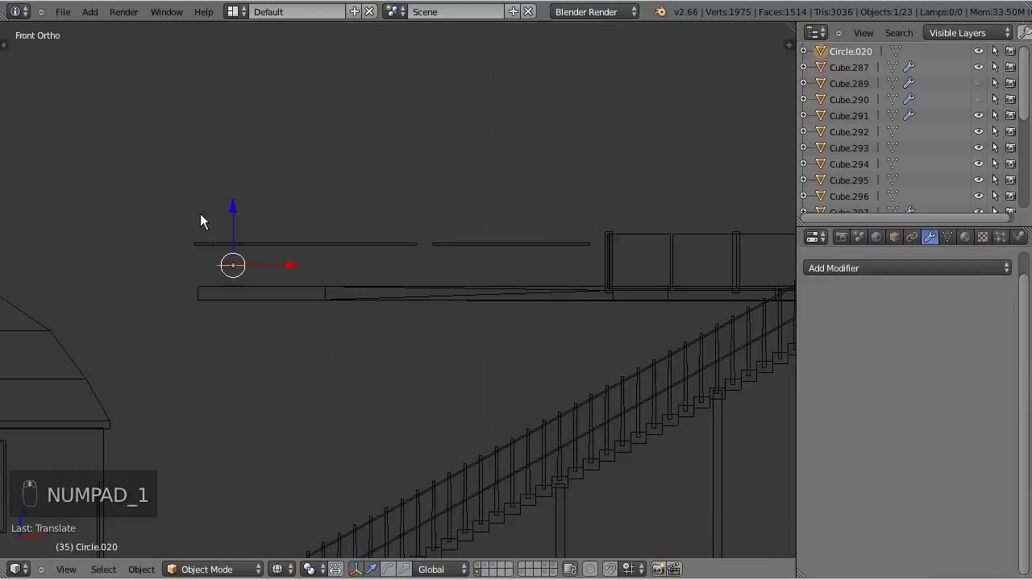
# Lower the small ring Circle.020 onto the bench platform and place the 3D cursor beside it.
pyautogui.moveTo(242, 213); pyautogui.dragTo(244, 236)
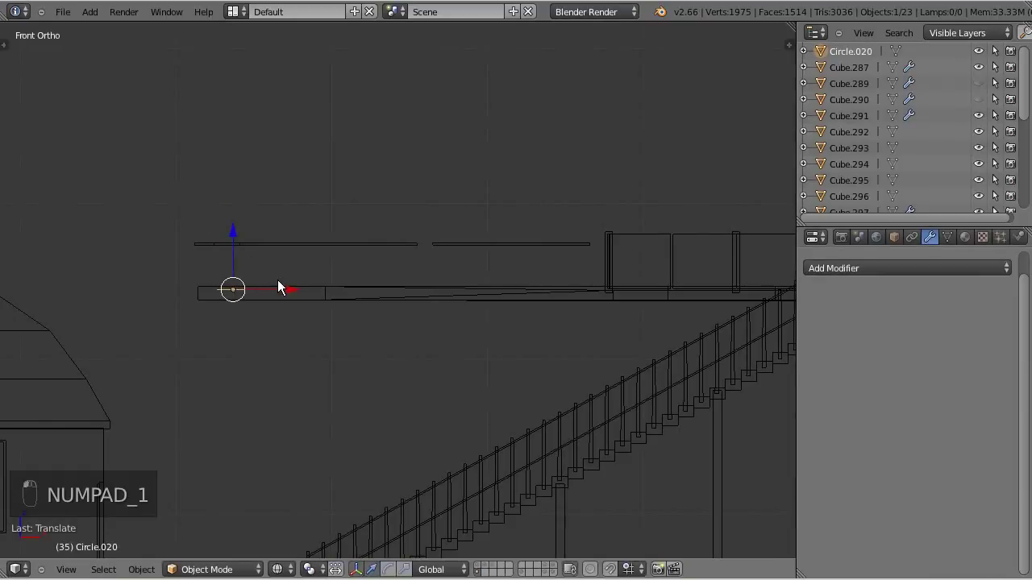
pyautogui.press('z')
pyautogui.click(290, 296)
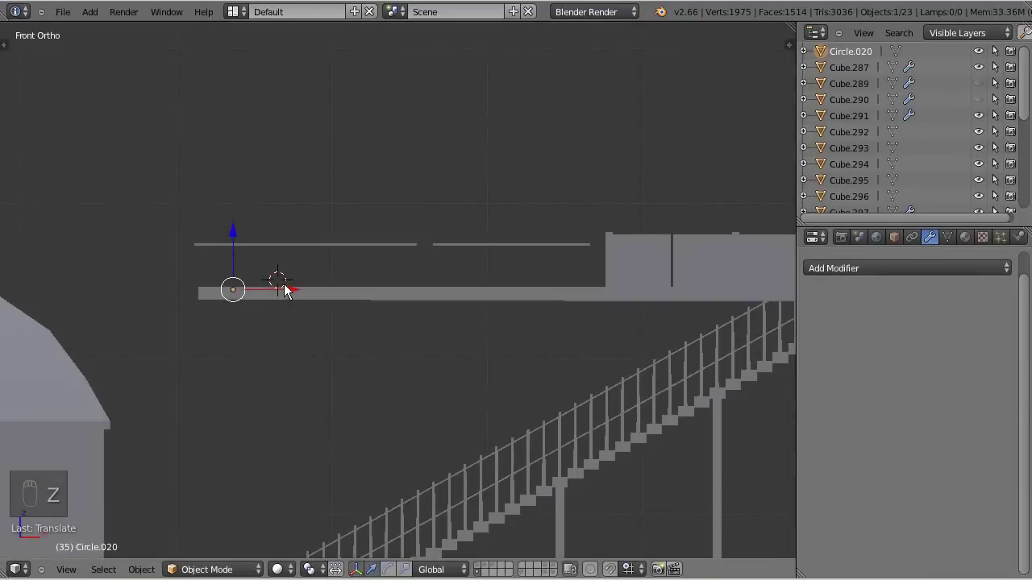
pyautogui.press('z')
pyautogui.press('KP_7')
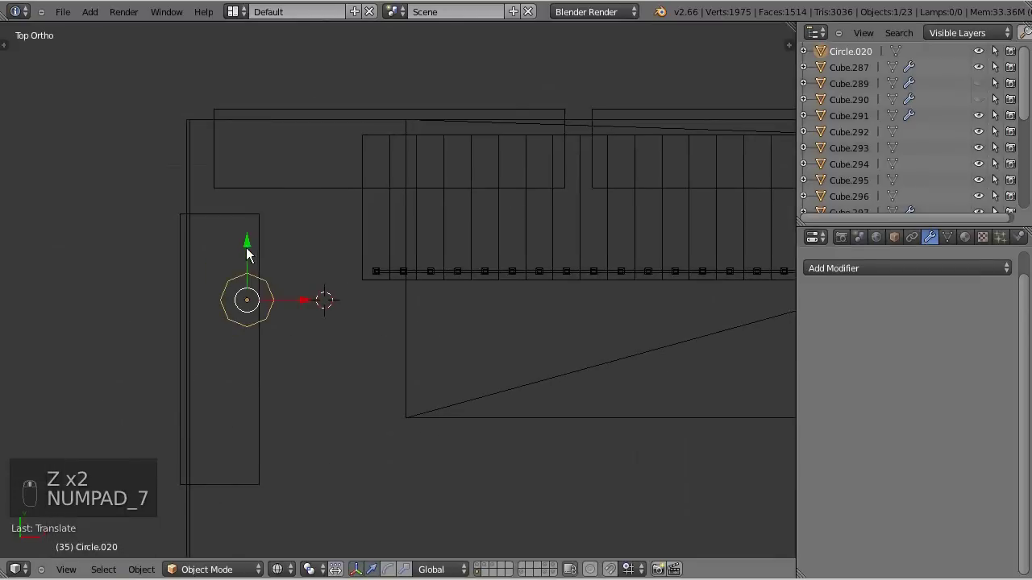
# Check the ring from top and front views and enter Edit Mode to begin extruding it.
pyautogui.press('s')
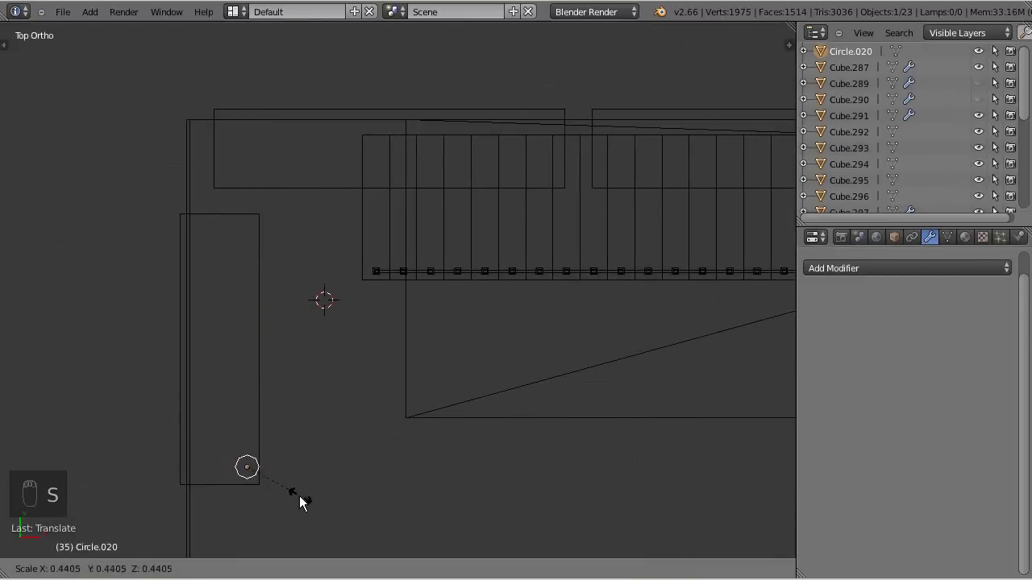
pyautogui.press('s')
pyautogui.press('a')
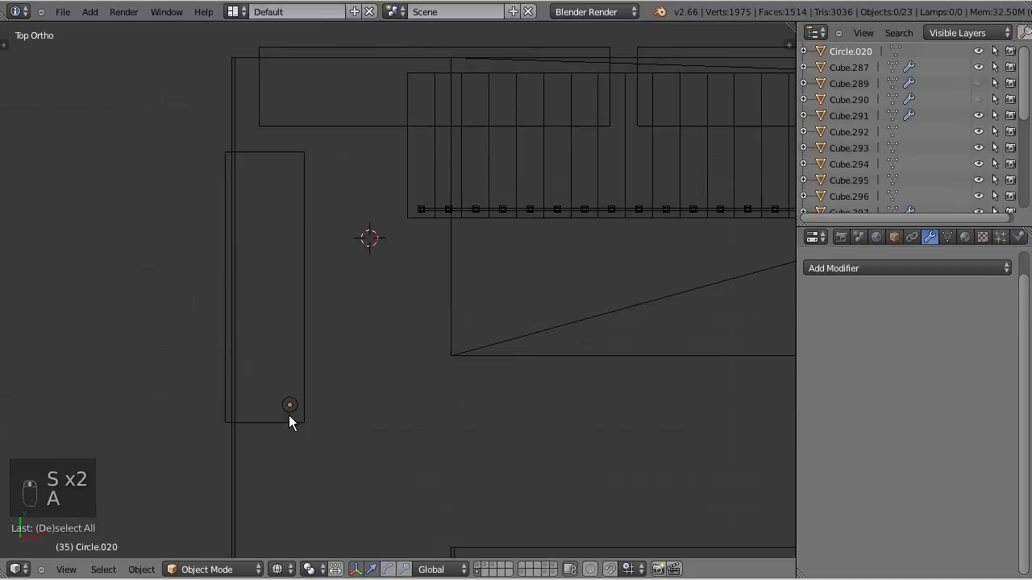
pyautogui.moveTo(294, 415); pyautogui.dragTo(381, 447)
pyautogui.press('KP_1')
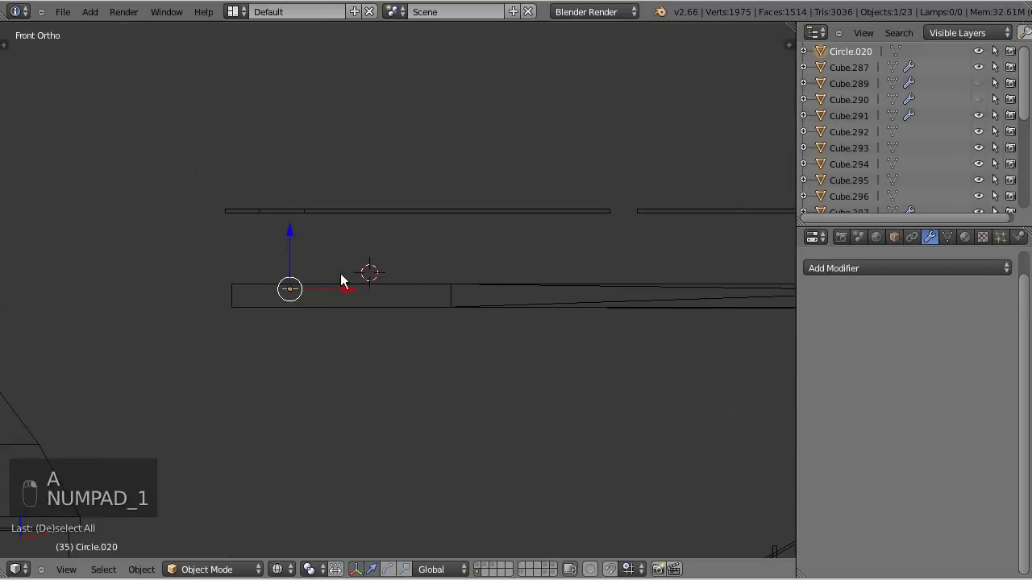
pyautogui.press('Tab')
pyautogui.press('e')
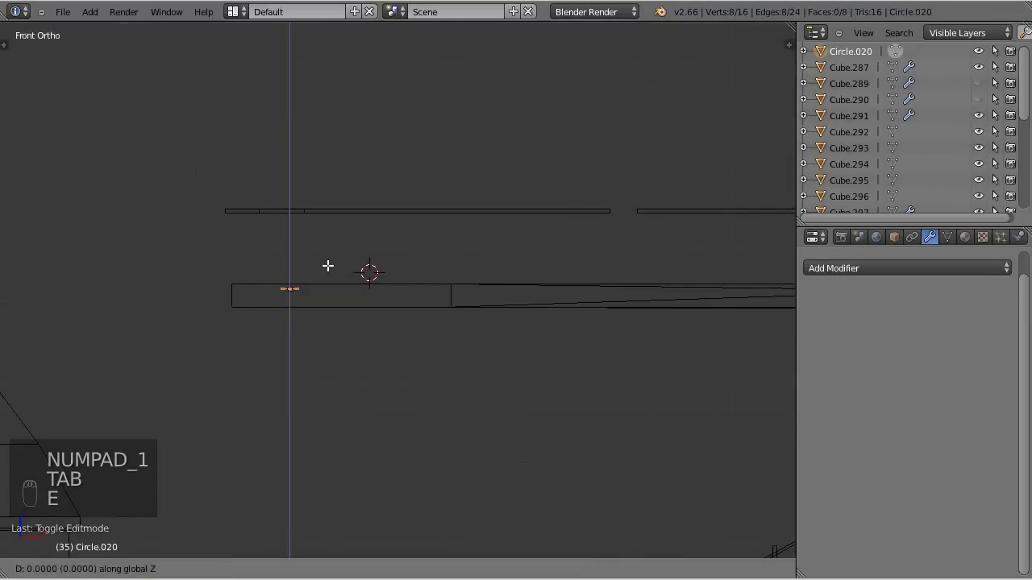
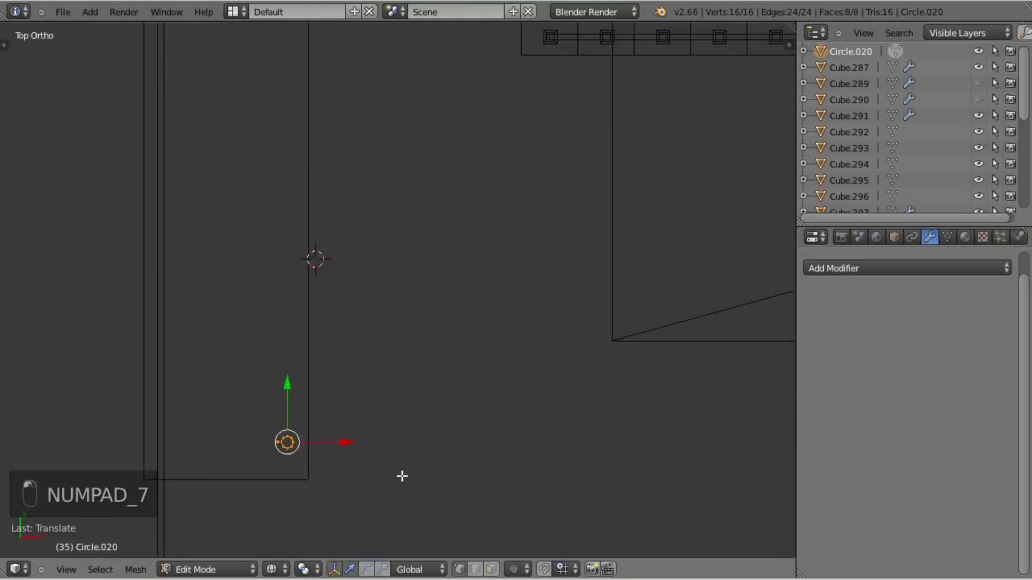
# Move the duplicated ring copies to the bench leg positions beneath the bench tops.
pyautogui.press('g')
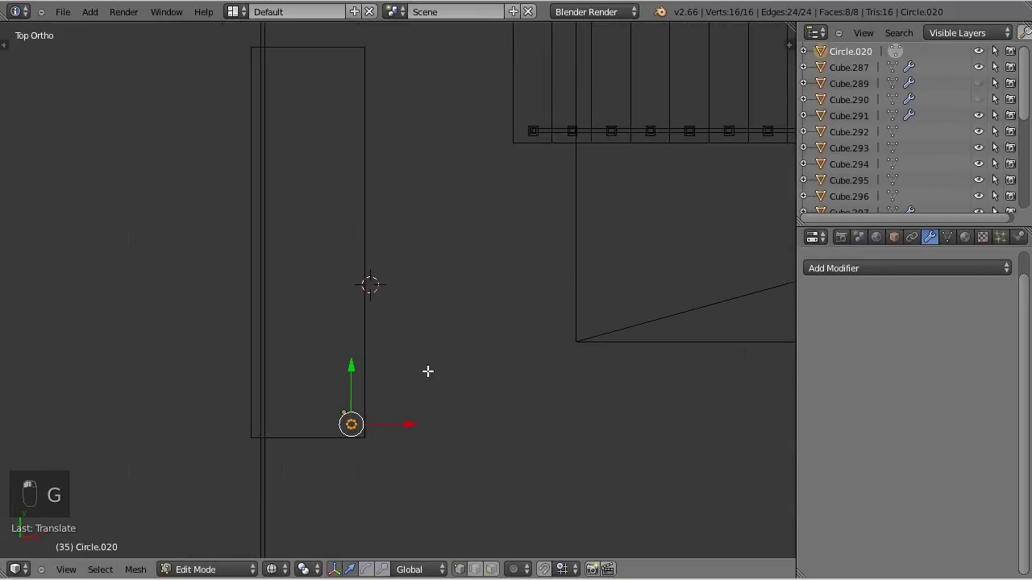
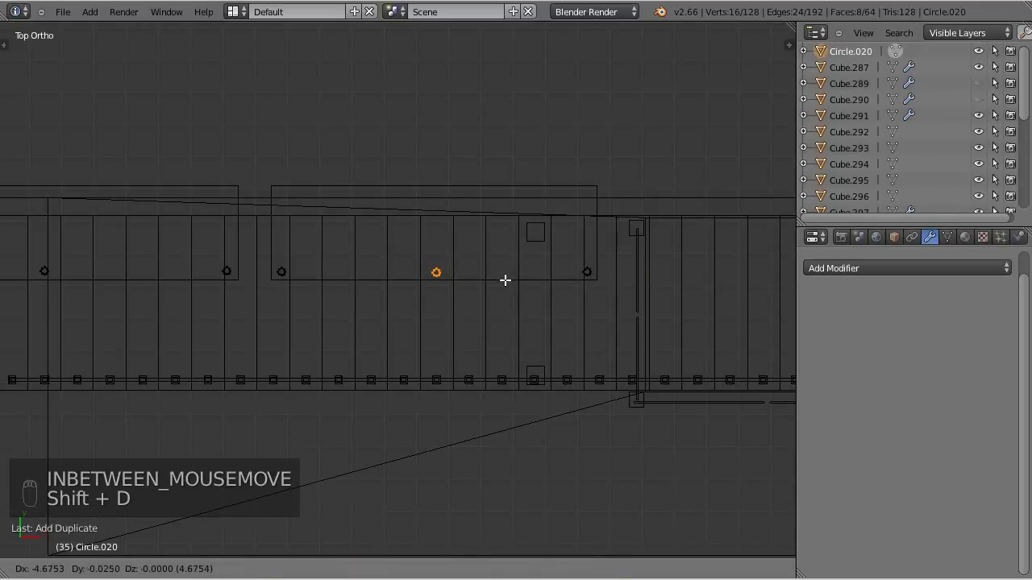
# Leave Edit Mode and inspect the solidified leg rings from an angled view.
pyautogui.press('Tab')
pyautogui.press('z')
pyautogui.press('a')
pyautogui.moveTo(462, 380); pyautogui.dragTo(473, 373)
pyautogui.moveTo(459, 341); pyautogui.dragTo(440, 343)
pyautogui.moveTo(449, 351); pyautogui.dragTo(448, 311)
pyautogui.moveTo(448, 312); pyautogui.dragTo(455, 331)
# Join the leg rings into the bench-top object as one mesh with Ctrl+J.
pyautogui.rightClick(191, 271)
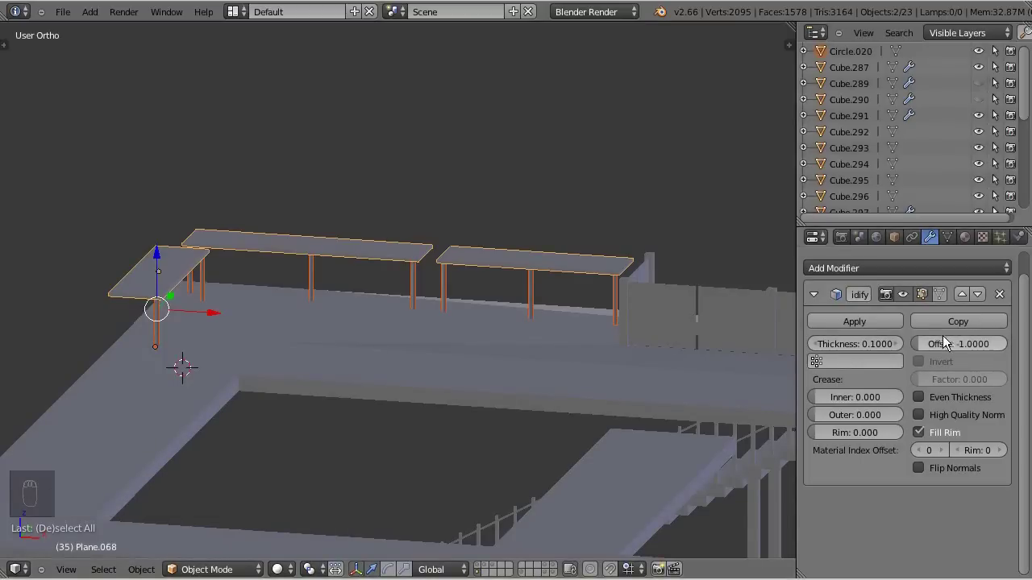
pyautogui.moveTo(866, 321); pyautogui.dragTo(146, 318)
pyautogui.press('ctrl+j')
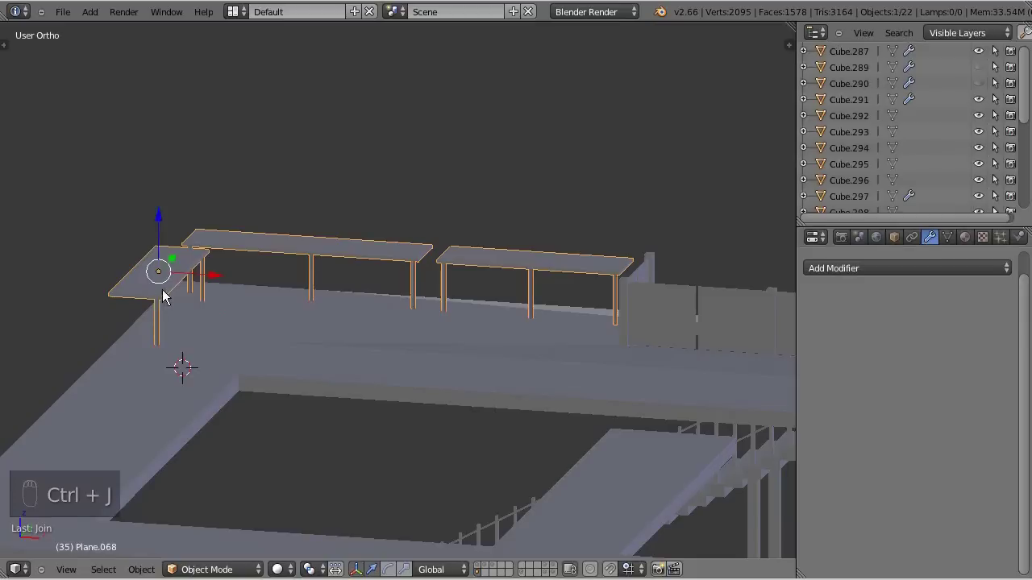
pyautogui.press('Tab')
pyautogui.press('Tab')
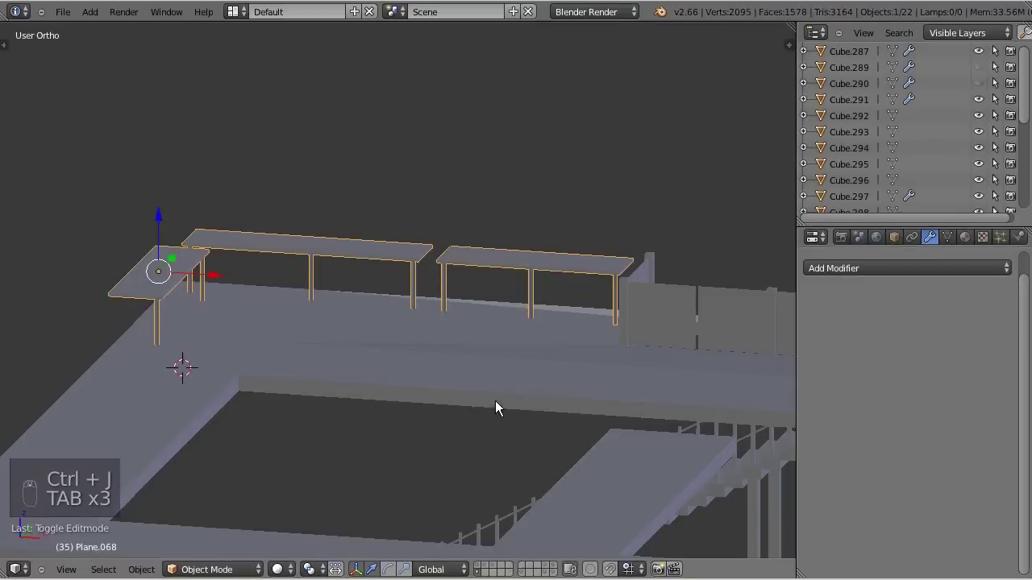
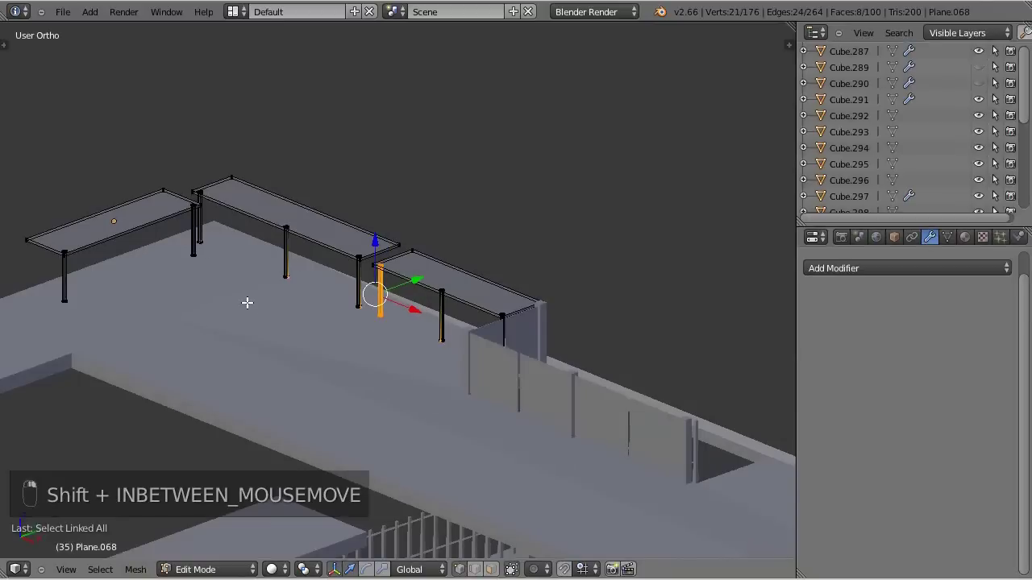
# Duplicate the selected bench top and legs and slide the copy along the platform edge.
pyautogui.press('ctrl+l')
pyautogui.press('KP_7')
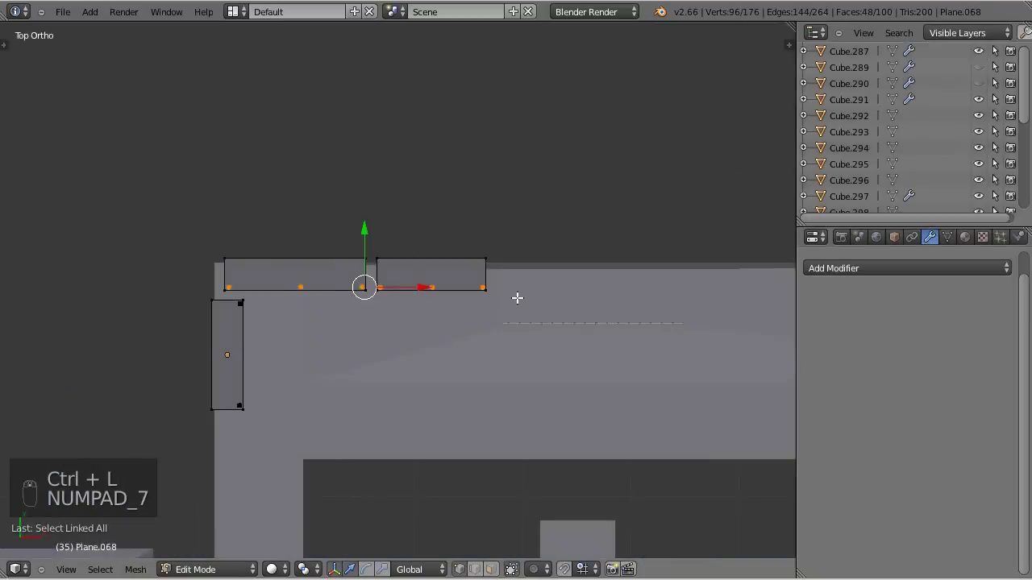
pyautogui.press('shift+d')
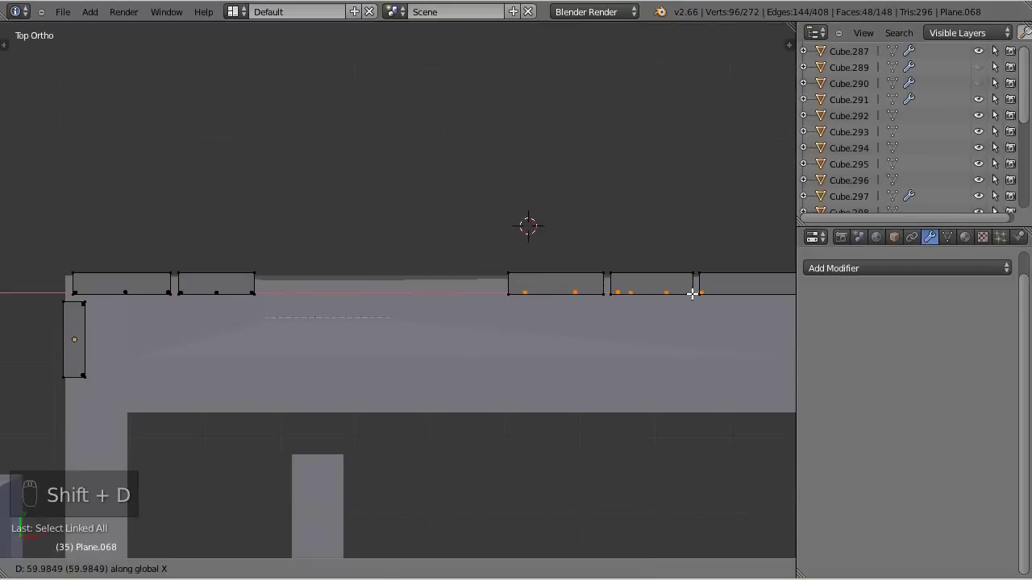
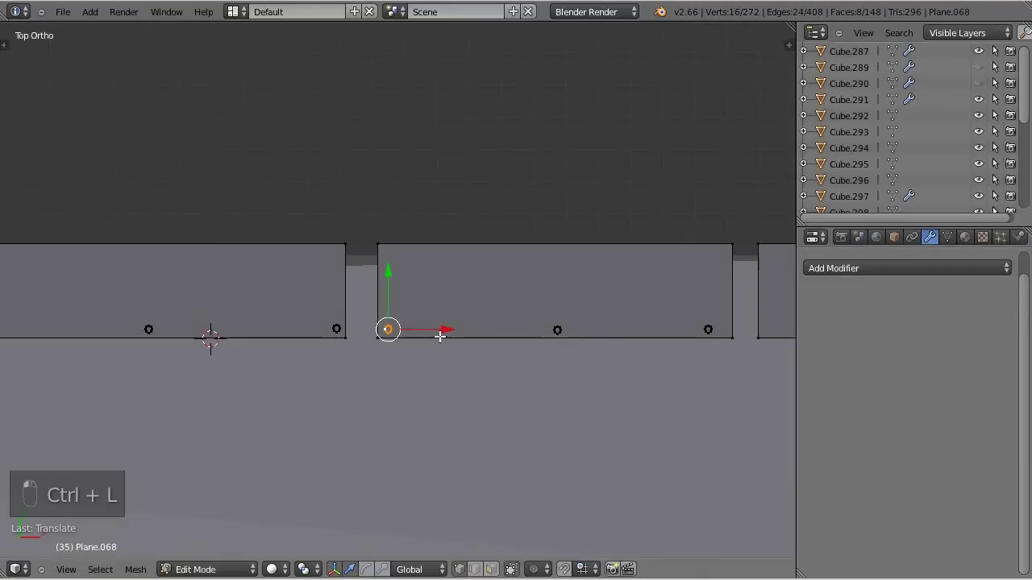
# Copy leg rings from the first bench under the third bench top and reposition the corner leg.
pyautogui.press('ctrl+l')
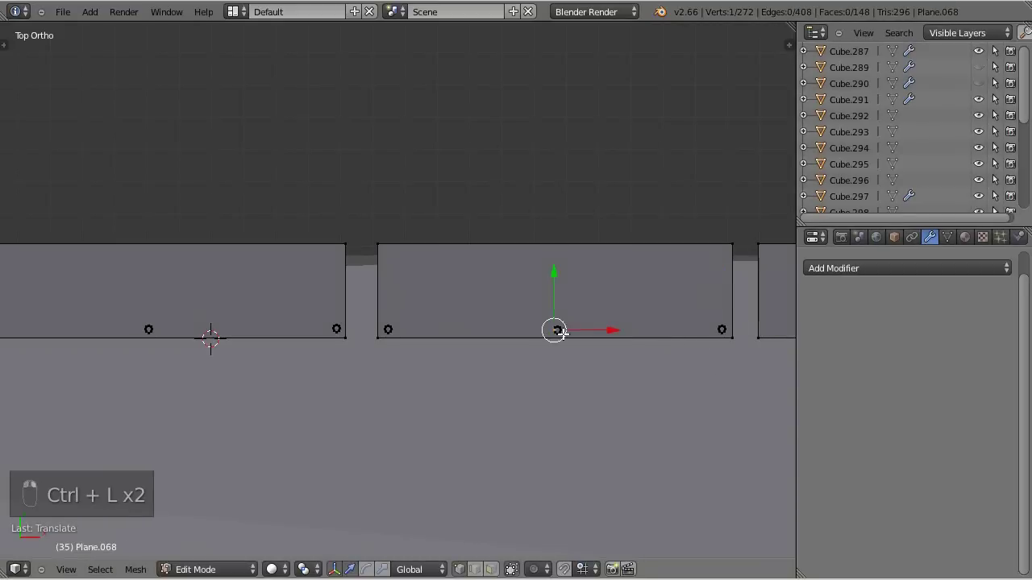
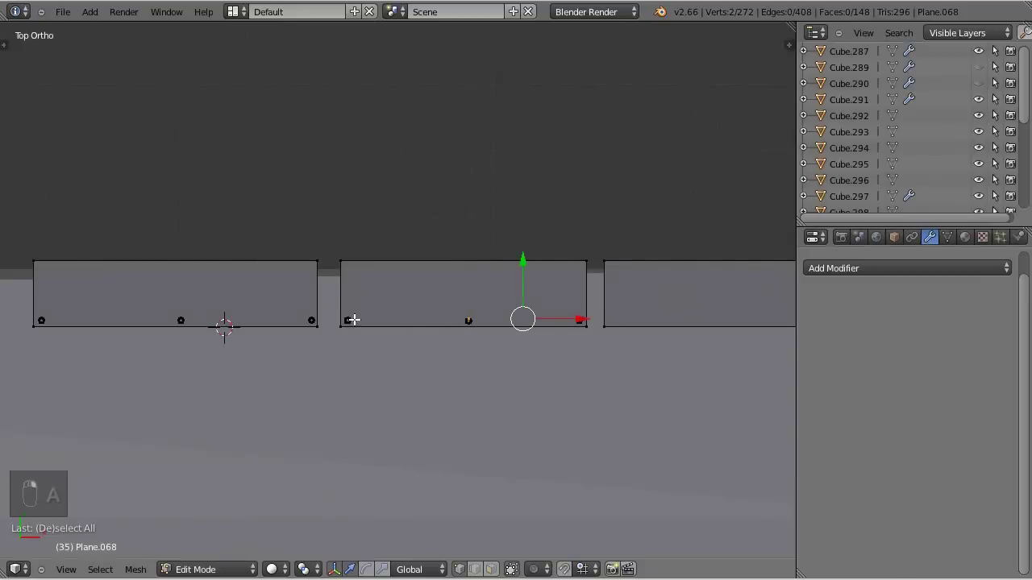
pyautogui.press('ctrl+l')
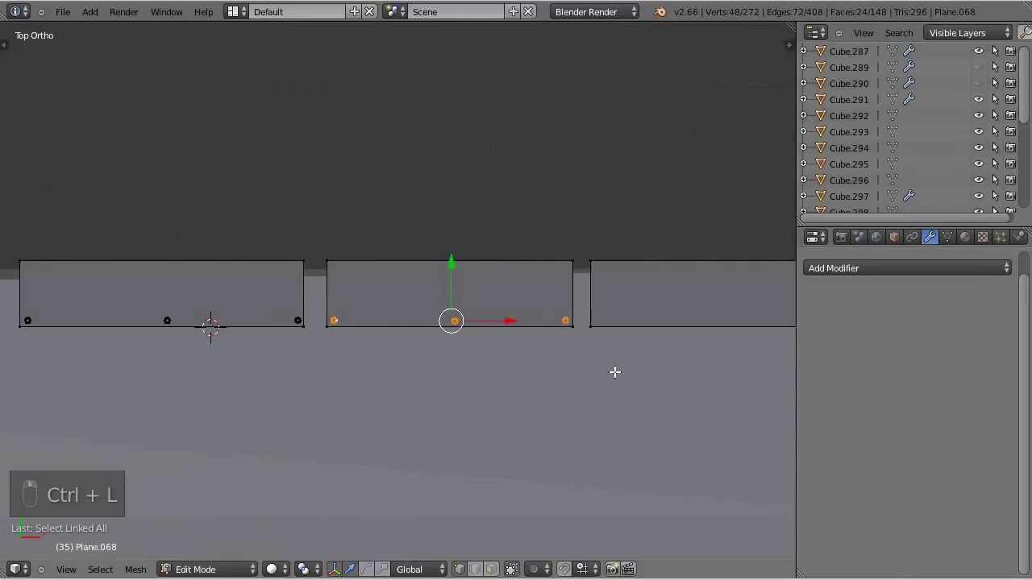
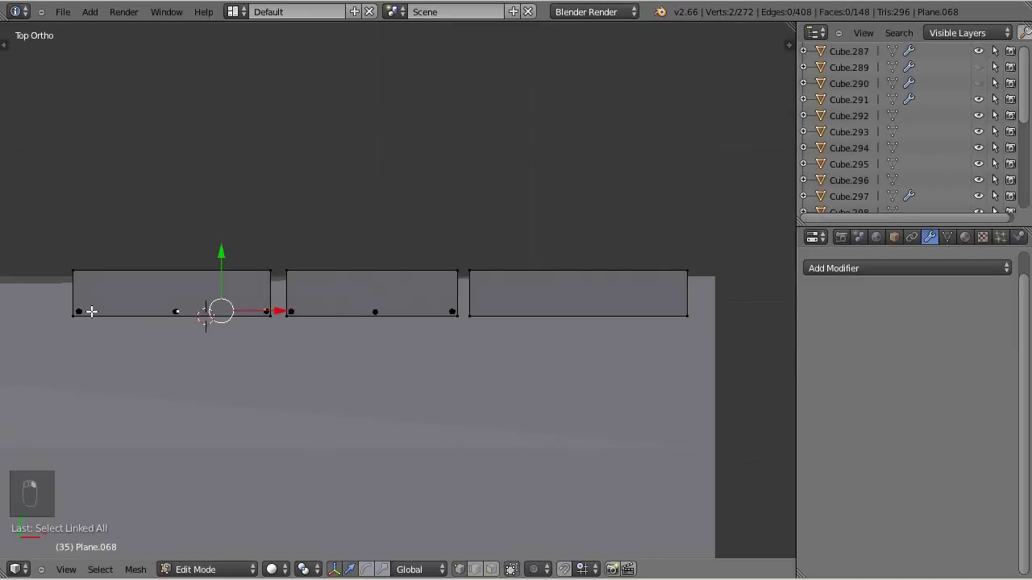
pyautogui.press('ctrl+l')
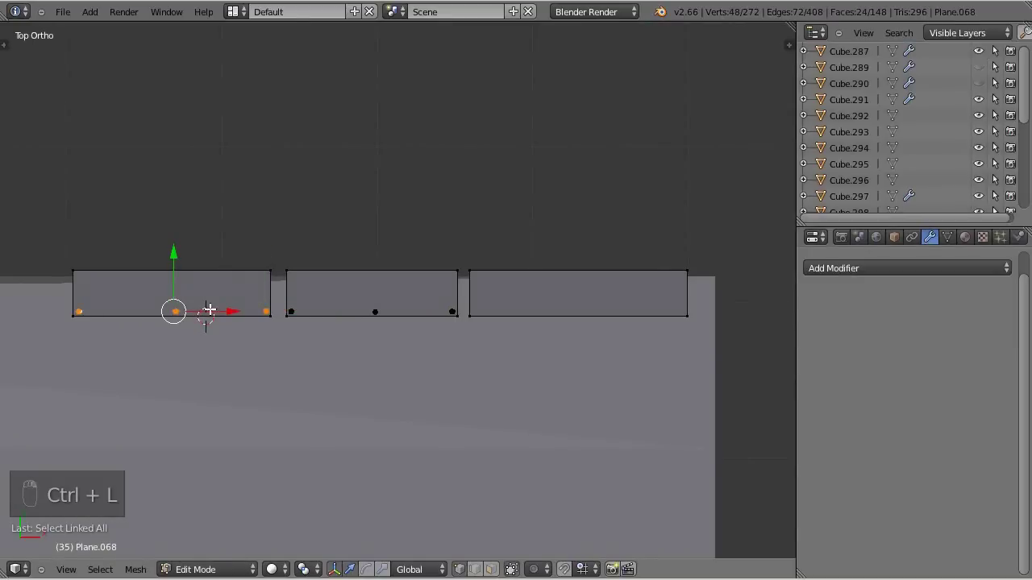
pyautogui.press('shift+d')
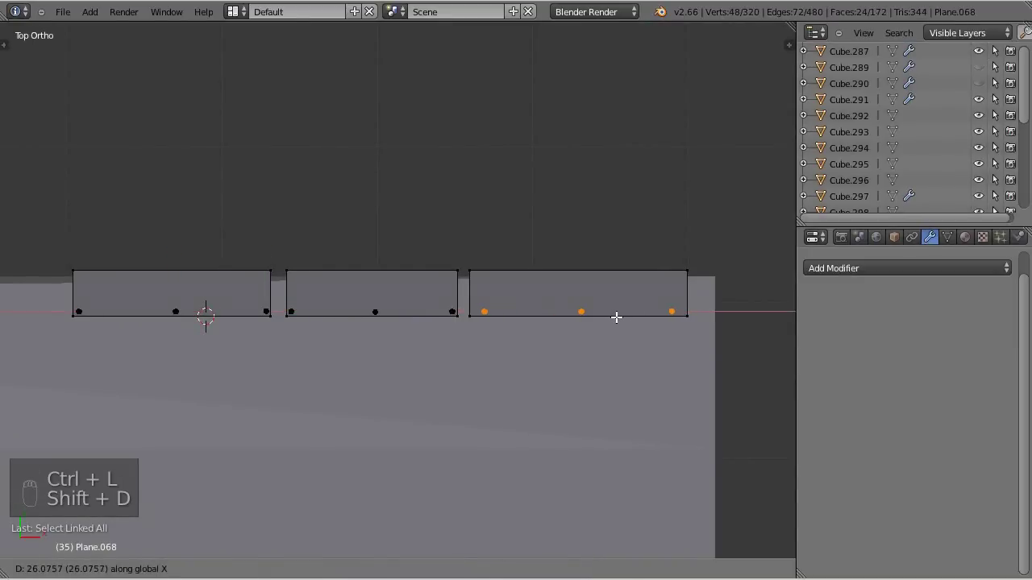
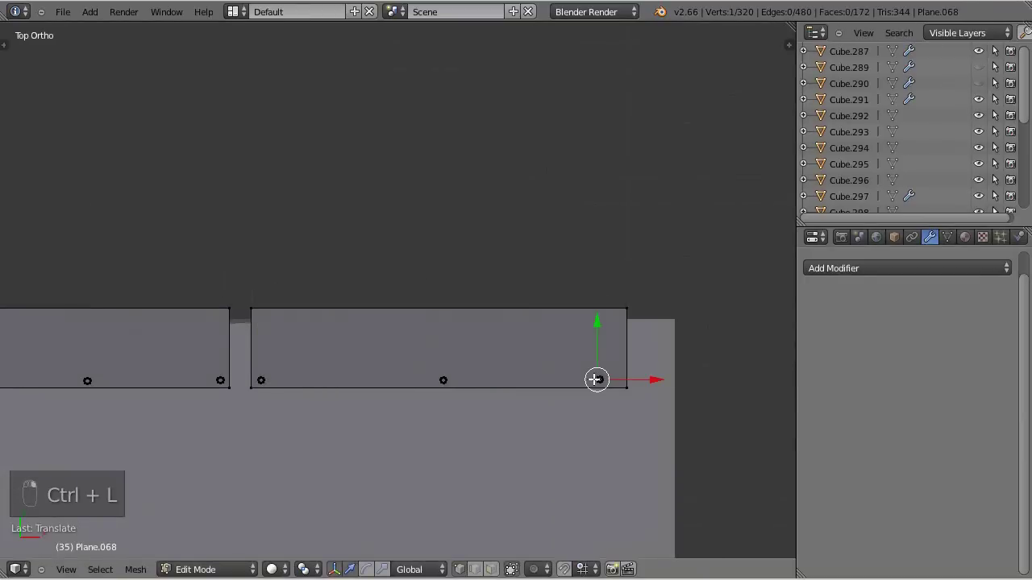
pyautogui.press('ctrl+l')
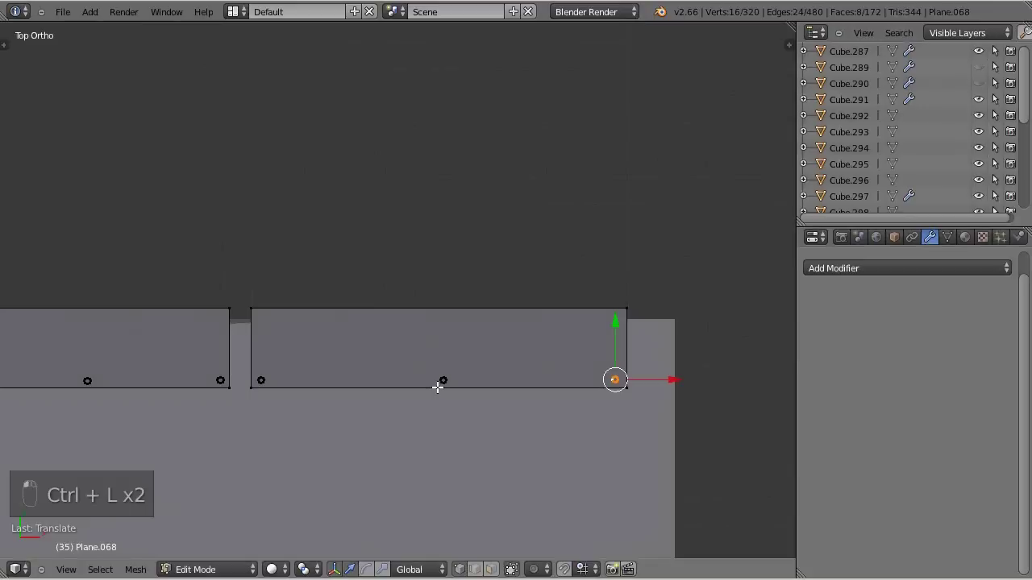
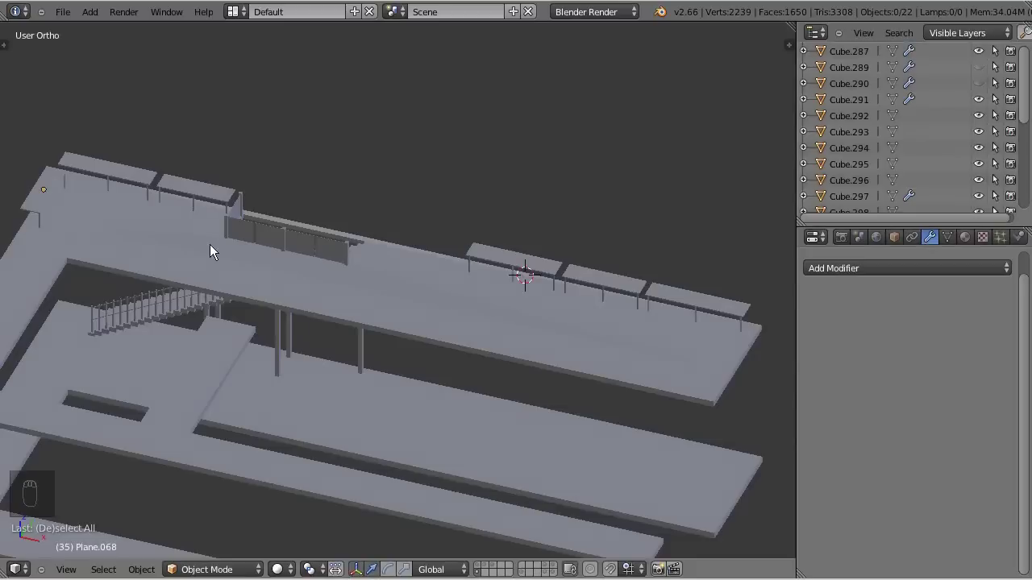
pyautogui.moveTo(240, 280); pyautogui.dragTo(283, 313)
pyautogui.middleClick(454, 359)
pyautogui.middleClick(517, 391)
pyautogui.moveTo(523, 377); pyautogui.dragTo(348, 307)
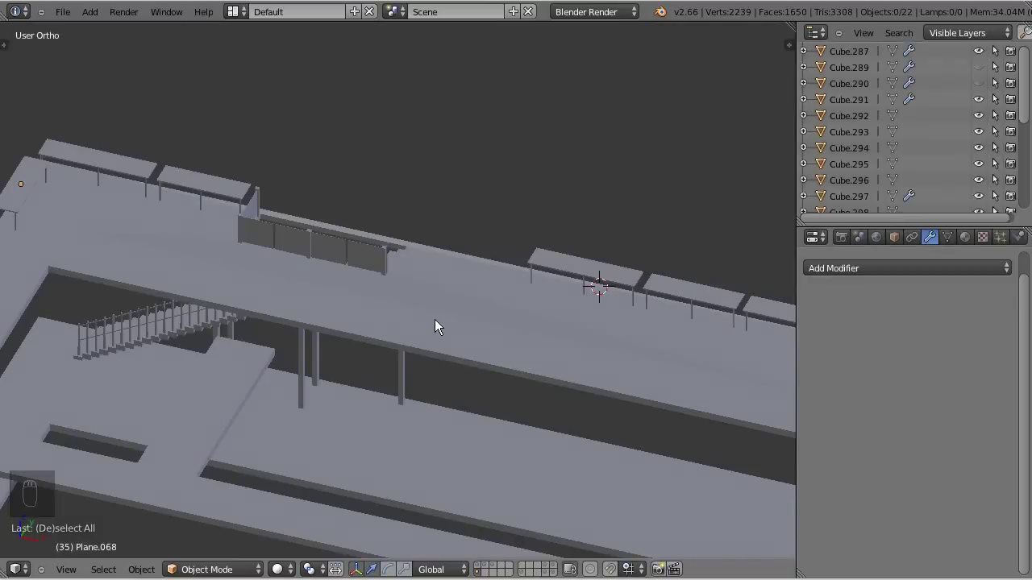
pyautogui.moveTo(441, 328); pyautogui.dragTo(452, 343)
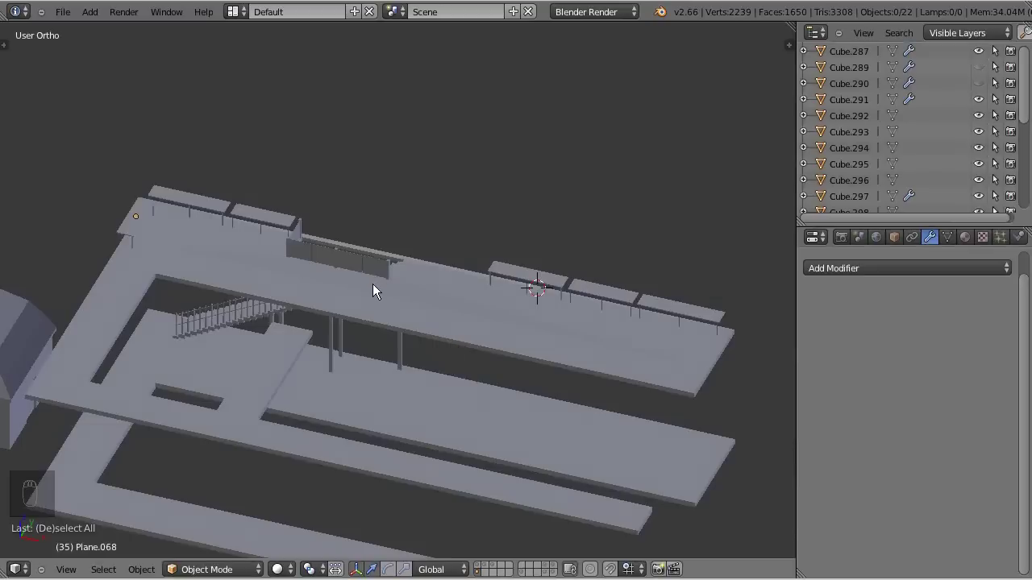
pyautogui.middleClick(409, 318)
pyautogui.middleClick(408, 302)
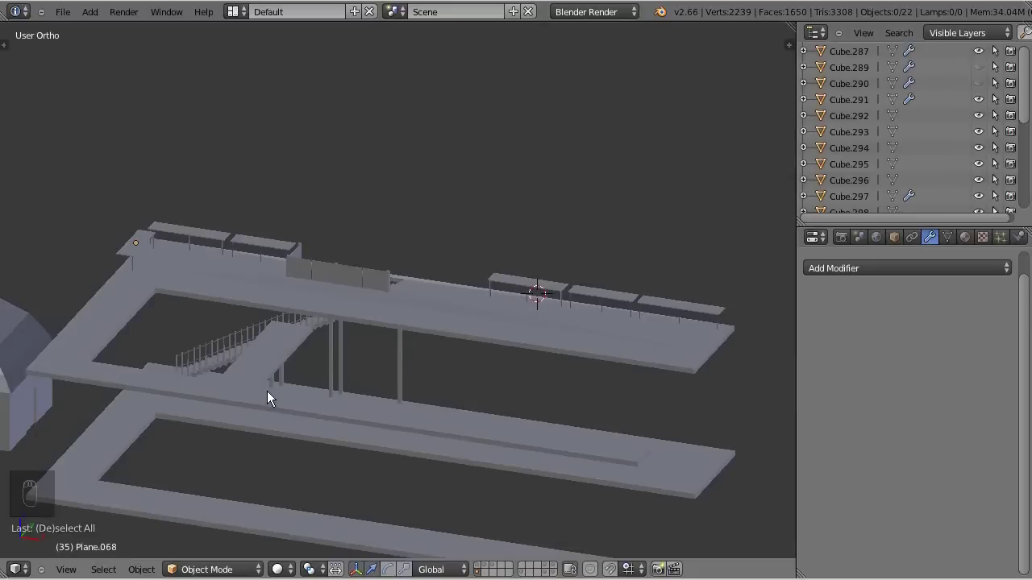
pyautogui.rightClick(212, 256)
pyautogui.middleClick(422, 401)
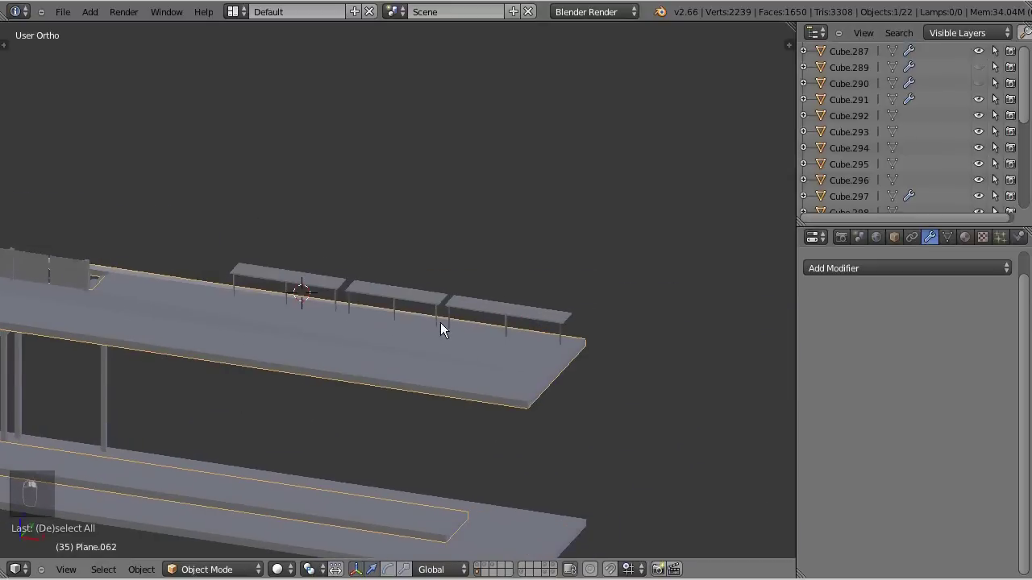
pyautogui.moveTo(390, 419); pyautogui.dragTo(389, 470)
pyautogui.middleClick(405, 364)
pyautogui.middleClick(416, 361)
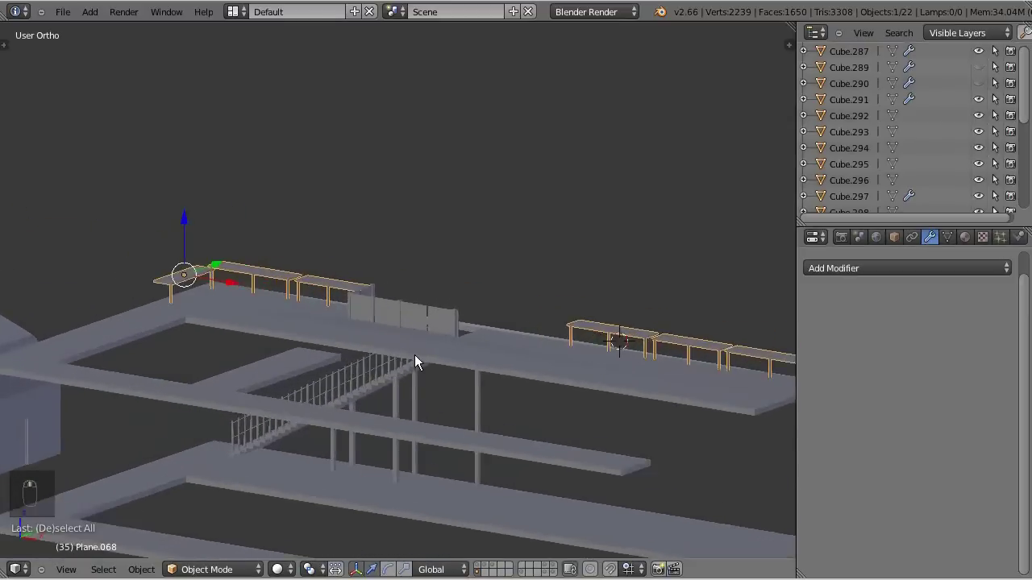
pyautogui.moveTo(421, 363); pyautogui.dragTo(375, 388)
pyautogui.moveTo(402, 376); pyautogui.dragTo(424, 320)
pyautogui.moveTo(406, 324); pyautogui.dragTo(383, 332)
pyautogui.middleClick(272, 324)
pyautogui.middleClick(302, 377)
pyautogui.middleClick(66, 420)
pyautogui.middleClick(376, 400)
pyautogui.moveTo(504, 384); pyautogui.dragTo(518, 384)
pyautogui.moveTo(374, 400); pyautogui.dragTo(281, 380)
pyautogui.moveTo(295, 393); pyautogui.dragTo(403, 310)
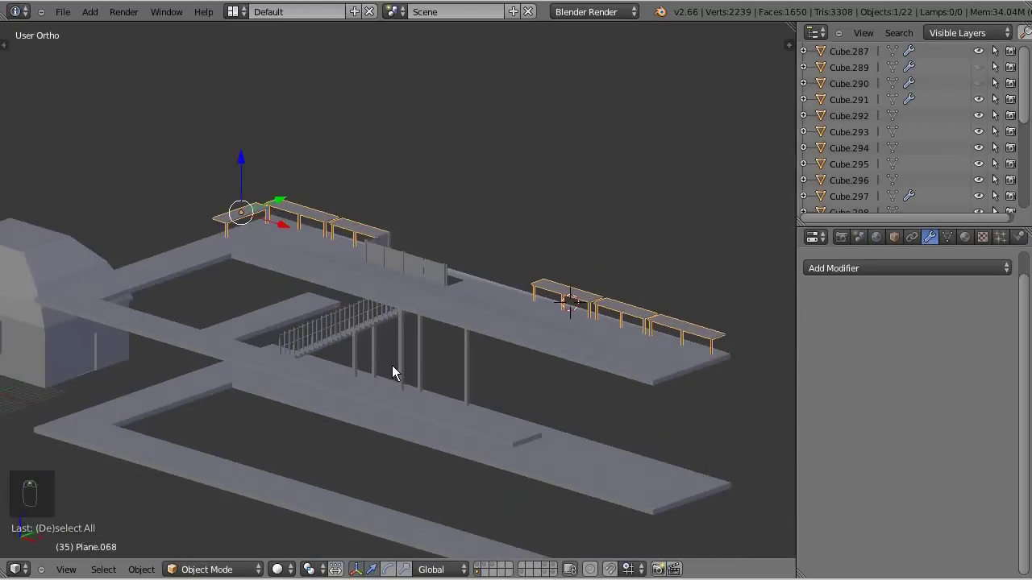
pyautogui.middleClick(397, 372)
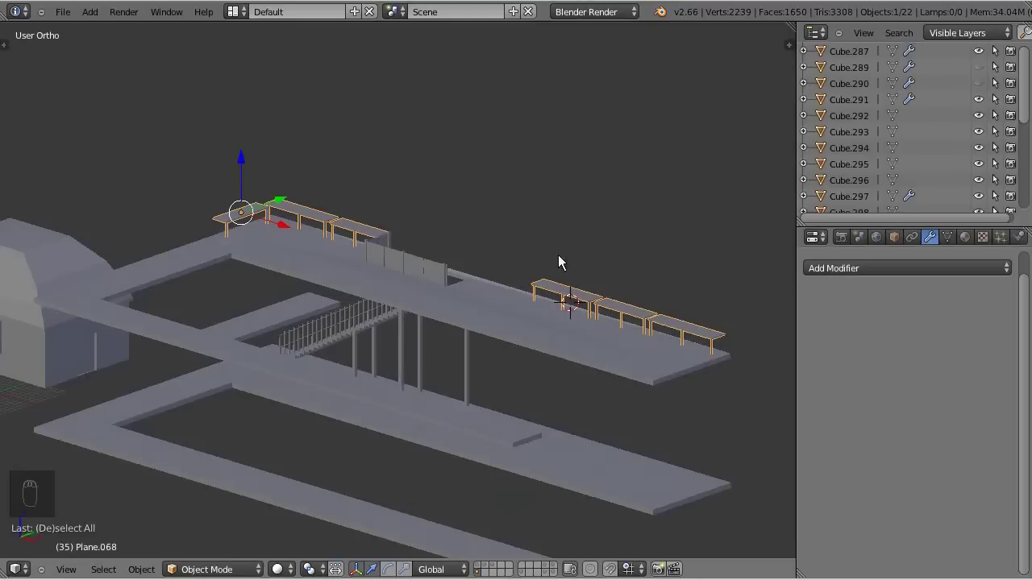
pyautogui.middleClick(514, 316)
pyautogui.press('KP_7')
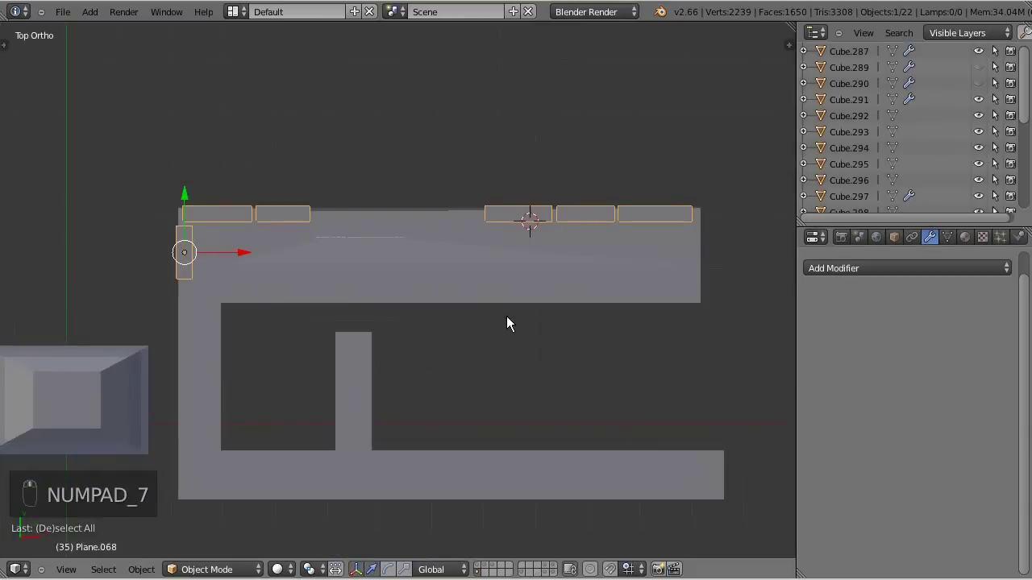
pyautogui.moveTo(593, 232); pyautogui.dragTo(605, 234)
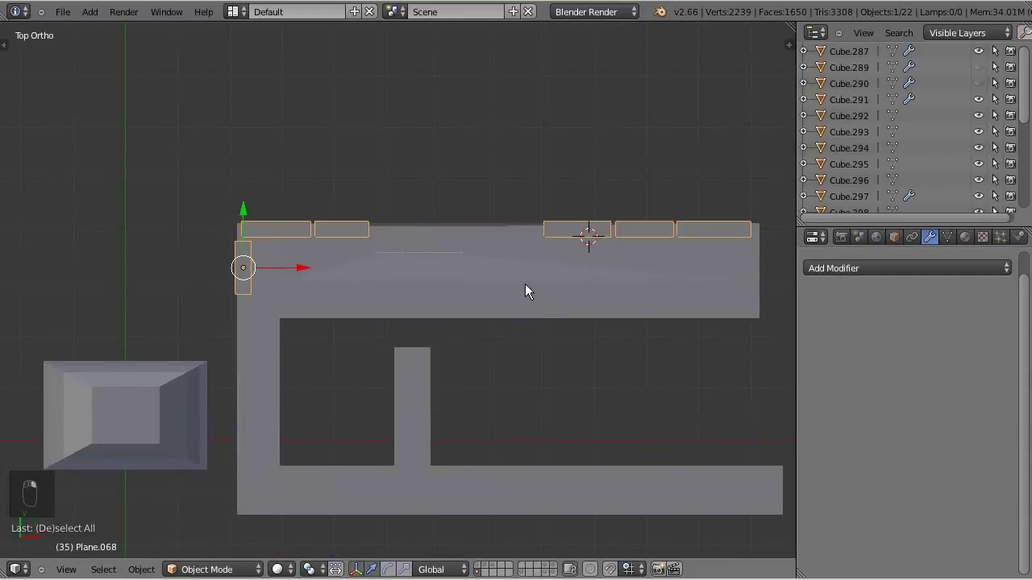
pyautogui.moveTo(493, 398); pyautogui.dragTo(426, 262)
pyautogui.press('KP_7')
pyautogui.moveTo(664, 271); pyautogui.dragTo(647, 181)
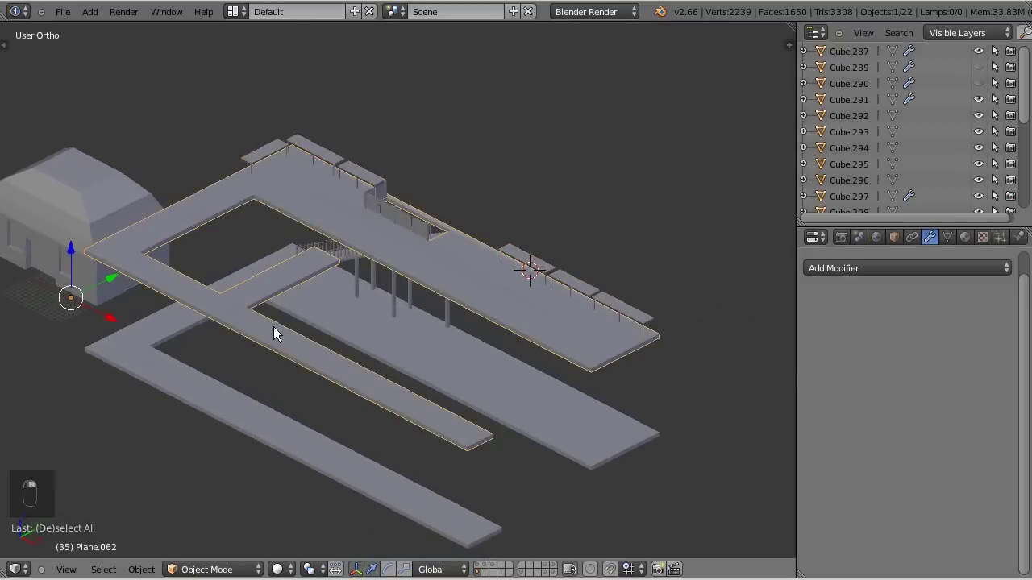
# Push the lower walkway's outer edge outward in the Plane.062 platform mesh and leave Edit Mode.
pyautogui.press('KP_7')
pyautogui.press('Tab')
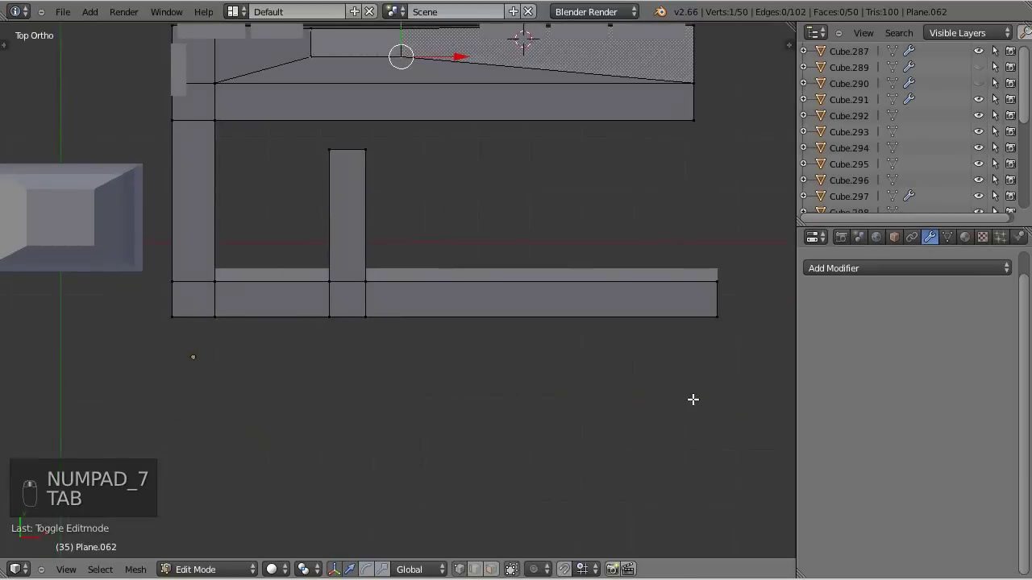
pyautogui.press('b')
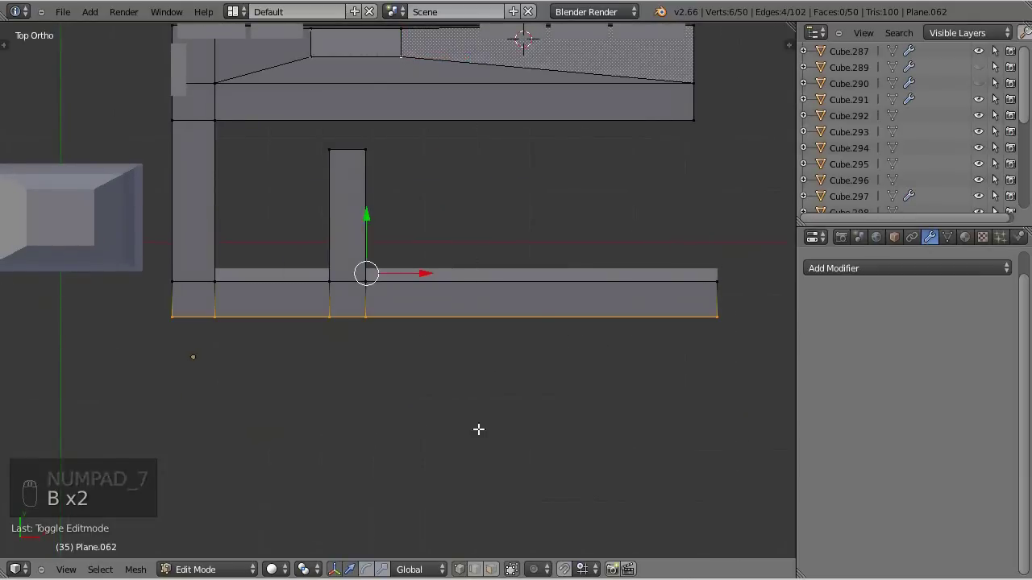
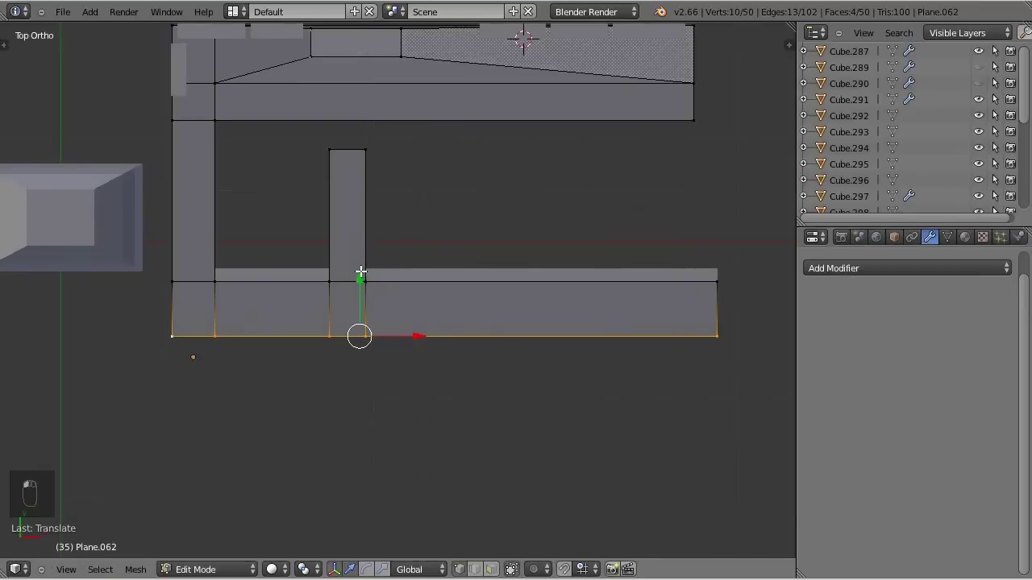
pyautogui.press('c')
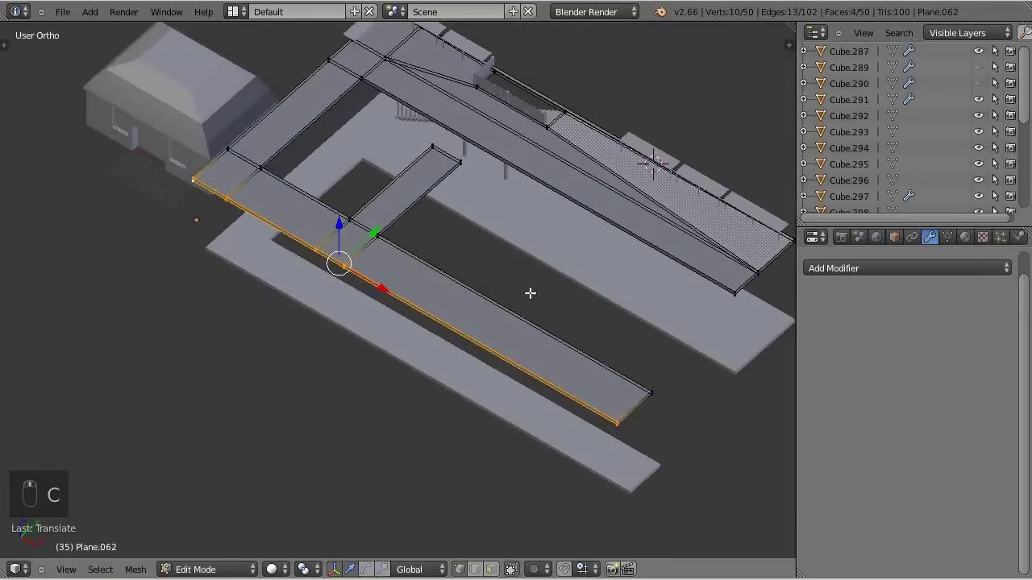
pyautogui.press('Tab')
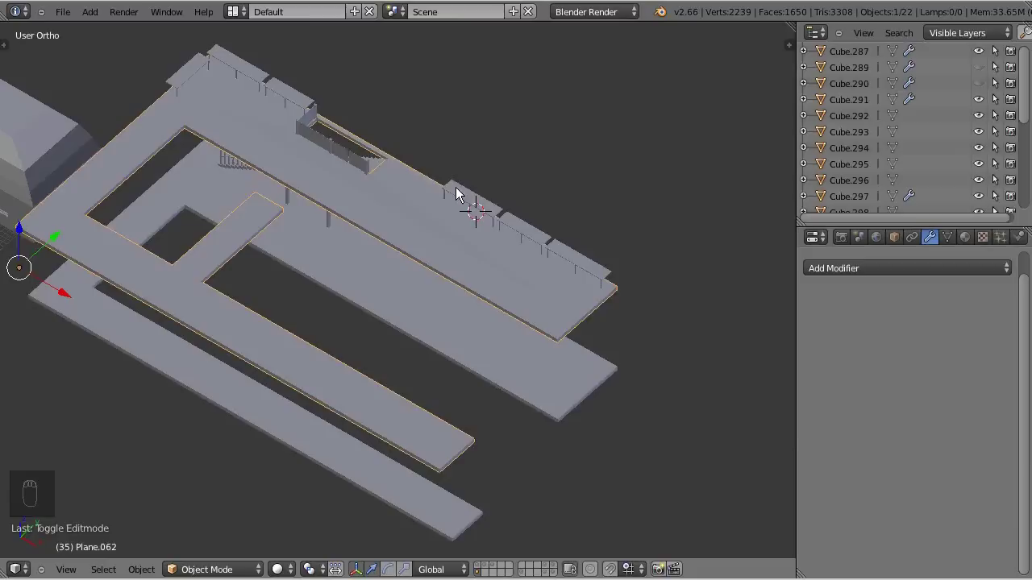
# Duplicate the three right-hand benches from the upper platform onto the lower walkway edge.
pyautogui.rightClick(465, 195)
pyautogui.press('KP_7')
pyautogui.rightClick(431, 181)
pyautogui.press('Tab')
pyautogui.press('a')
pyautogui.press('a')
pyautogui.press('b')
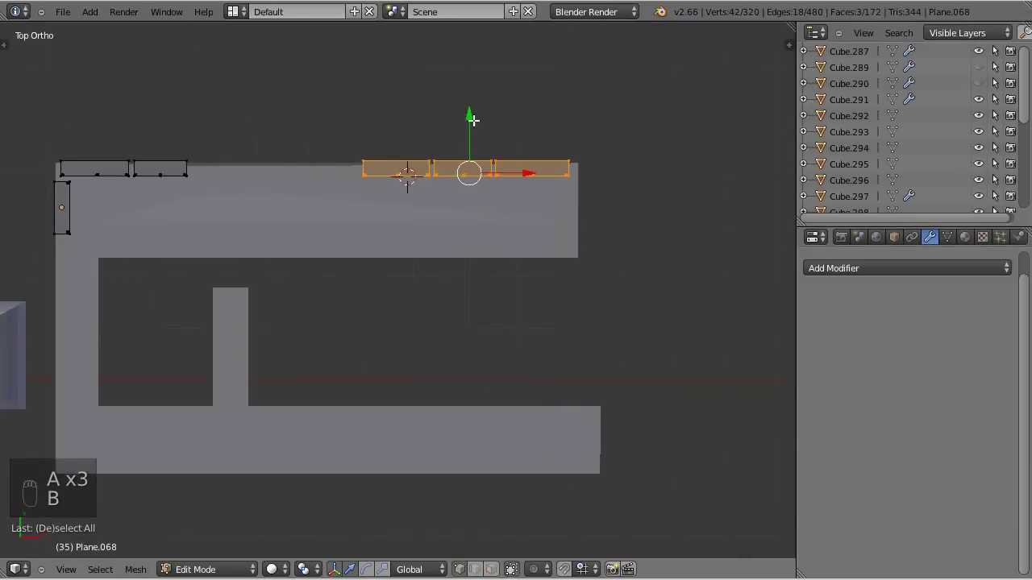
pyautogui.press('shift+d')
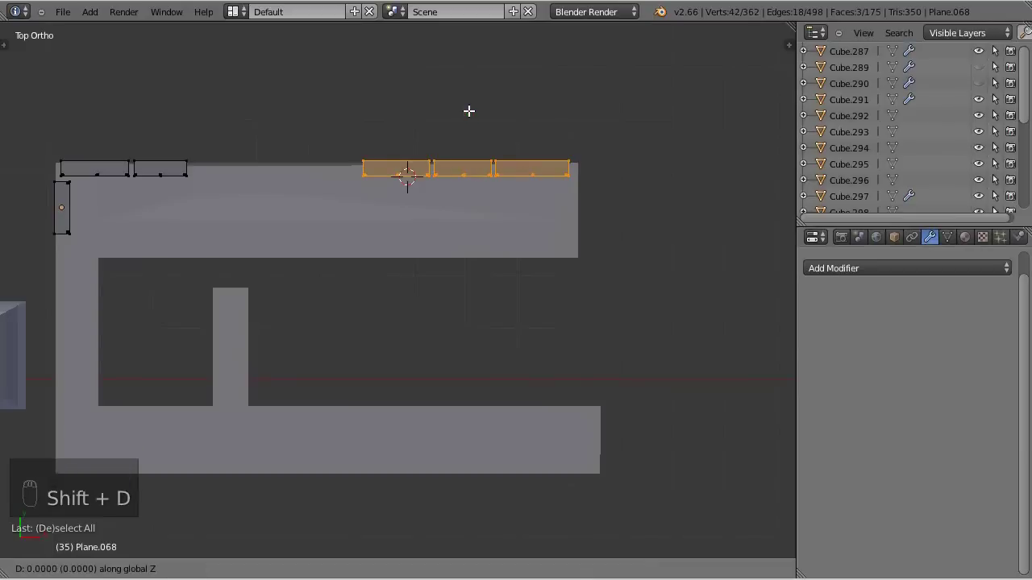
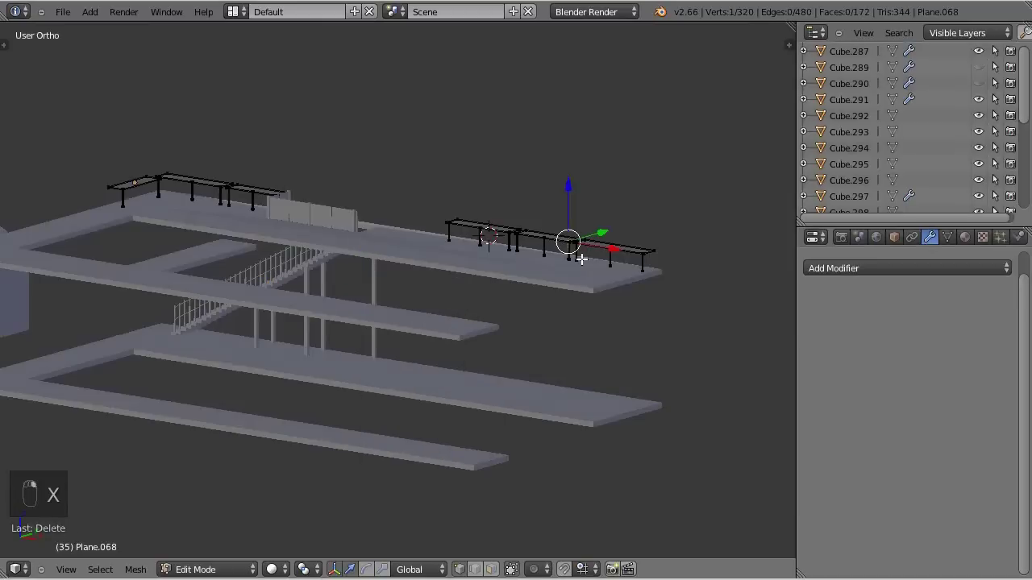
# Duplicate two more benches repeatedly to fill the row along the lower walkway.
pyautogui.press('KP_7')
pyautogui.press('a')
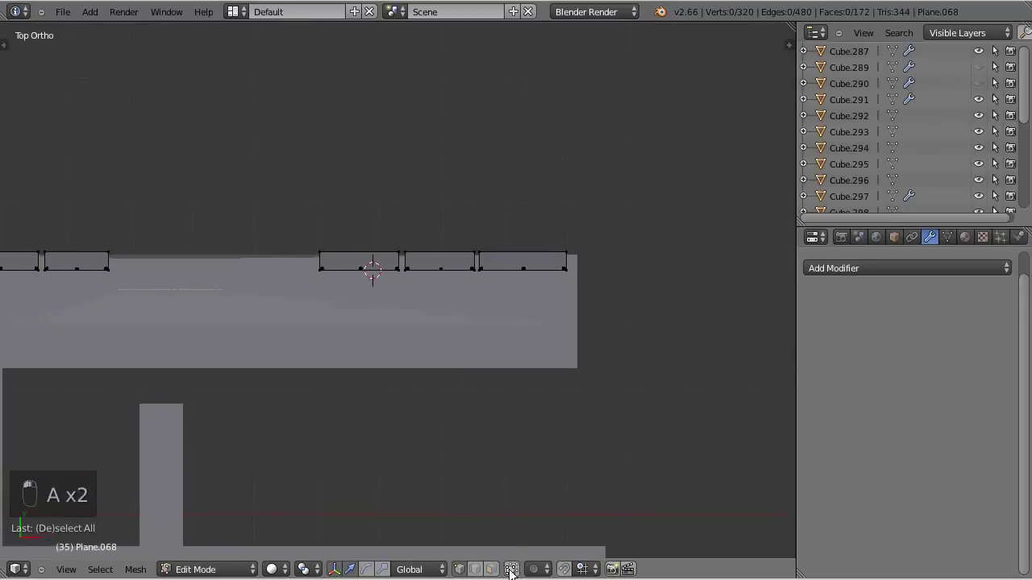
pyautogui.press('b')
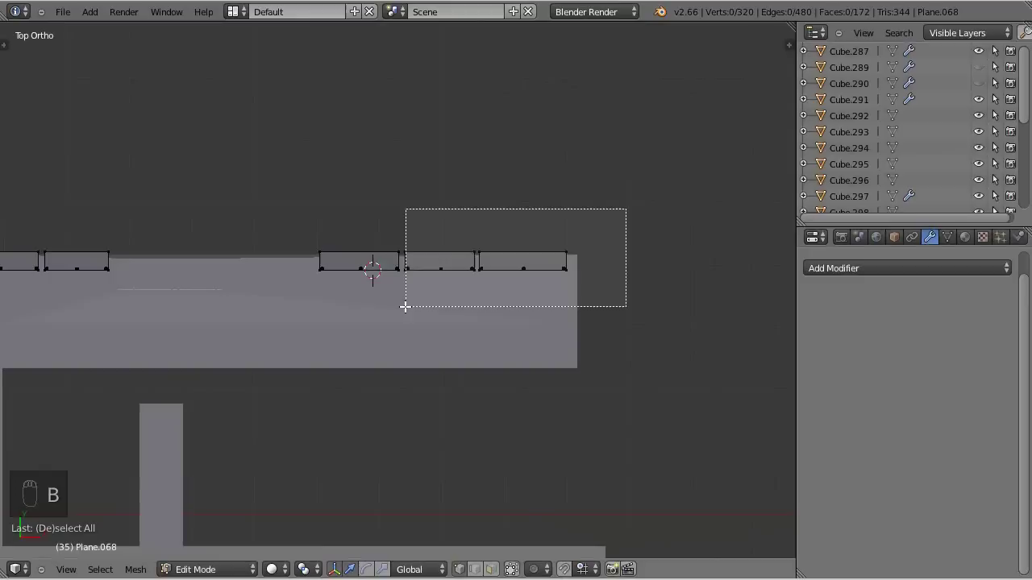
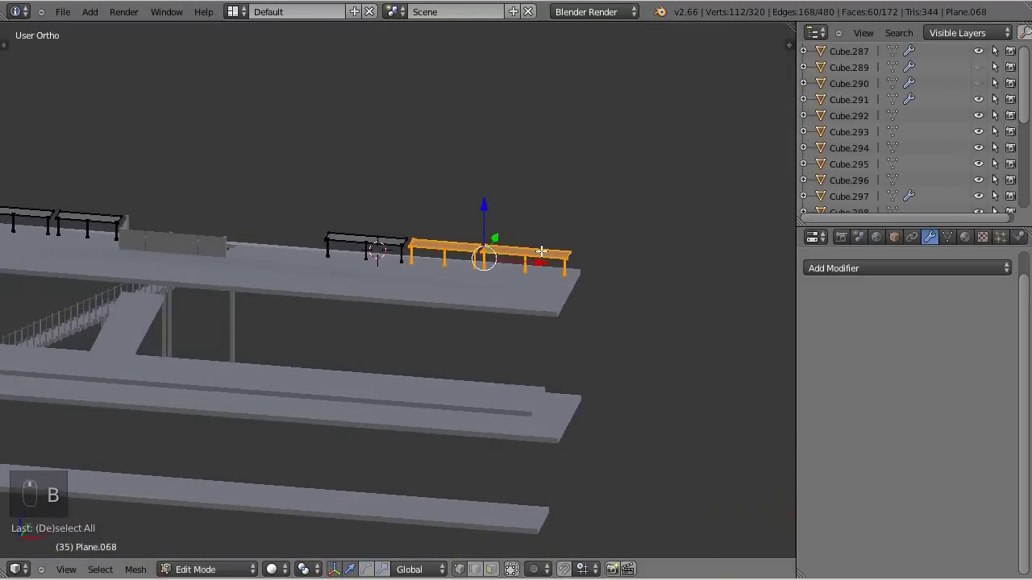
pyautogui.press('KP_7')
pyautogui.press('shift+d')
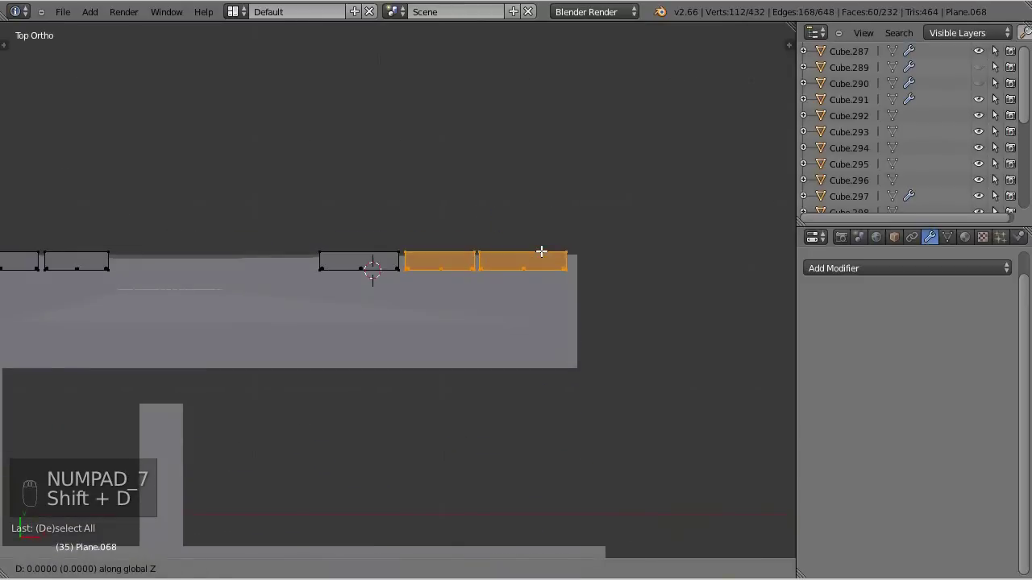
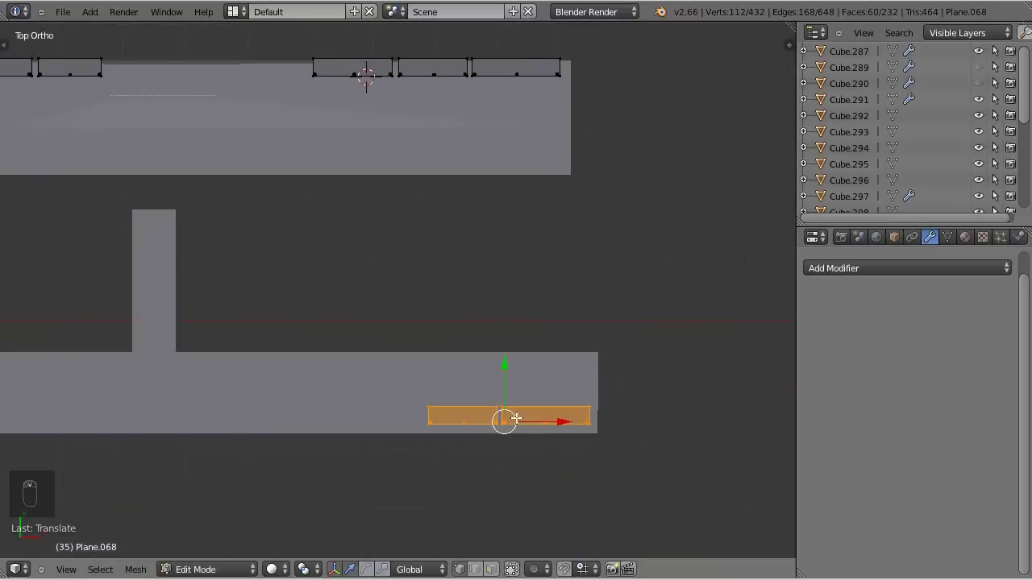
pyautogui.press('shift+d')
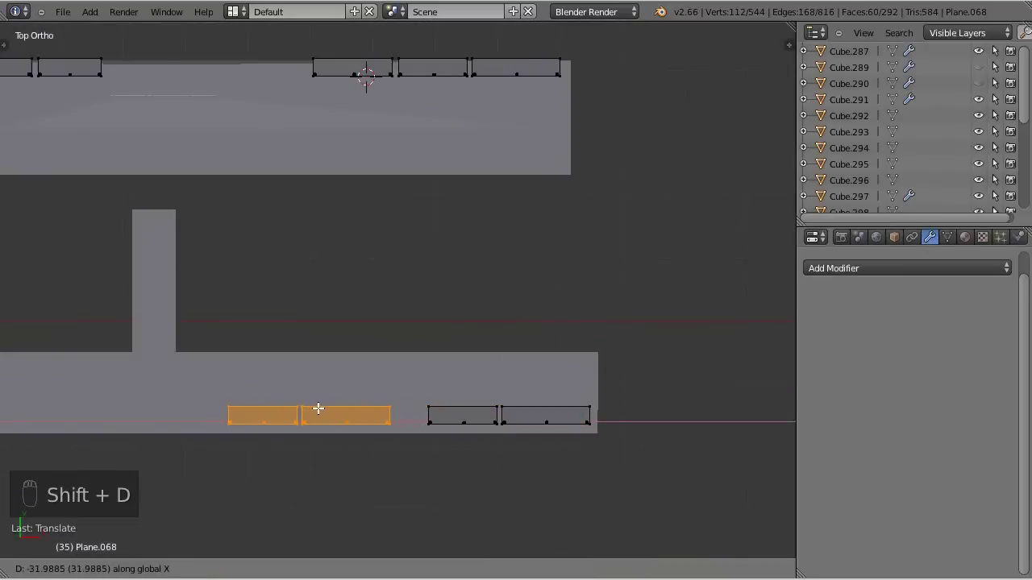
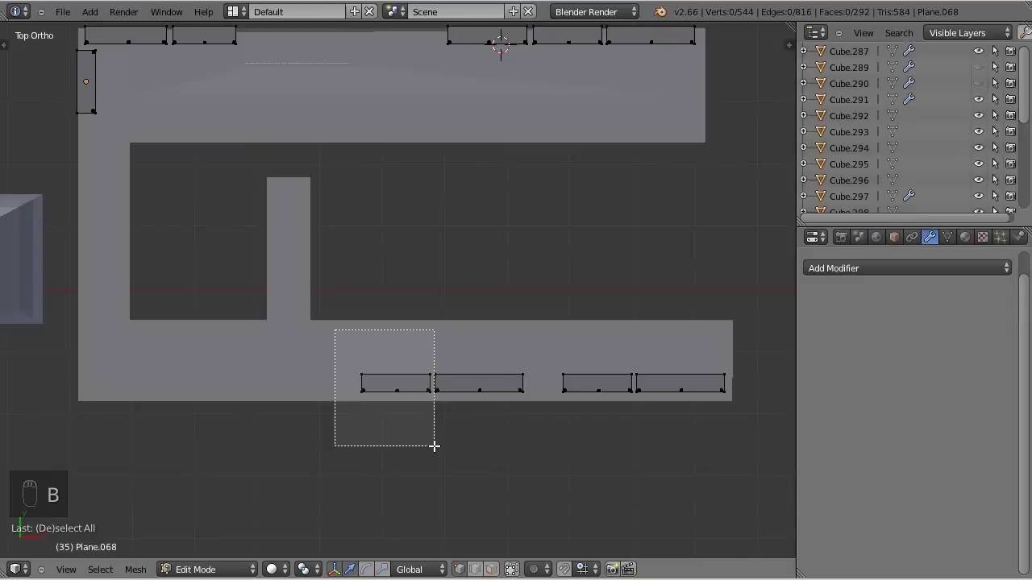
pyautogui.press('shift+d')
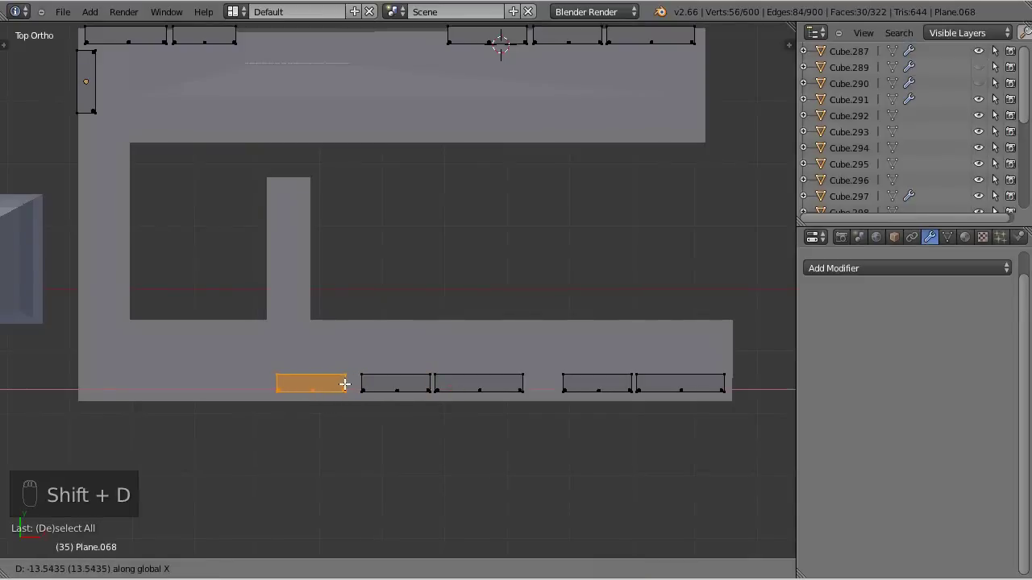
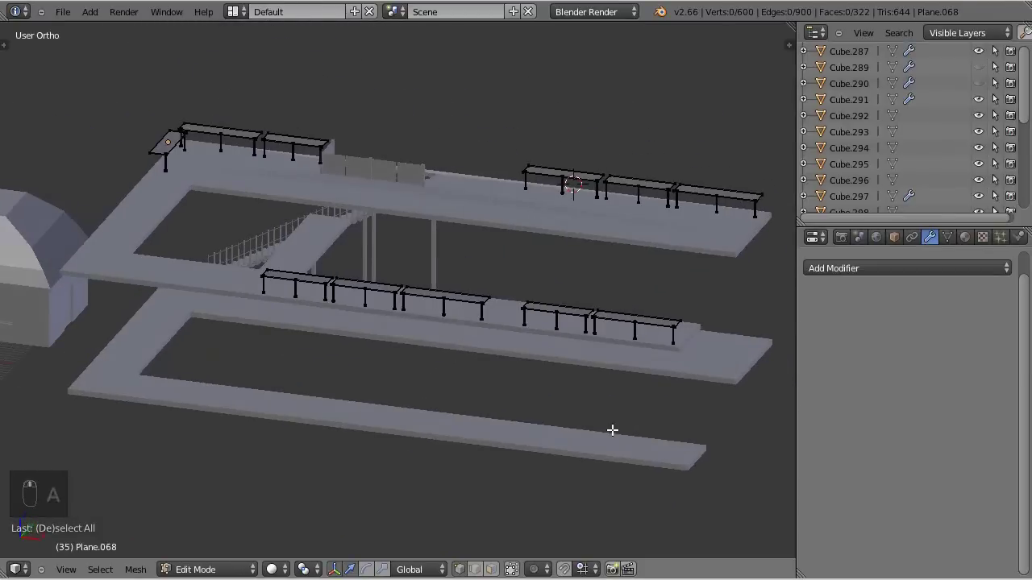
# Check the new bench row from front and side views and begin selecting walkway benches.
pyautogui.press('KP_1')
pyautogui.press('KP_7')
pyautogui.press('KP_1')
pyautogui.press('KP_8')
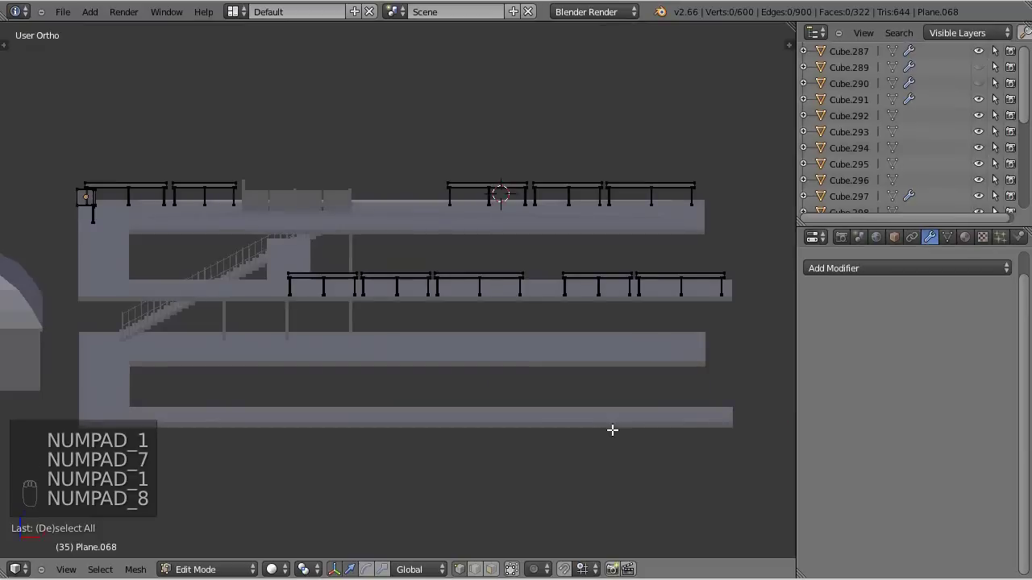
pyautogui.press('b')
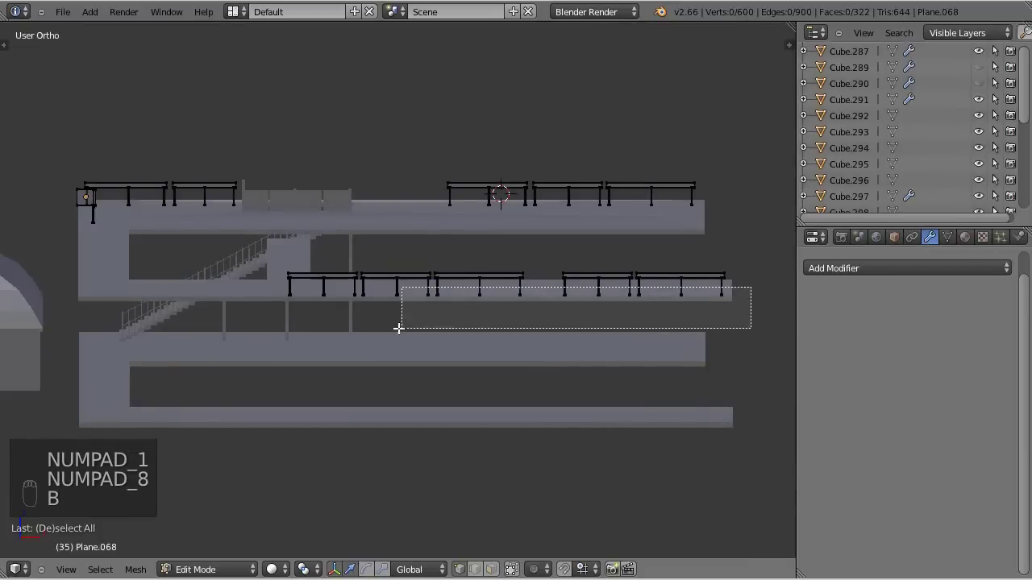
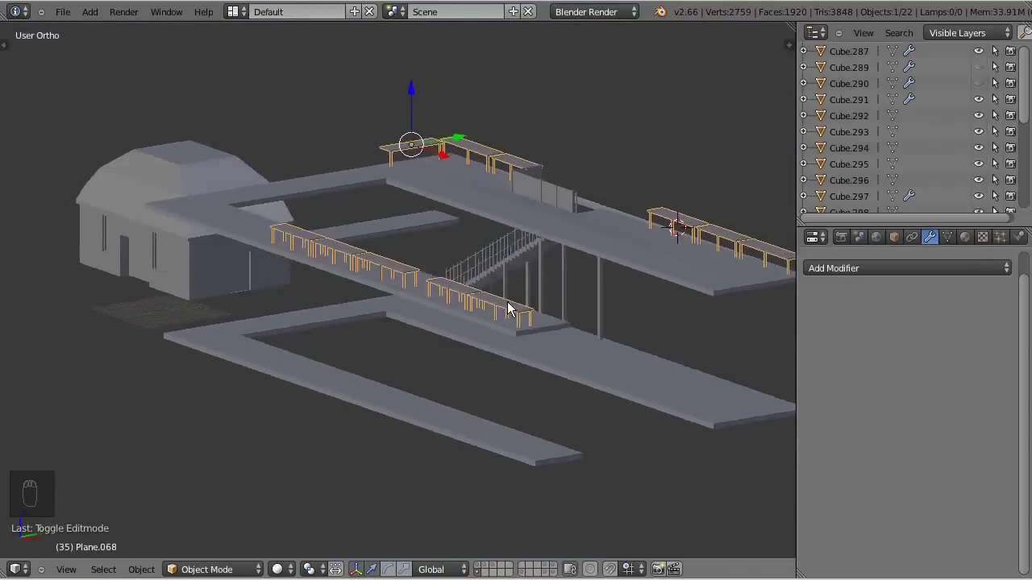
# Add a new plane and rotate it to line up with the lower platform.
pyautogui.moveTo(582, 315); pyautogui.dragTo(569, 314)
pyautogui.press('KP_7')
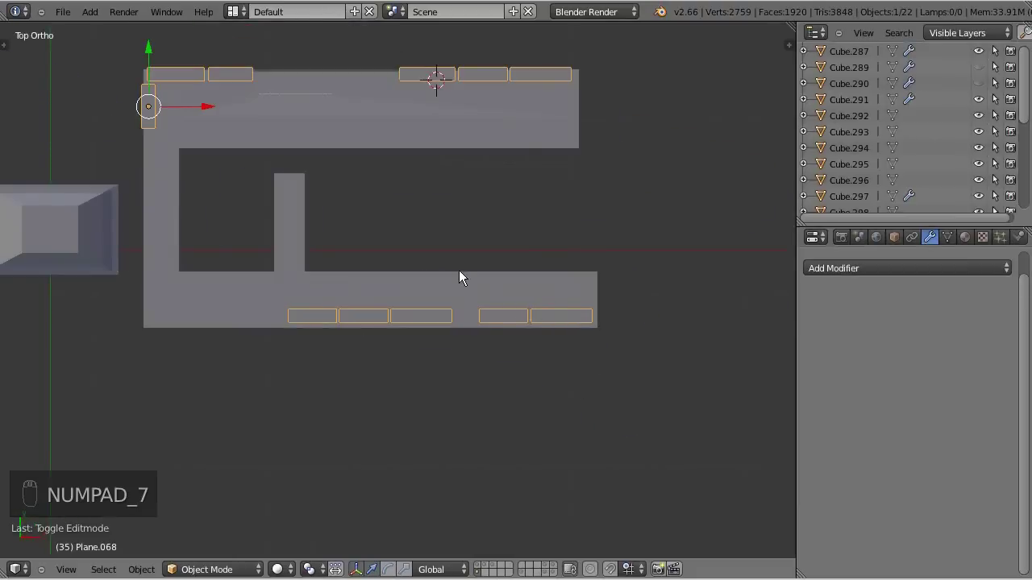
pyautogui.press('a')
pyautogui.moveTo(479, 320); pyautogui.dragTo(578, 123)
pyautogui.moveTo(578, 123); pyautogui.dragTo(382, 247)
pyautogui.click(382, 247)
pyautogui.press('r')
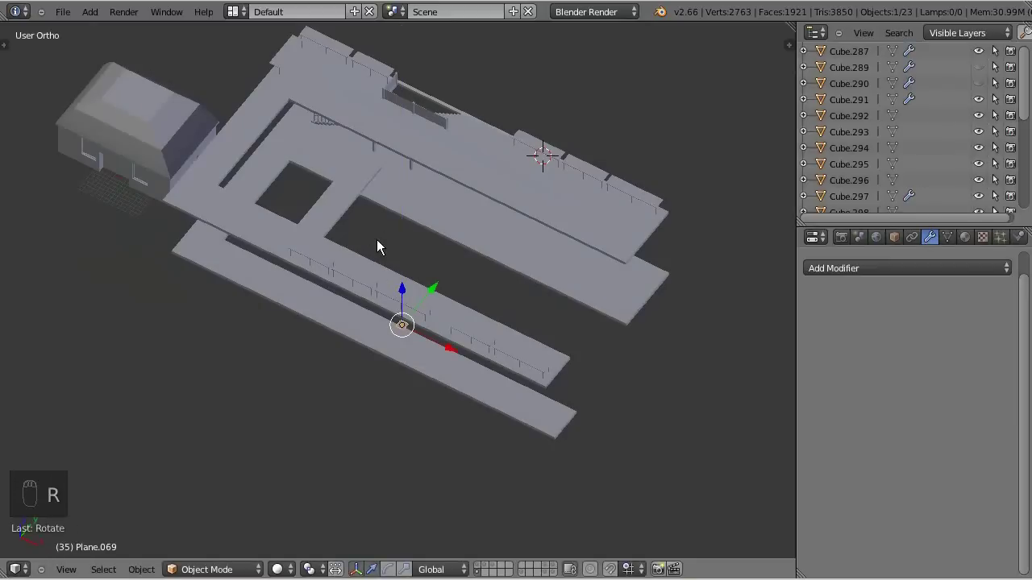
pyautogui.press('r')
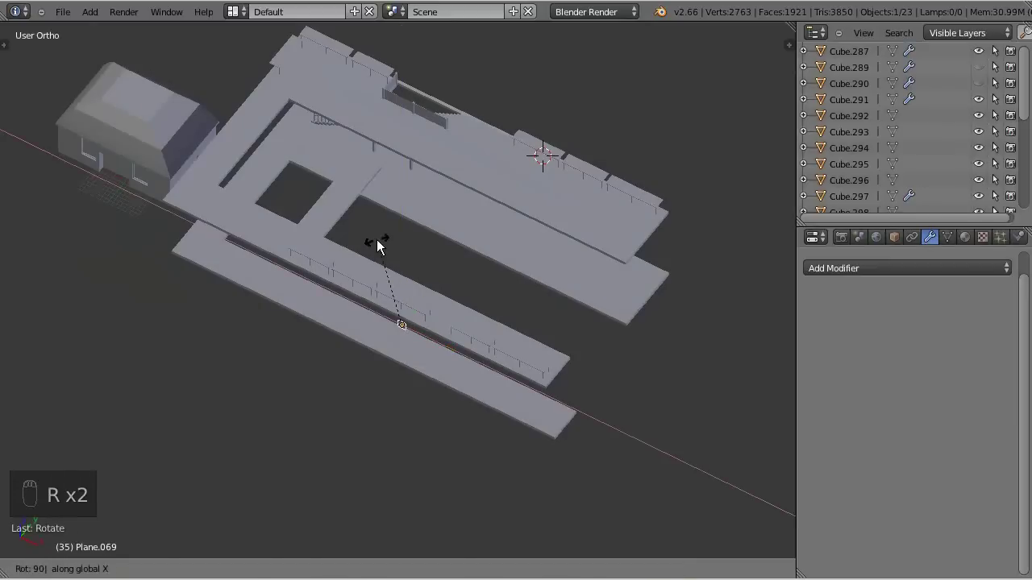
pyautogui.moveTo(381, 429); pyautogui.dragTo(539, 261)
pyautogui.press('KP_1')
pyautogui.press('KP_8')
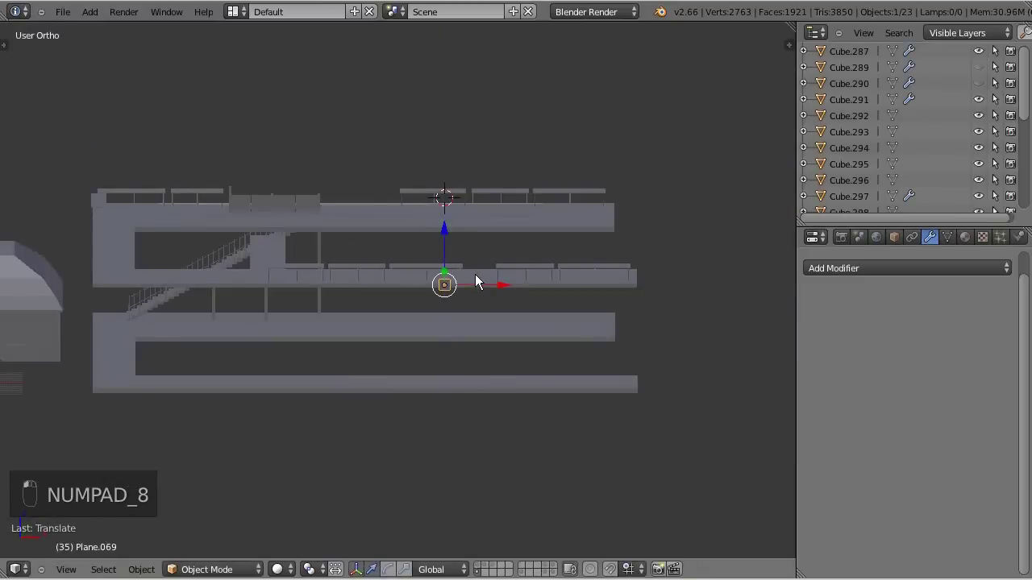
# Stretch the plane along one axis into a long thin panel.
pyautogui.press('s')
pyautogui.moveTo(590, 304); pyautogui.dragTo(682, 308)
pyautogui.press('s')
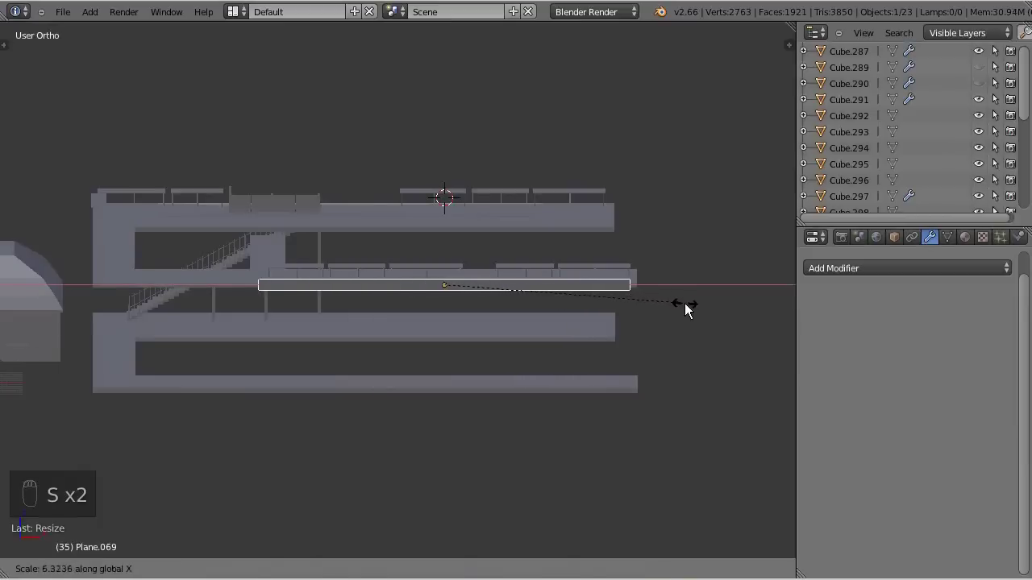
pyautogui.moveTo(508, 294); pyautogui.dragTo(652, 356)
pyautogui.moveTo(652, 355); pyautogui.dragTo(575, 416)
pyautogui.moveTo(560, 412); pyautogui.dragTo(528, 408)
pyautogui.middleClick(465, 406)
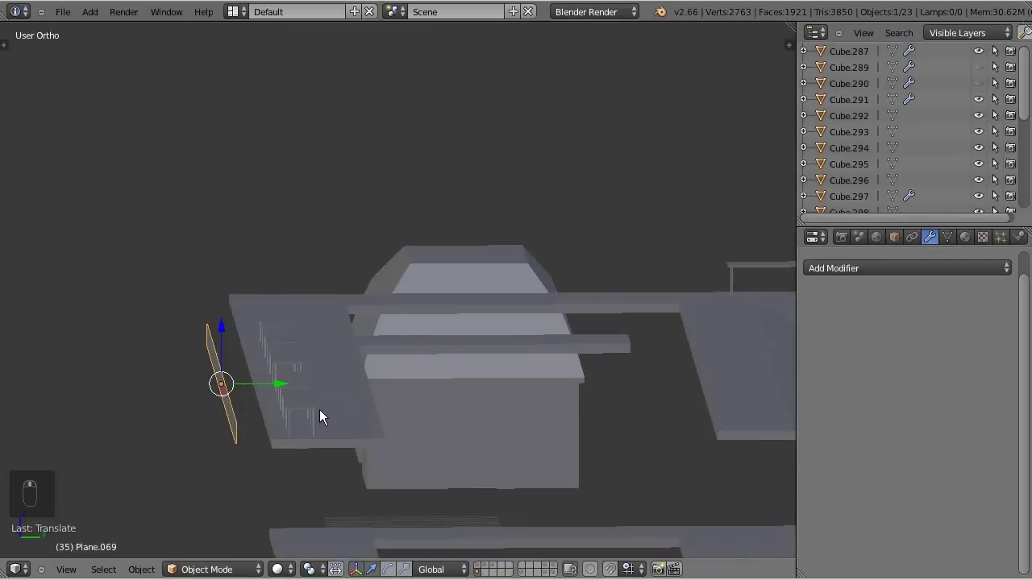
pyautogui.moveTo(287, 385); pyautogui.dragTo(322, 395)
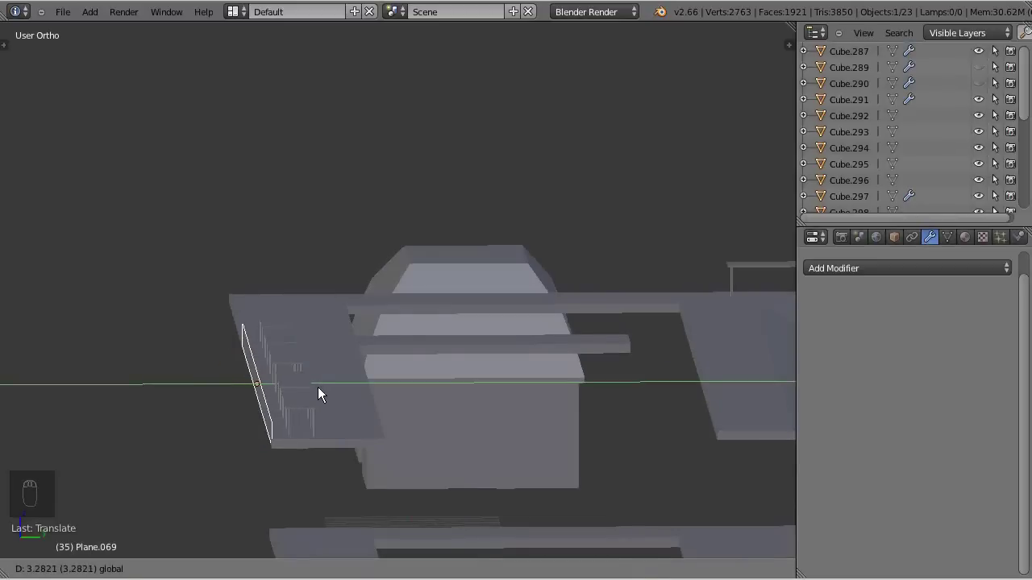
pyautogui.middleClick(284, 476)
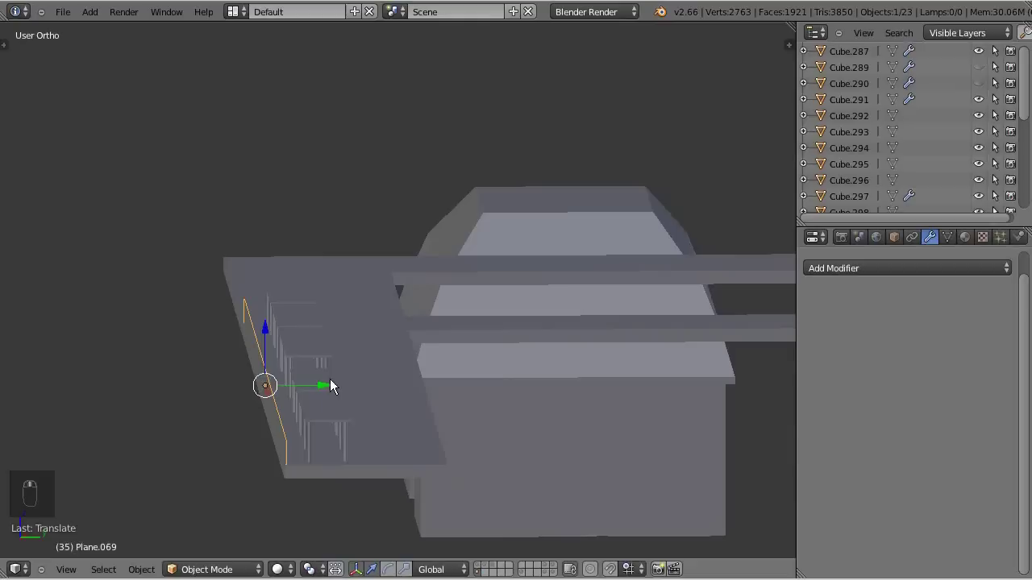
# Move the panel against the lower platform edge and check it from the front.
pyautogui.moveTo(329, 388); pyautogui.dragTo(321, 391)
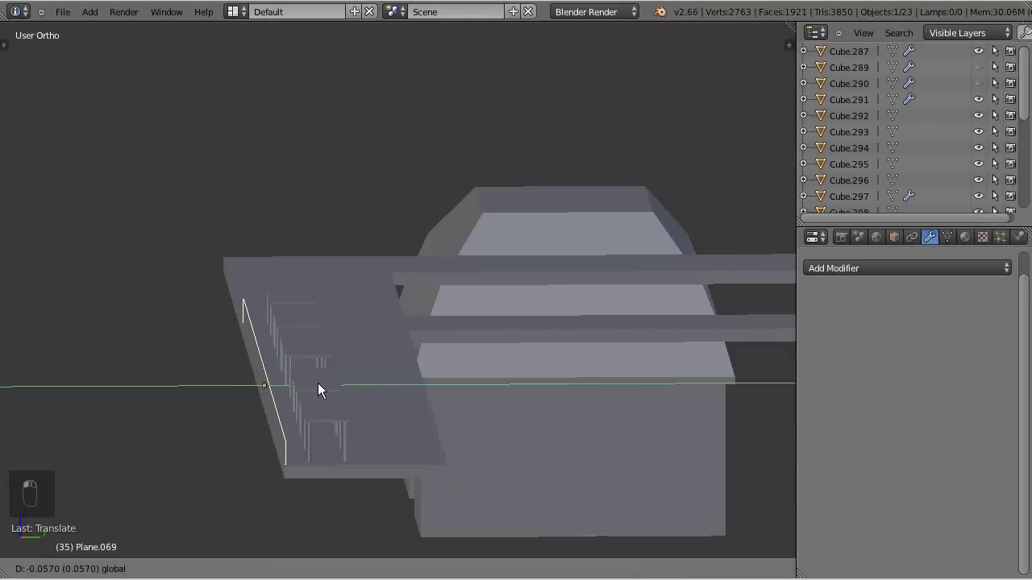
pyautogui.moveTo(296, 447); pyautogui.dragTo(358, 404)
pyautogui.press('s')
pyautogui.moveTo(505, 403); pyautogui.dragTo(240, 335)
pyautogui.press('KP_1')
pyautogui.moveTo(271, 239); pyautogui.dragTo(393, 290)
pyautogui.press('z')
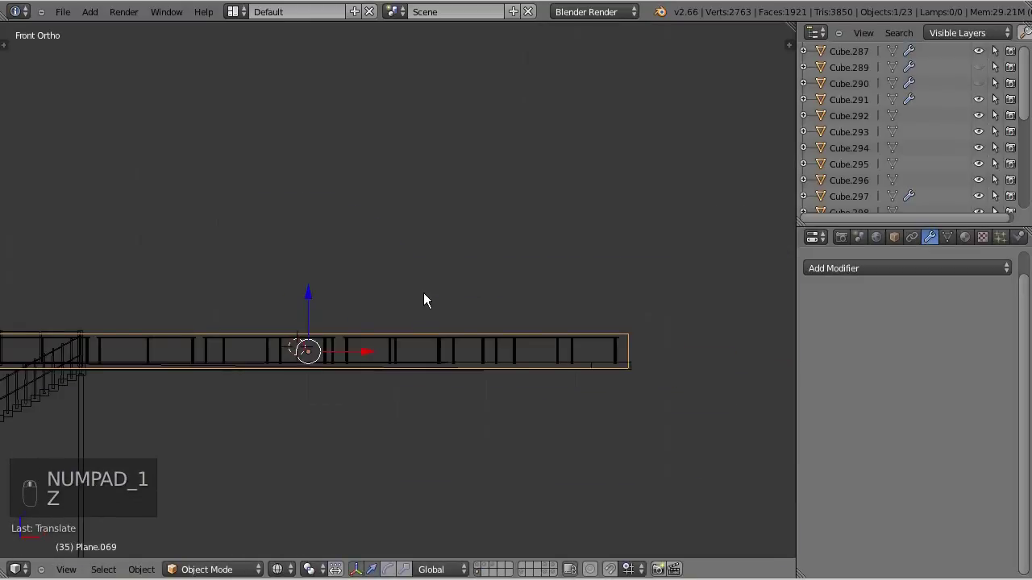
# Extrude the panel's end edge into a new face so Plane.069 runs along the platform edge.
pyautogui.press('Tab')
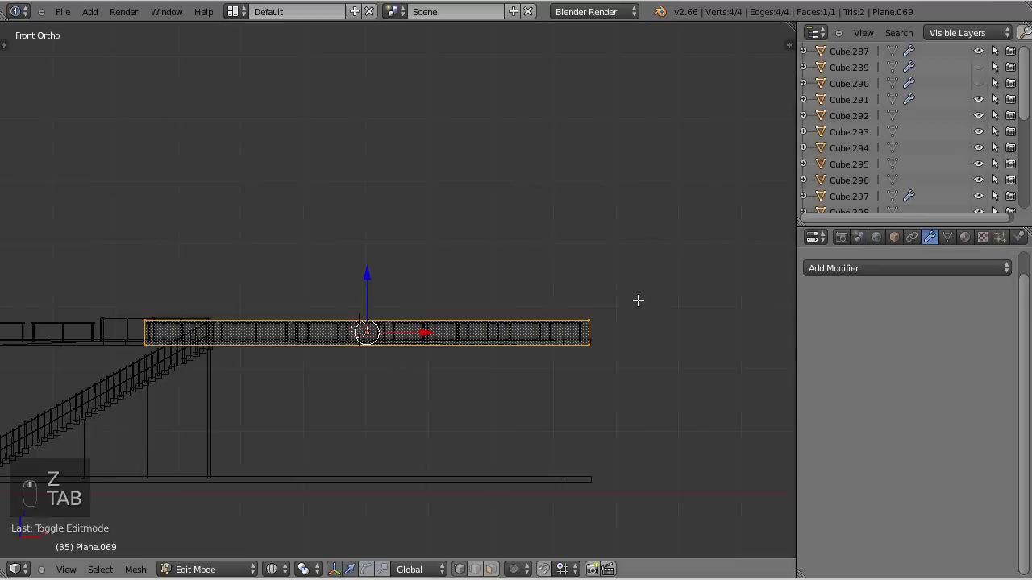
pyautogui.press('a')
pyautogui.press('x')
pyautogui.press('c')
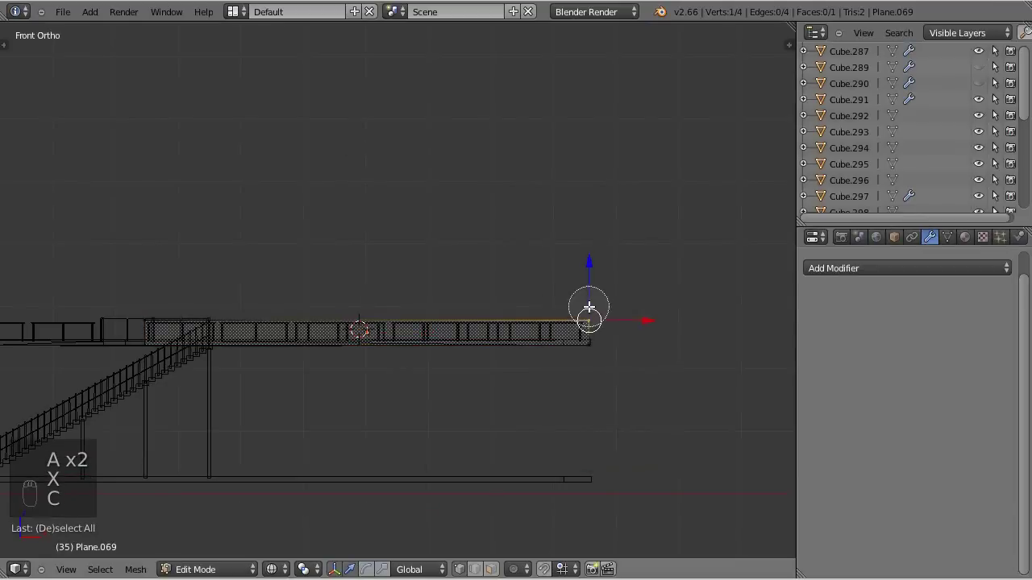
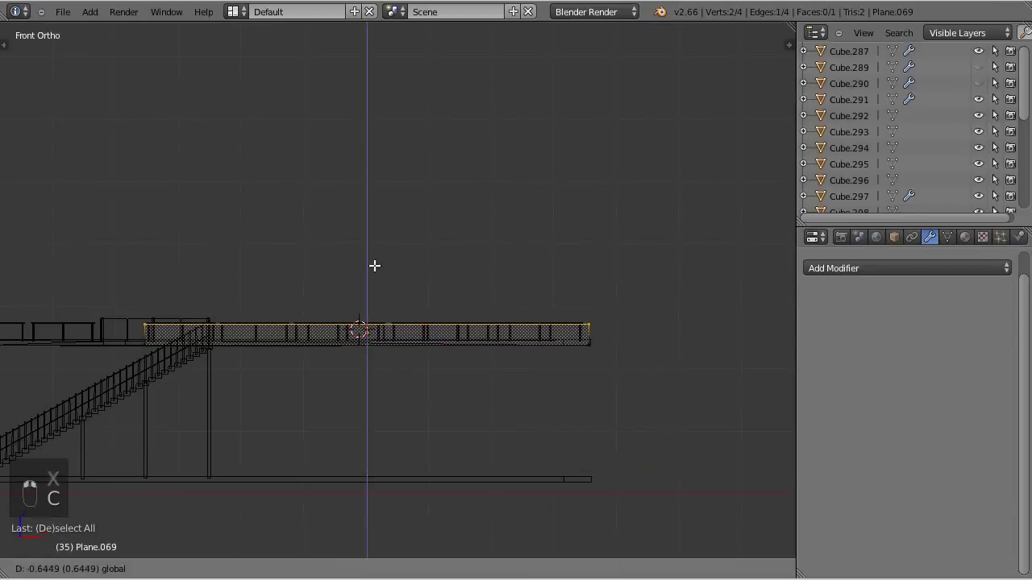
pyautogui.press('a')
pyautogui.press('Tab')
pyautogui.press('z')
pyautogui.press('a')
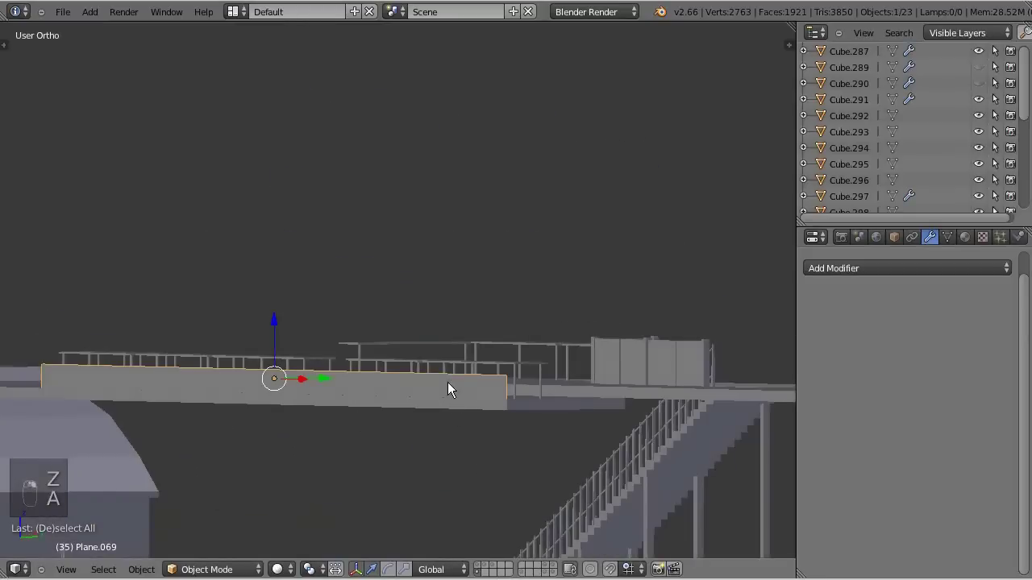
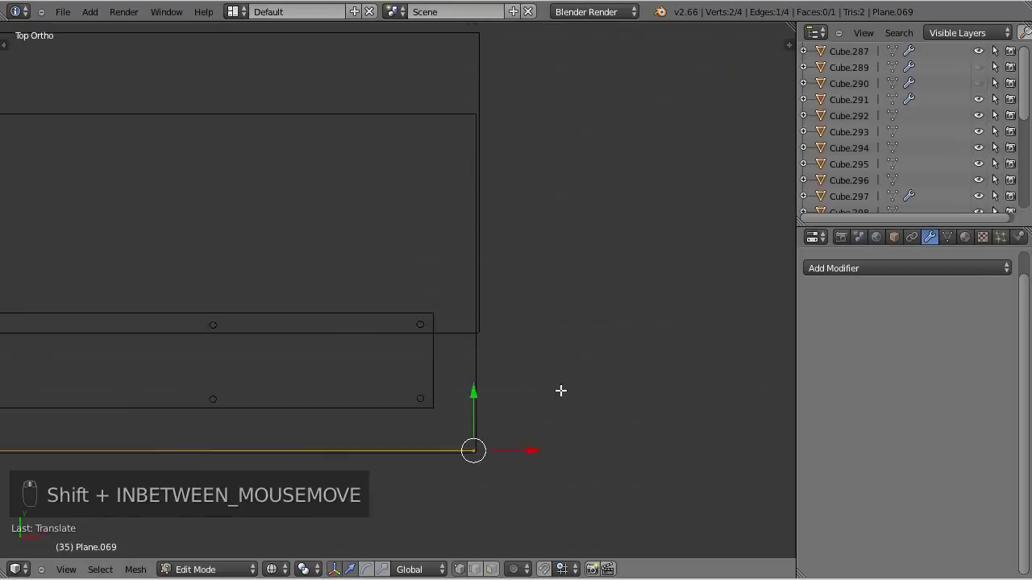
pyautogui.press('e')
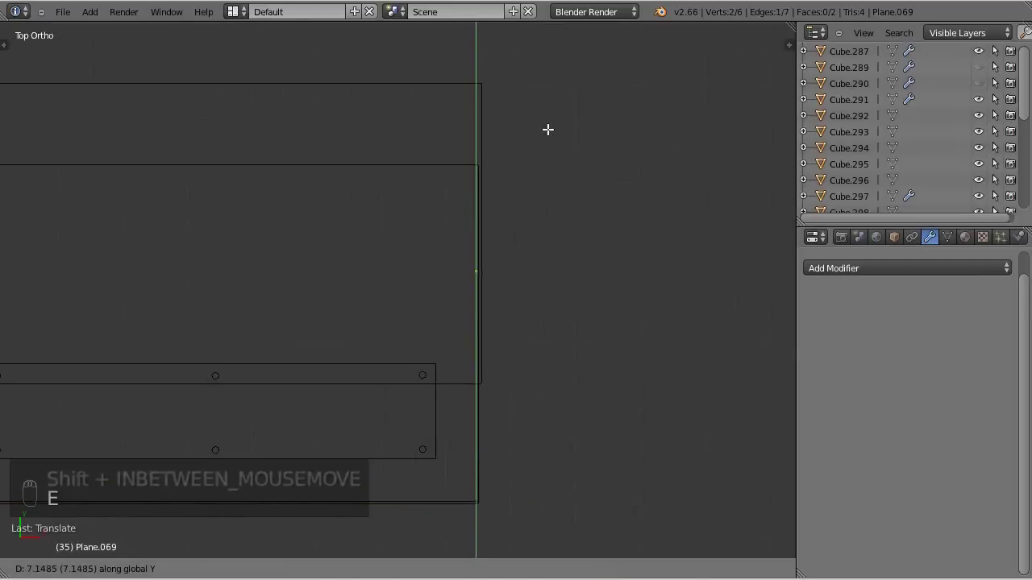
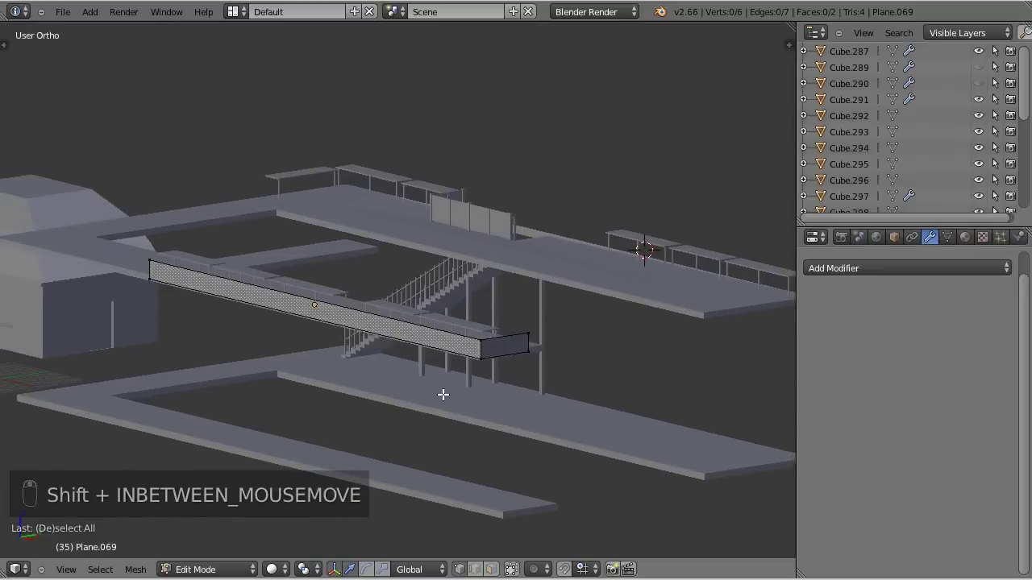
pyautogui.press('z')
pyautogui.press('Tab')
pyautogui.press('z')
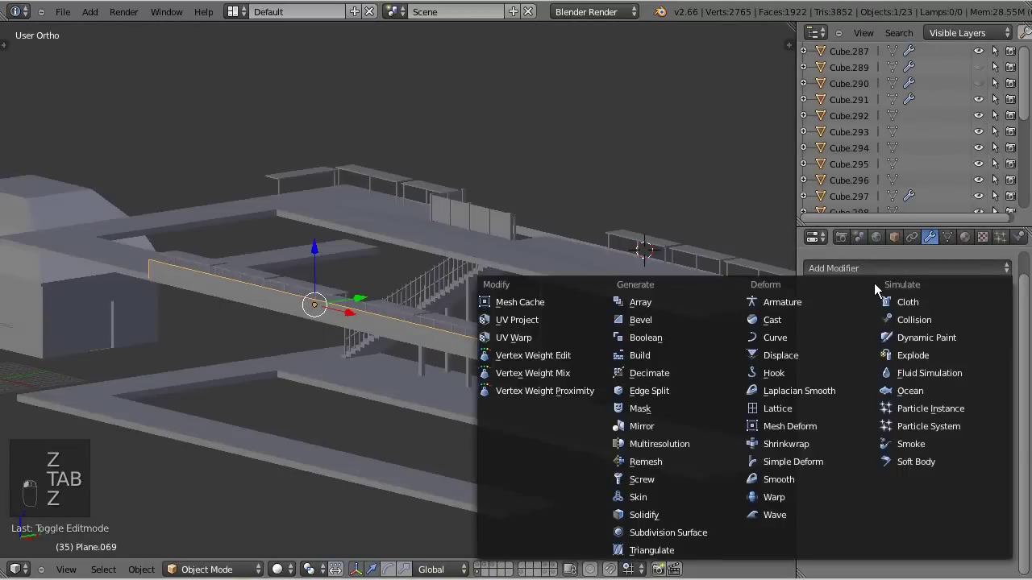
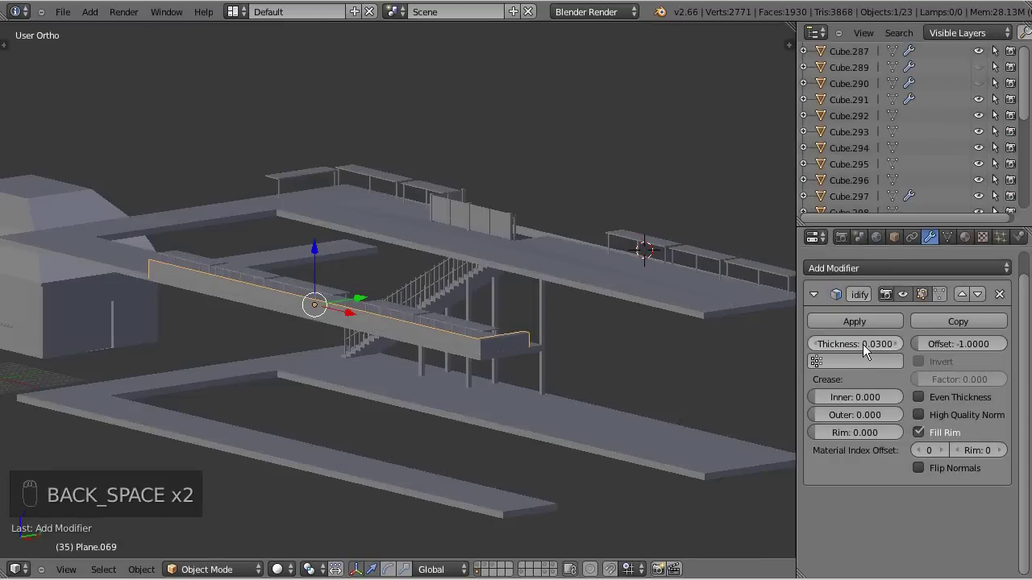
pyautogui.middleClick(513, 390)
pyautogui.middleClick(512, 389)
pyautogui.moveTo(594, 432); pyautogui.dragTo(614, 440)
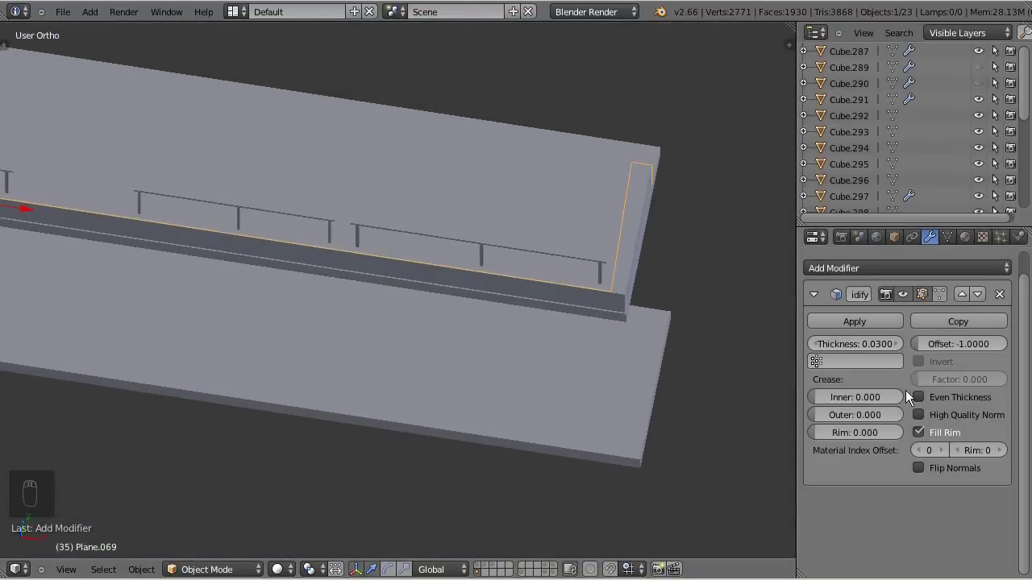
pyautogui.moveTo(871, 349); pyautogui.dragTo(852, 343)
pyautogui.click(1004, 297)
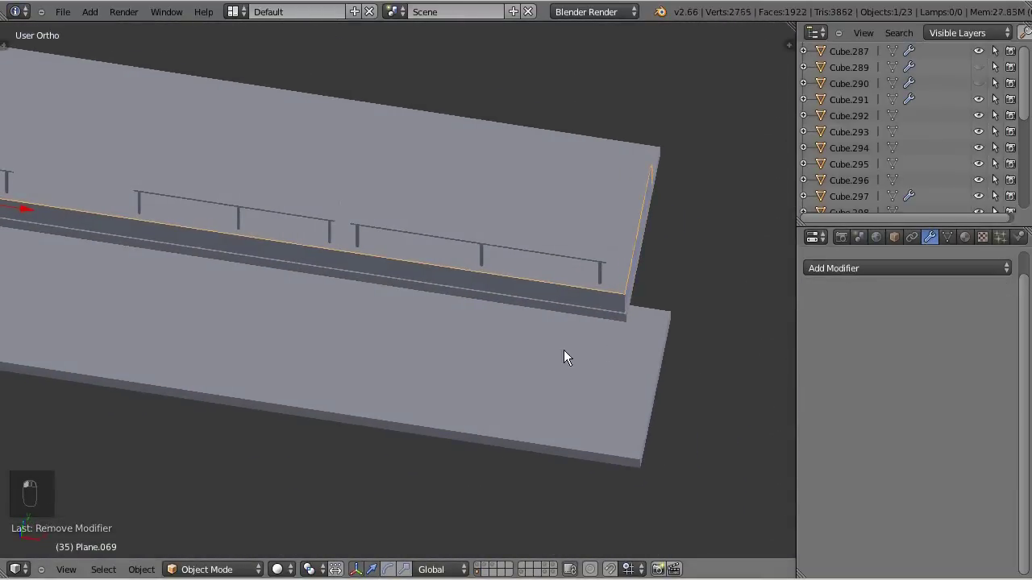
# Adjust the panel vertices and add a Solidify modifier at 0.01 thickness with the rim filled.
pyautogui.press('Tab')
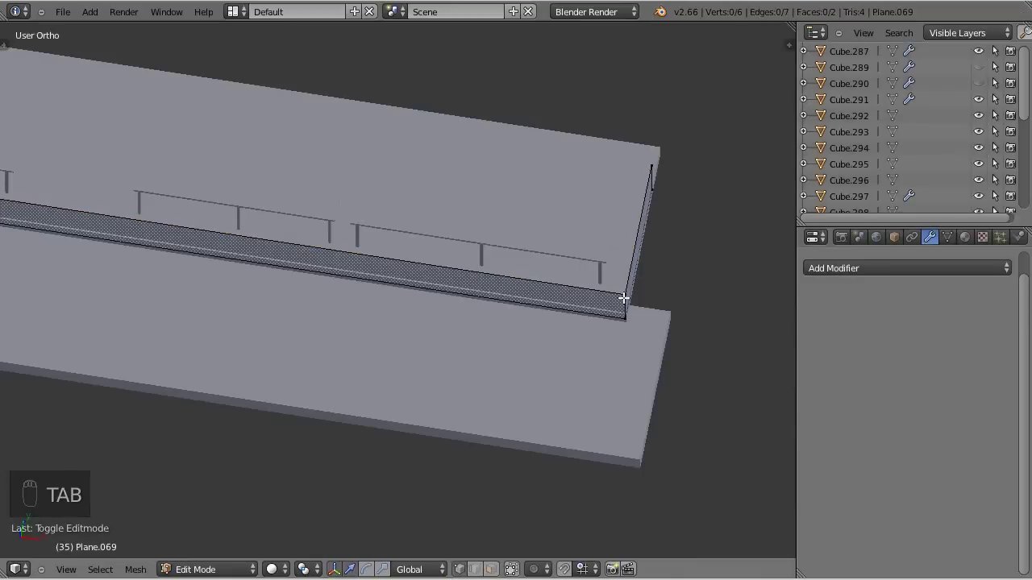
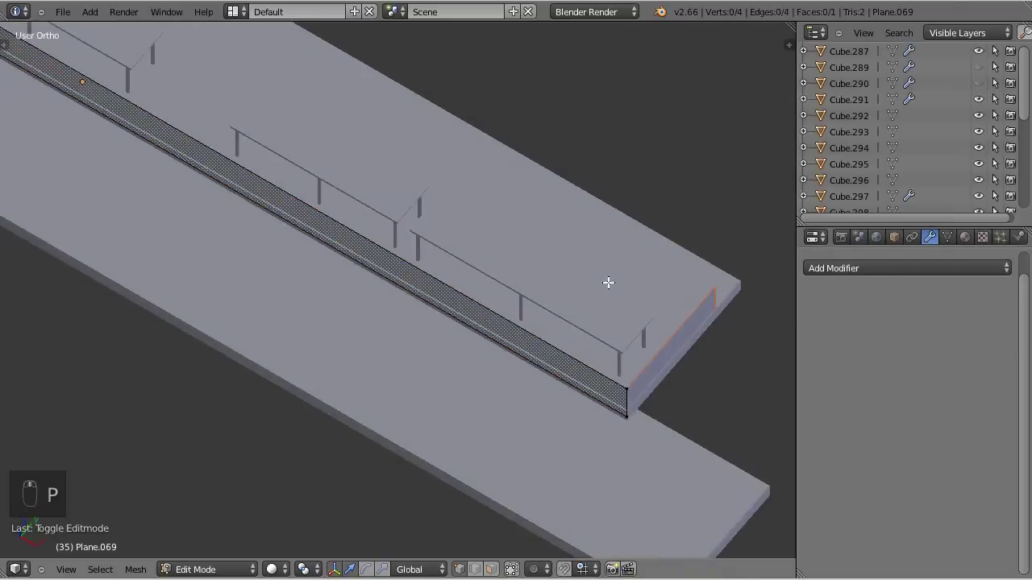
pyautogui.press('Tab')
pyautogui.click(655, 373)
pyautogui.moveTo(853, 267); pyautogui.dragTo(739, 348)
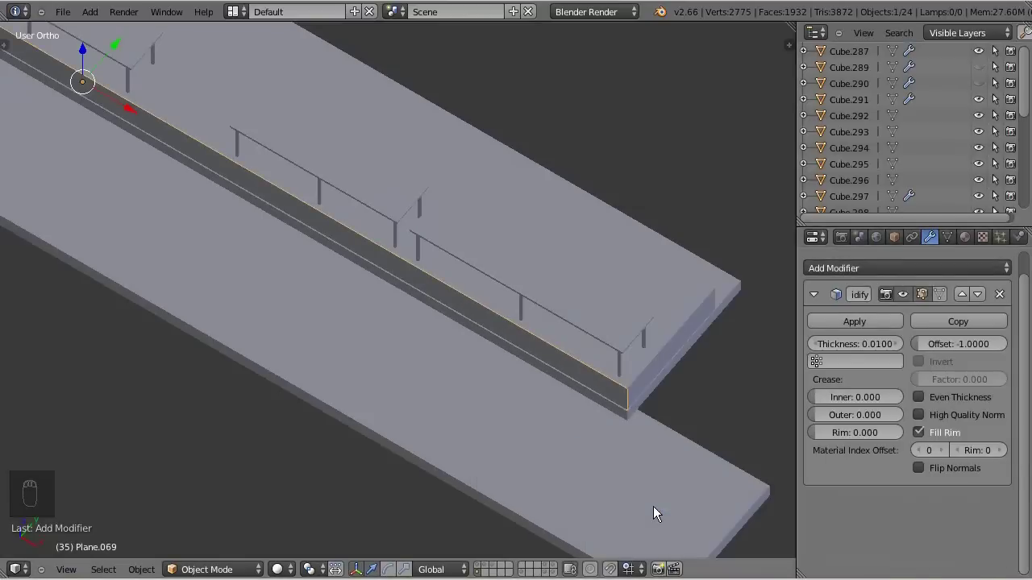
# Orbit around the panel to inspect its thin solid wall edge-on.
pyautogui.moveTo(623, 424); pyautogui.dragTo(527, 351)
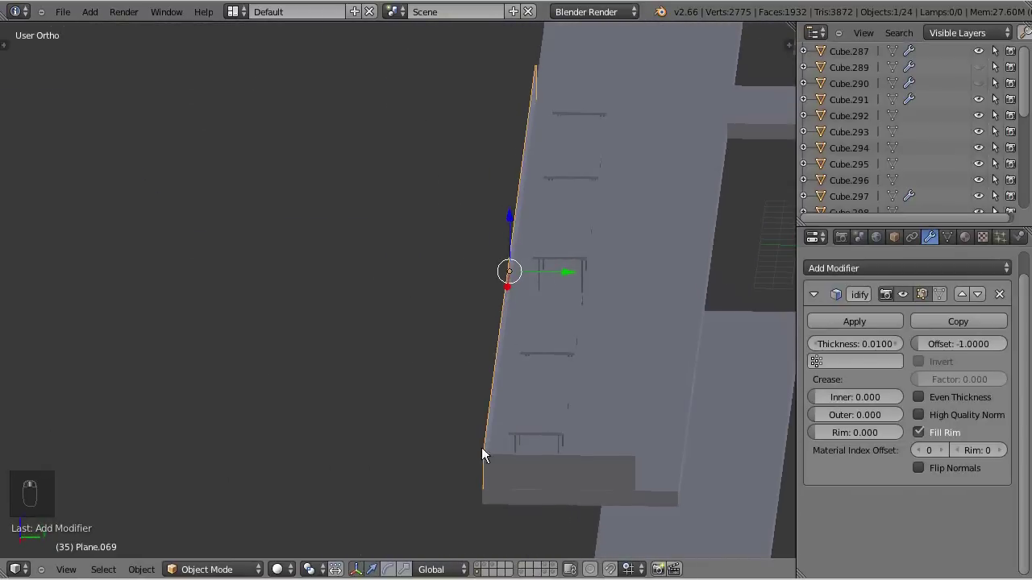
pyautogui.moveTo(517, 472); pyautogui.dragTo(929, 437)
pyautogui.moveTo(929, 437); pyautogui.dragTo(873, 345)
pyautogui.middleClick(874, 345)
pyautogui.moveTo(869, 345); pyautogui.dragTo(716, 324)
pyautogui.moveTo(716, 324); pyautogui.dragTo(691, 335)
pyautogui.moveTo(687, 281); pyautogui.dragTo(281, 334)
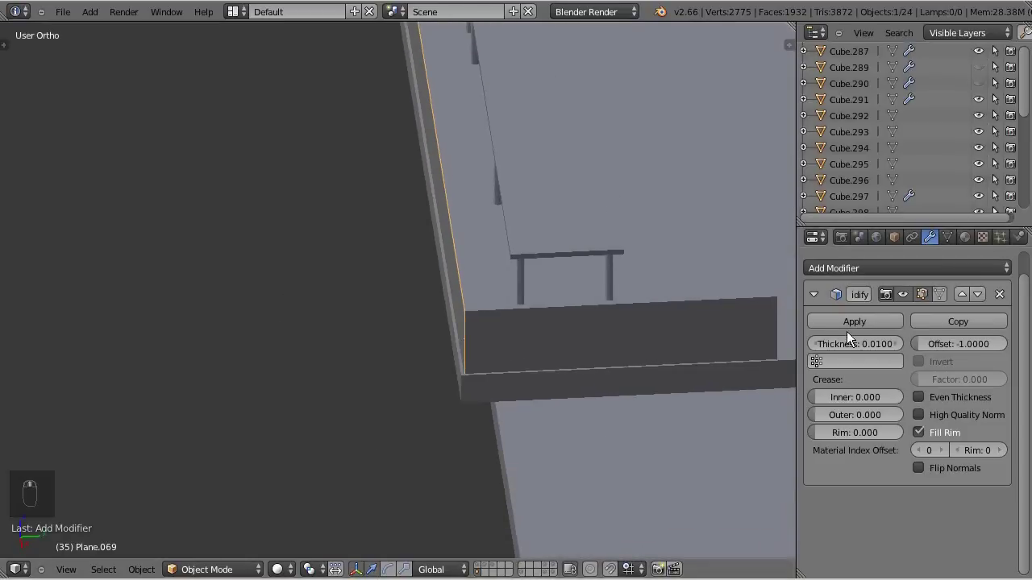
# From the top view, raise the slab's Solidify thickness from 0.01 to about 0.199.
pyautogui.press('KP_7')
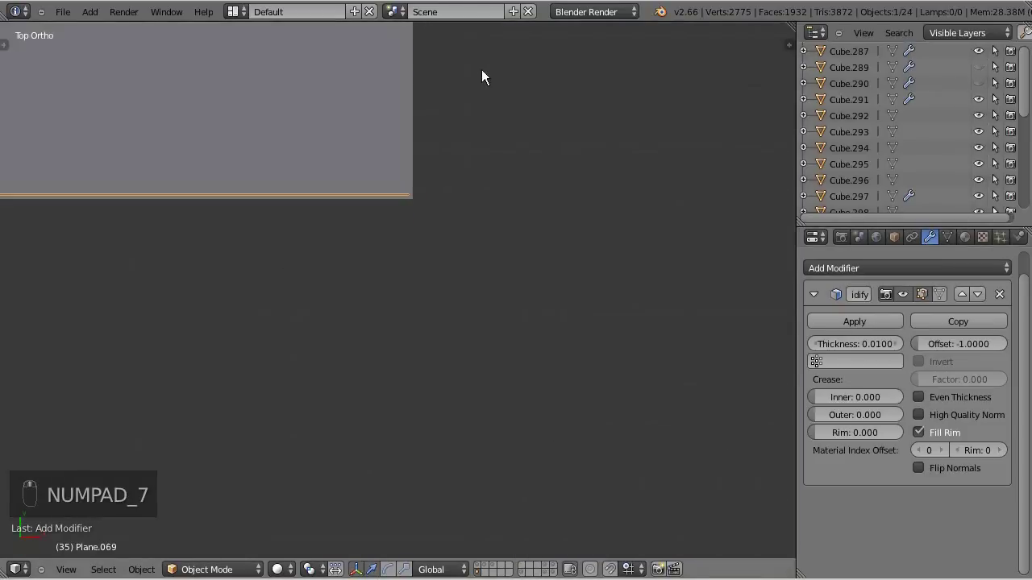
pyautogui.press('z')
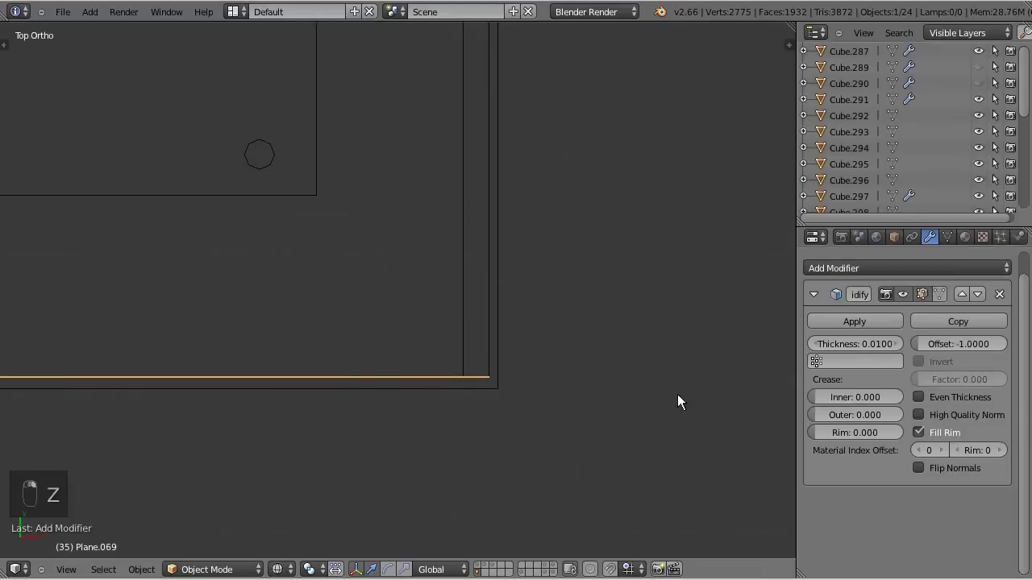
pyautogui.moveTo(849, 354); pyautogui.dragTo(884, 355)
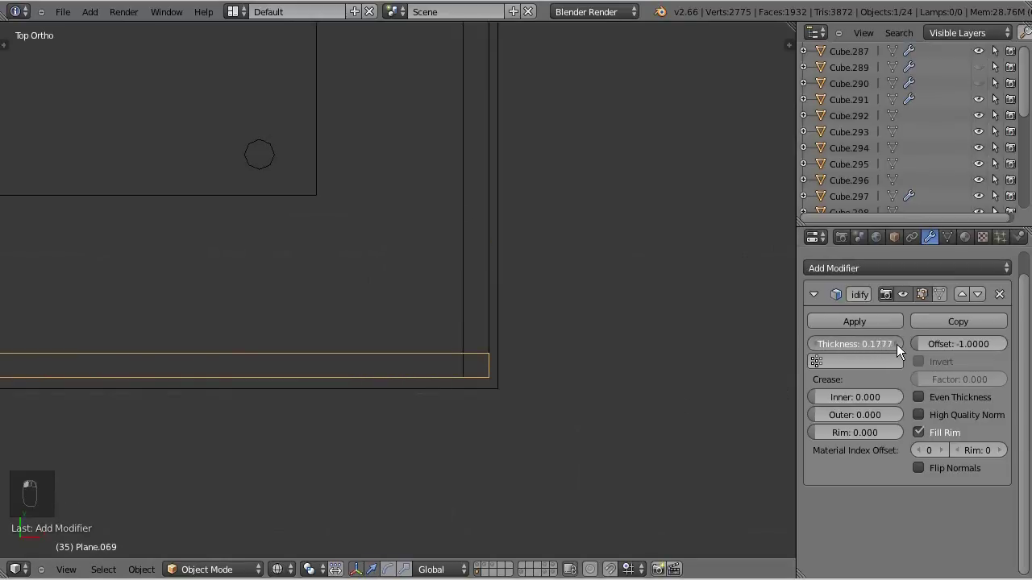
pyautogui.press('z')
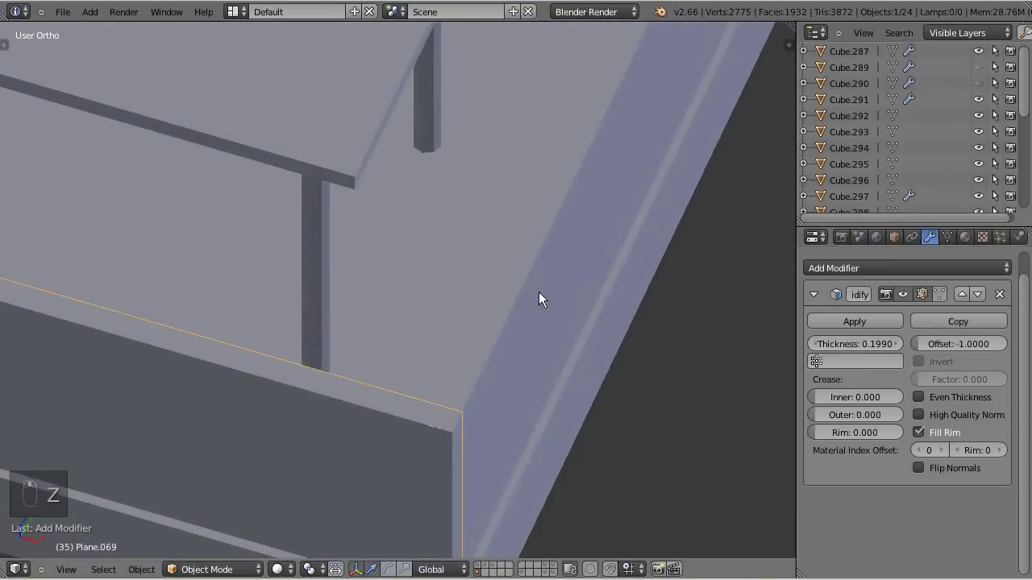
# Orbit and pull back to look over the whole platform structure and check the thickened slab.
pyautogui.middleClick(522, 407)
pyautogui.press('a')
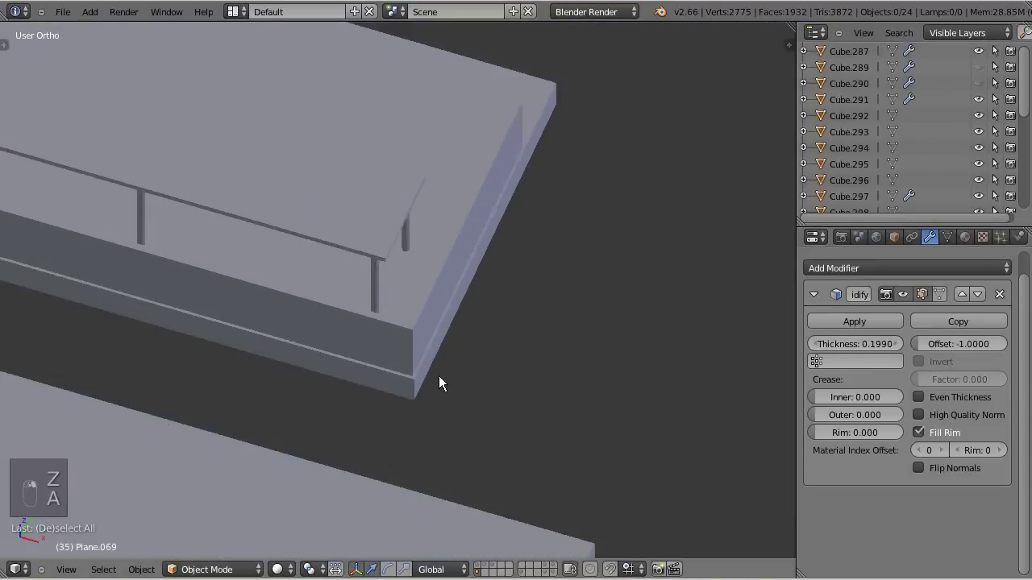
pyautogui.moveTo(449, 318); pyautogui.dragTo(460, 240)
pyautogui.moveTo(466, 227); pyautogui.dragTo(421, 176)
pyautogui.moveTo(445, 189); pyautogui.dragTo(402, 243)
pyautogui.moveTo(374, 282); pyautogui.dragTo(342, 294)
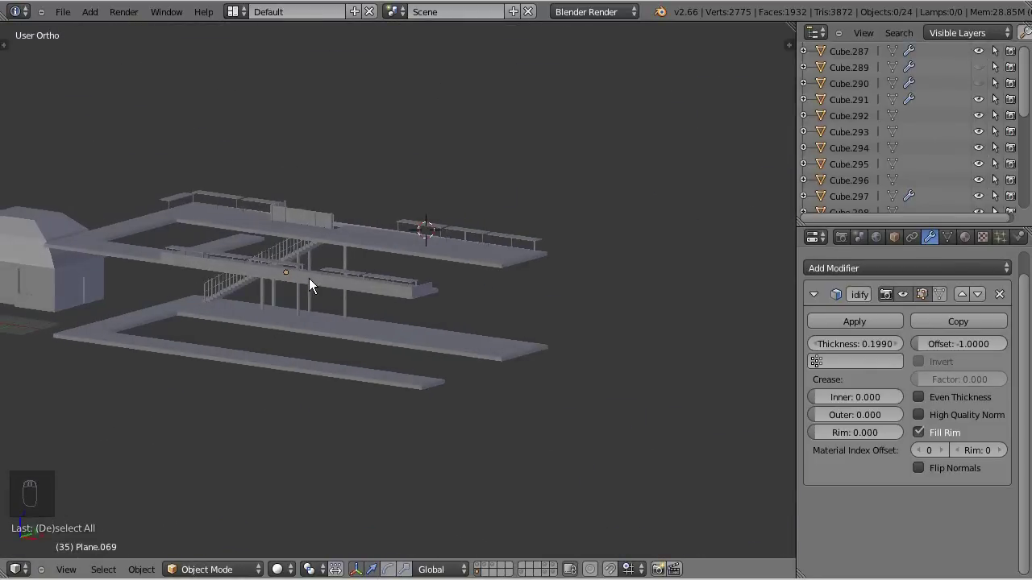
pyautogui.moveTo(315, 287); pyautogui.dragTo(334, 300)
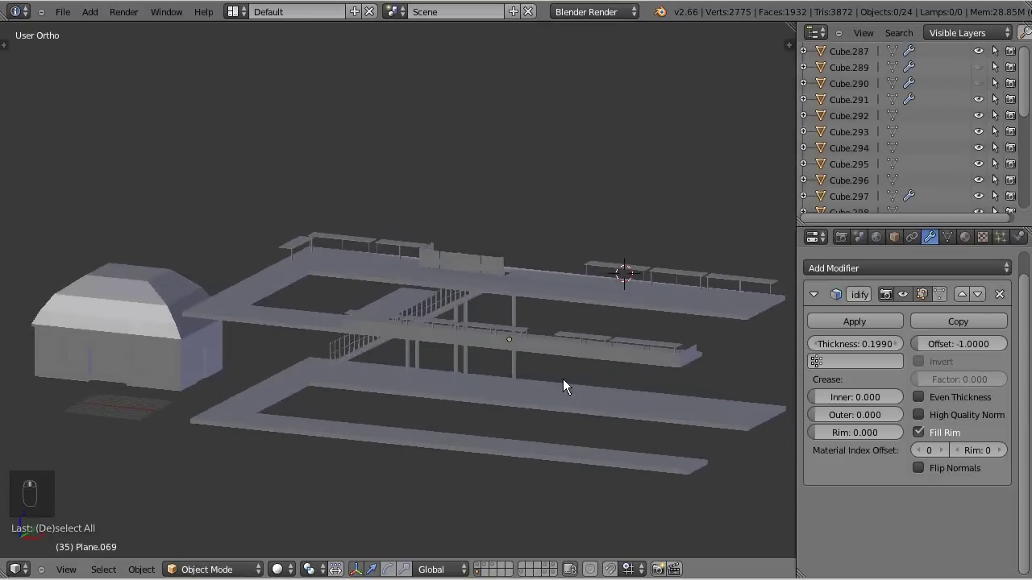
pyautogui.moveTo(421, 252); pyautogui.dragTo(569, 323)
pyautogui.moveTo(569, 323); pyautogui.dragTo(409, 292)
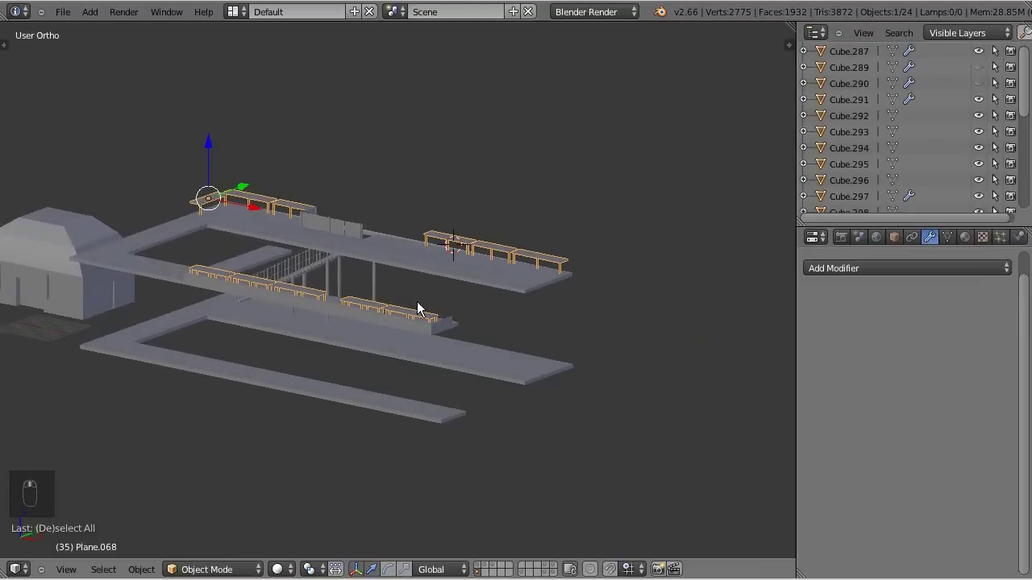
# Separate the bench's edge geometry into a new thin panel object duplicated along the lower platform.
pyautogui.press('KP_7')
pyautogui.press('a')
pyautogui.press('Tab')
pyautogui.press('b')
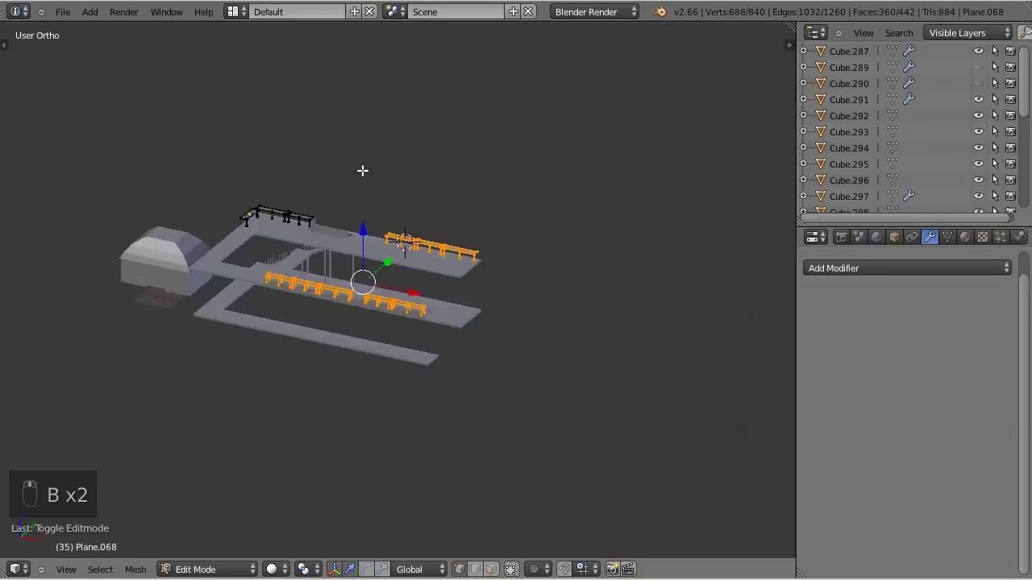
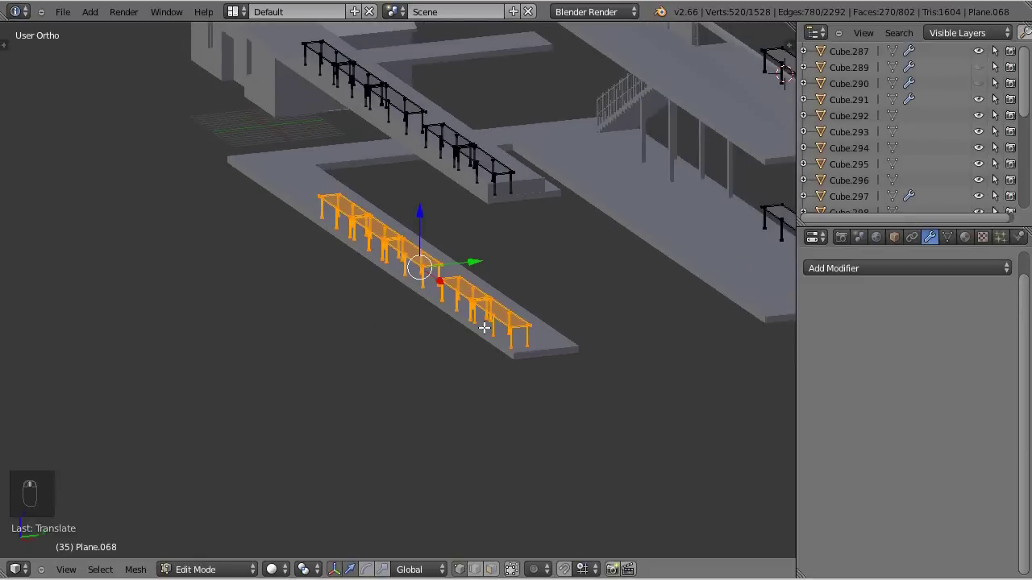
pyautogui.press('Tab')
pyautogui.moveTo(482, 194); pyautogui.dragTo(516, 343)
pyautogui.press('shift+d')
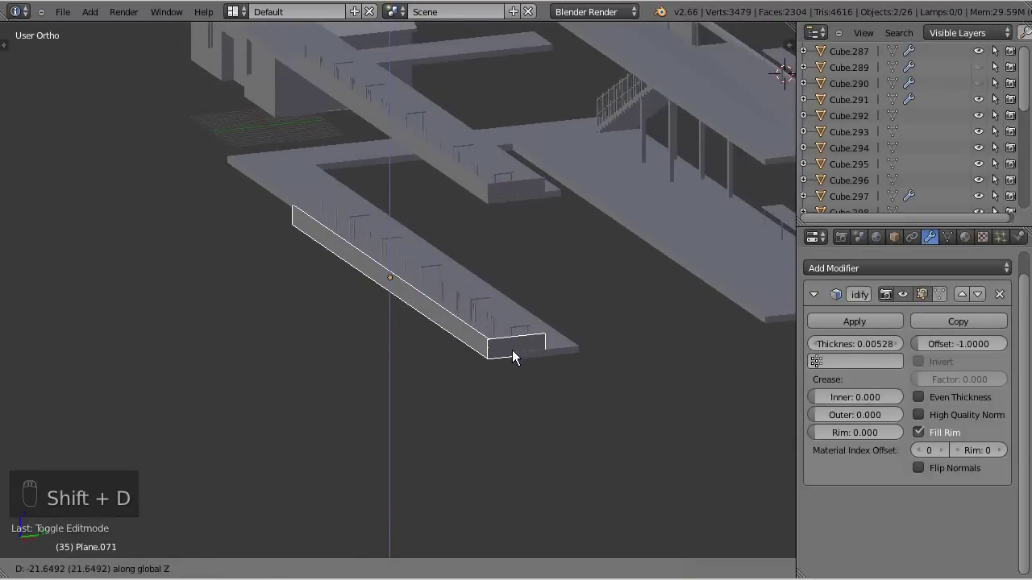
# Select the thin panel on the platform edge and give it a Solidify thickness of about 0.0053.
pyautogui.moveTo(522, 348); pyautogui.dragTo(561, 385)
pyautogui.moveTo(561, 385); pyautogui.dragTo(296, 182)
pyautogui.click(296, 182)
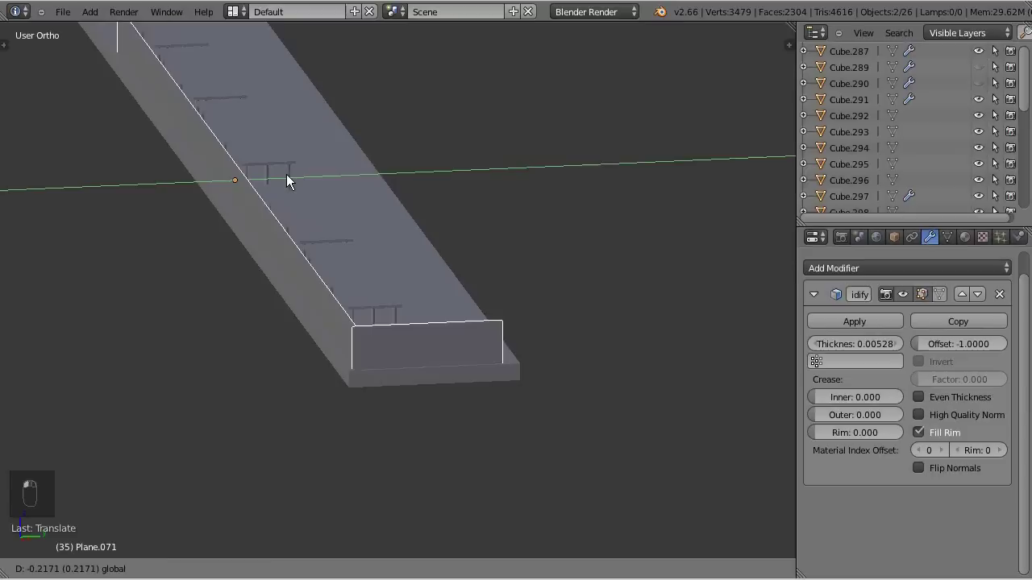
pyautogui.moveTo(419, 308); pyautogui.dragTo(387, 308)
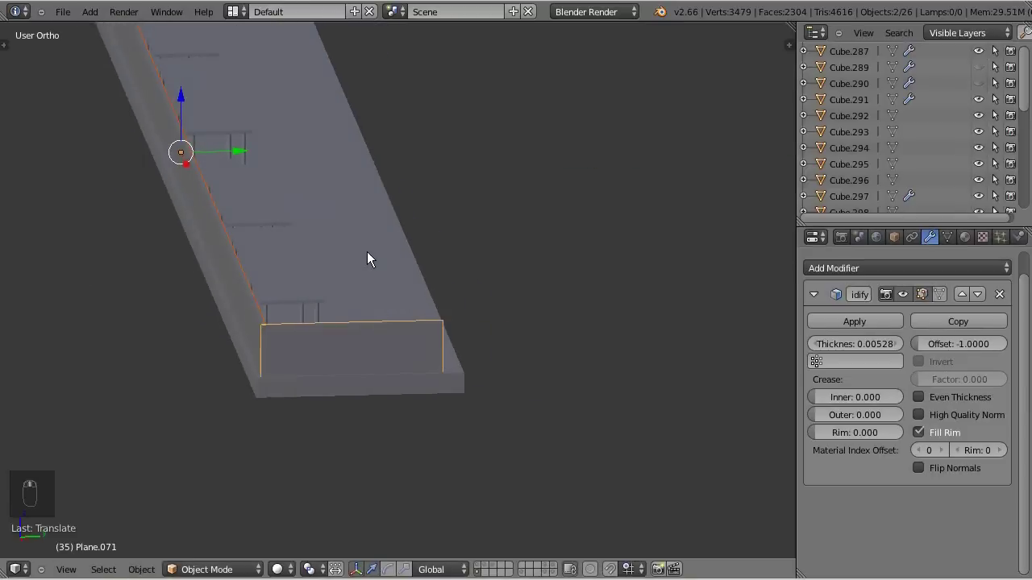
# Using top and side views, line the panel up with the end of the lower platform edge.
pyautogui.press('KP_7')
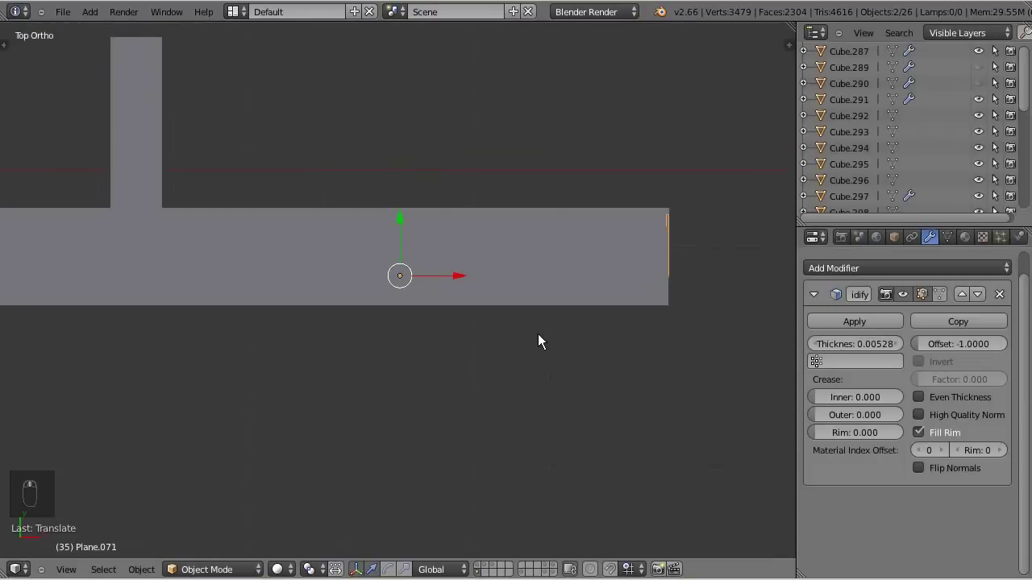
pyautogui.press('KP_7')
pyautogui.press('KP_2')
pyautogui.press('KP_2')
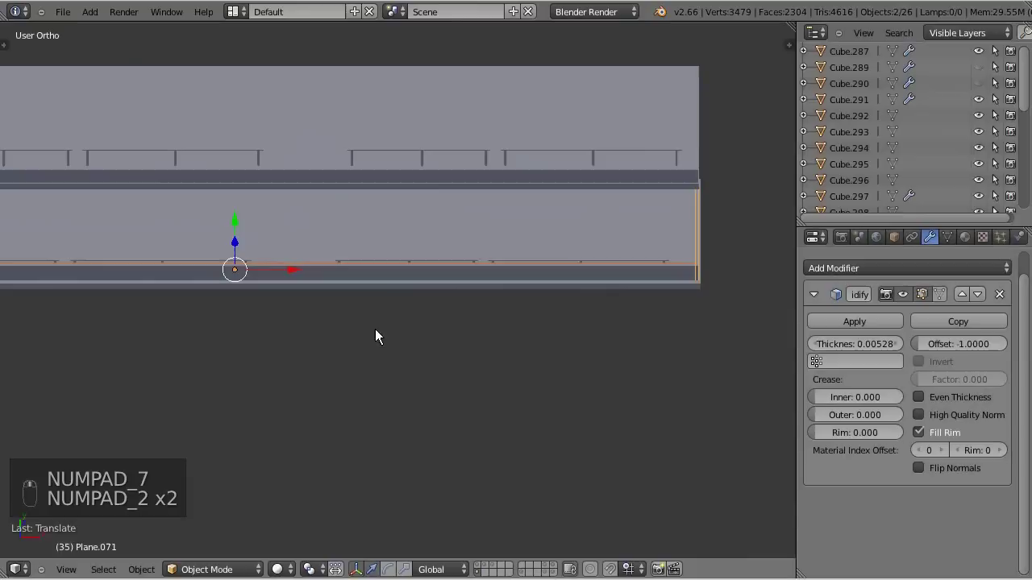
pyautogui.moveTo(243, 223); pyautogui.dragTo(247, 233)
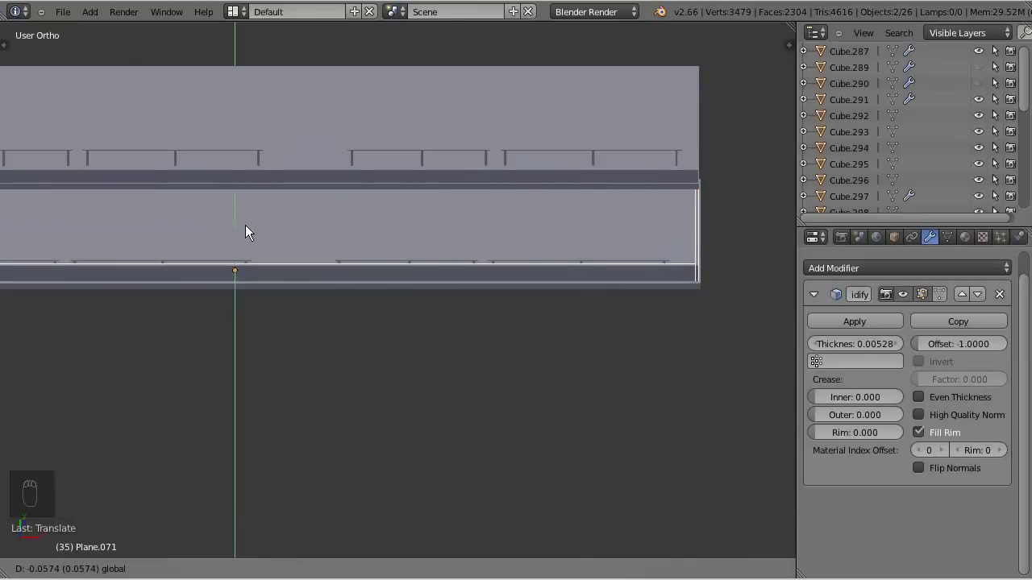
pyautogui.moveTo(555, 426); pyautogui.dragTo(411, 308)
# Unhide the enclosing walls and ship with Alt+H and zoom out to see the whole enclosure.
pyautogui.press('a')
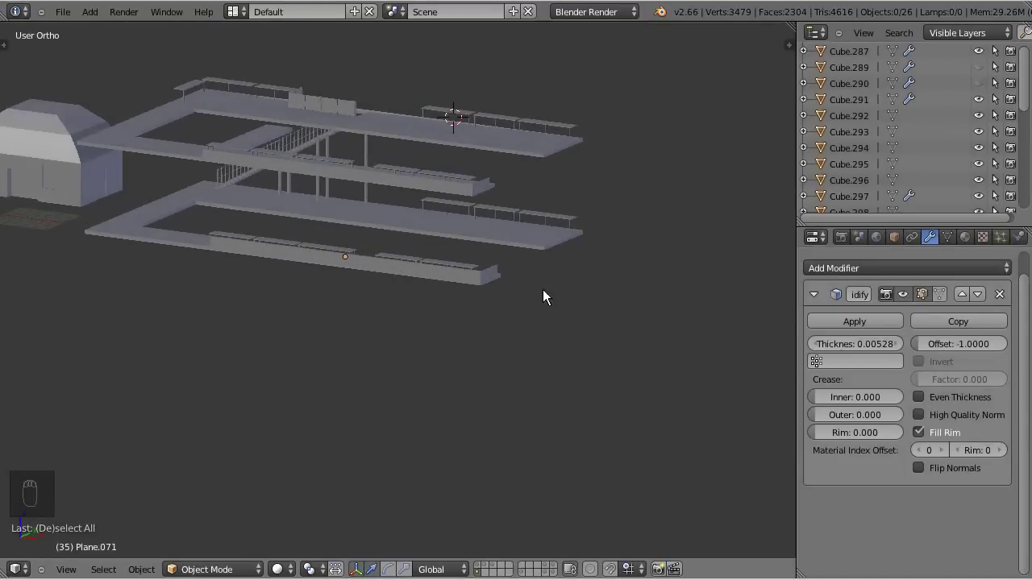
pyautogui.moveTo(492, 296); pyautogui.dragTo(471, 289)
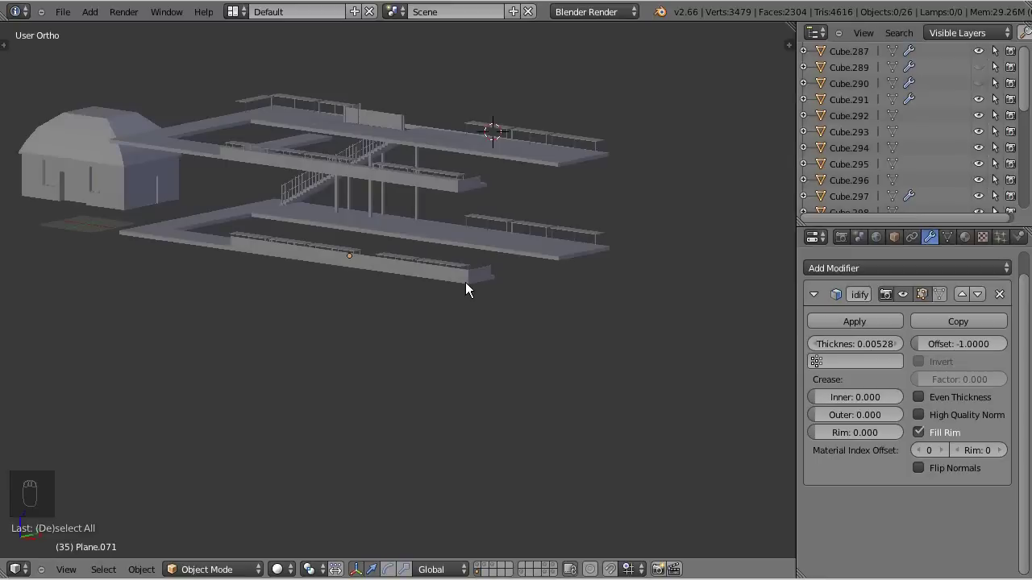
pyautogui.moveTo(479, 288); pyautogui.dragTo(506, 339)
pyautogui.press('alt+h')
pyautogui.moveTo(401, 405); pyautogui.dragTo(505, 413)
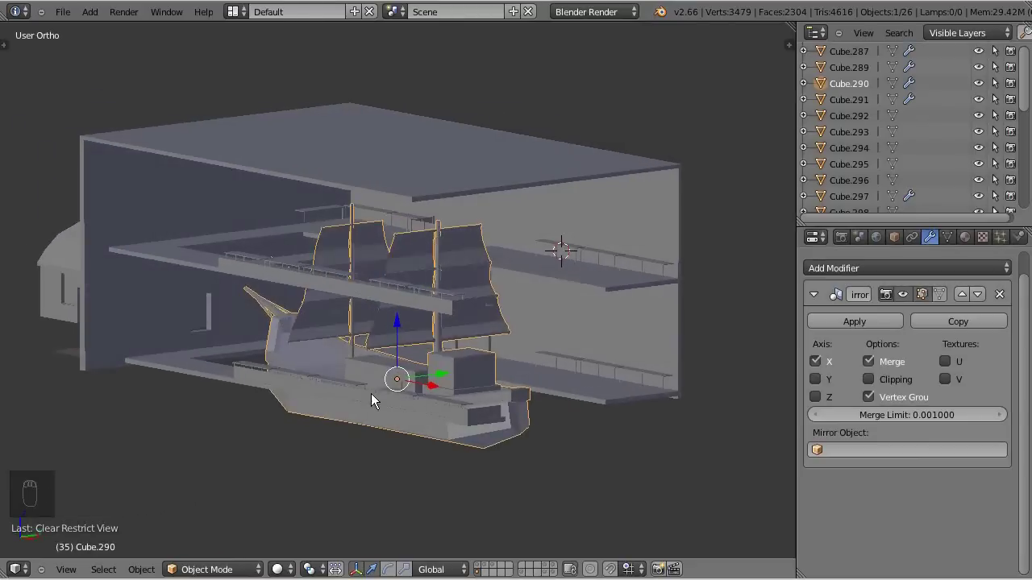
pyautogui.moveTo(514, 212); pyautogui.dragTo(415, 407)
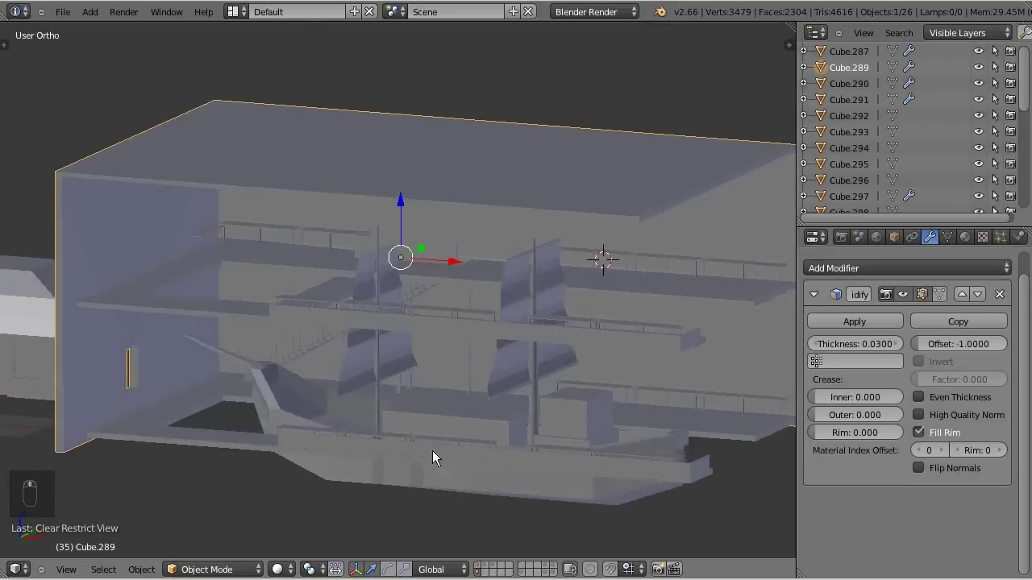
pyautogui.middleClick(483, 389)
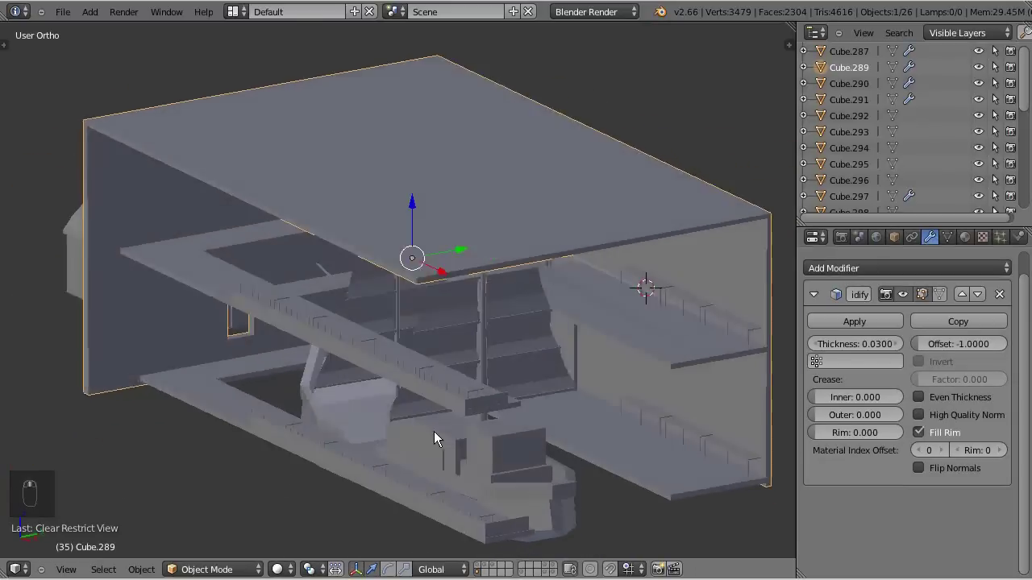
pyautogui.moveTo(493, 422); pyautogui.dragTo(365, 475)
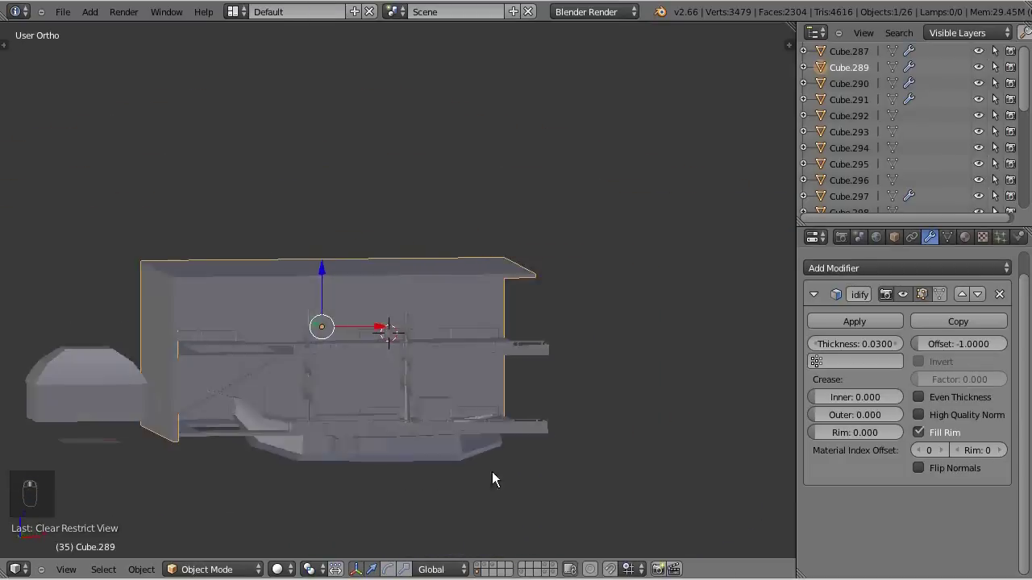
# Orbit around and inside the enclosing box to inspect the platforms, then go to start a fresh scene.
pyautogui.middleClick(496, 462)
pyautogui.moveTo(474, 465); pyautogui.dragTo(551, 365)
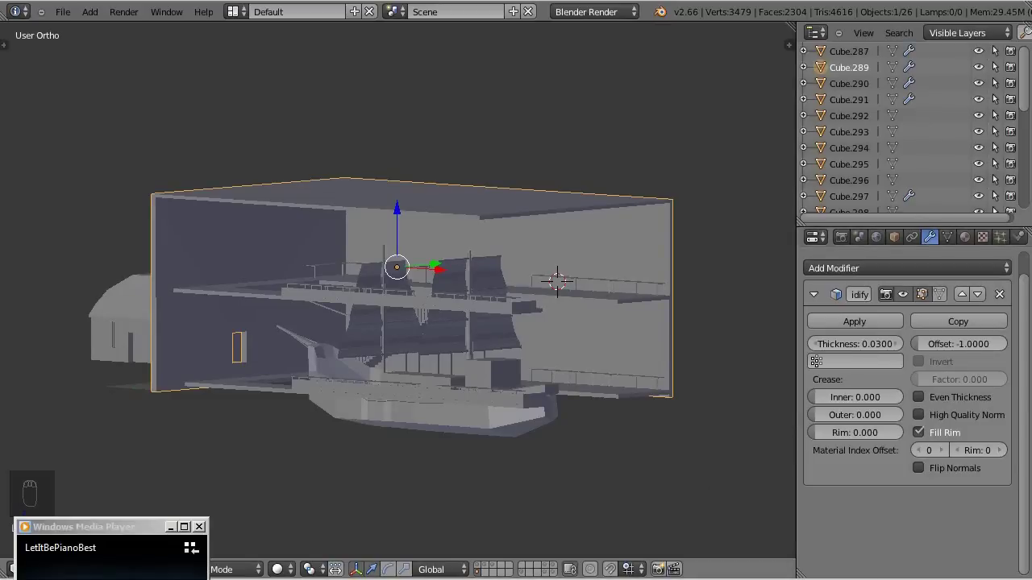
pyautogui.moveTo(437, 409); pyautogui.dragTo(510, 407)
pyautogui.moveTo(510, 407); pyautogui.dragTo(521, 420)
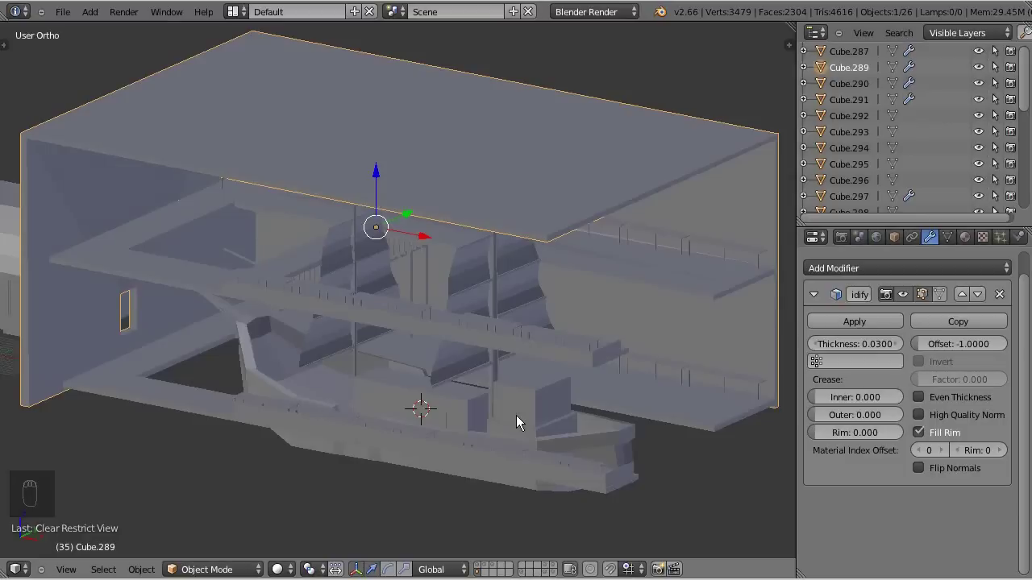
pyautogui.moveTo(510, 394); pyautogui.dragTo(552, 335)
pyautogui.moveTo(568, 327); pyautogui.dragTo(439, 419)
pyautogui.moveTo(439, 420); pyautogui.dragTo(399, 419)
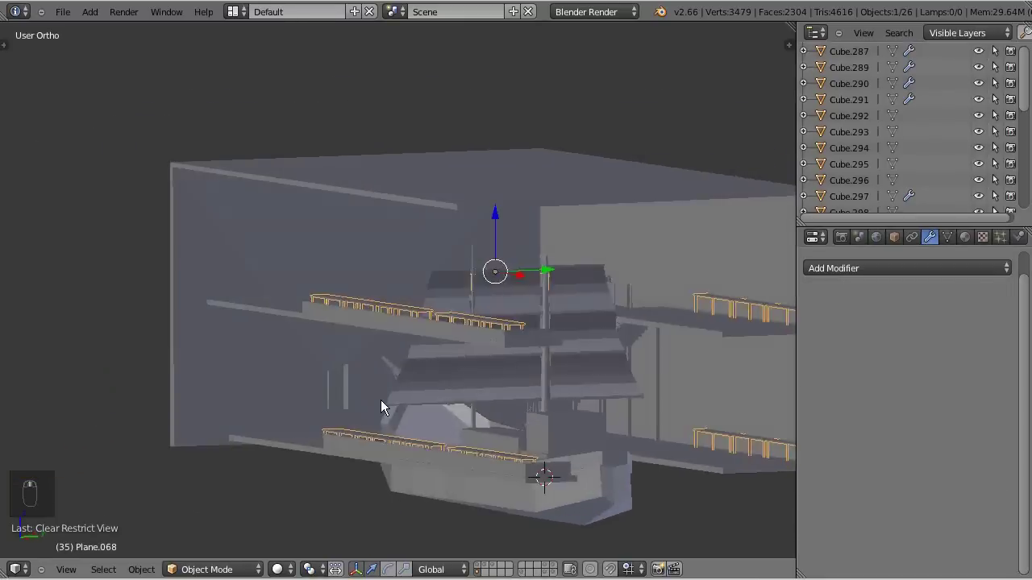
pyautogui.moveTo(521, 406); pyautogui.dragTo(542, 416)
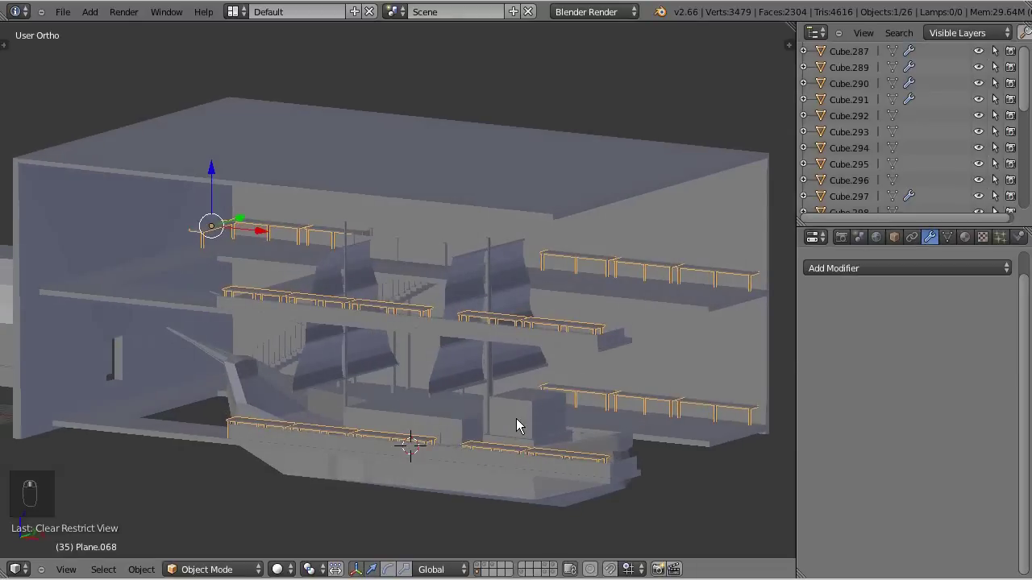
pyautogui.middleClick(451, 530)
# Start a new empty scene and add a low-poly torus with reduced segments at the cursor.
pyautogui.click(395, 357)
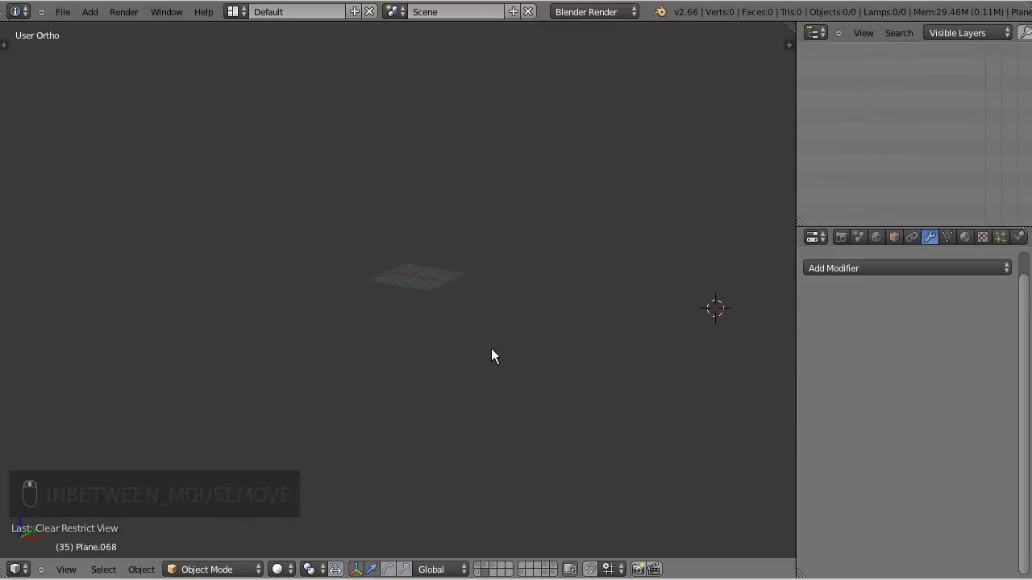
pyautogui.press('shift+c')
pyautogui.press('KP_Decimal')
pyautogui.press('shift+a')
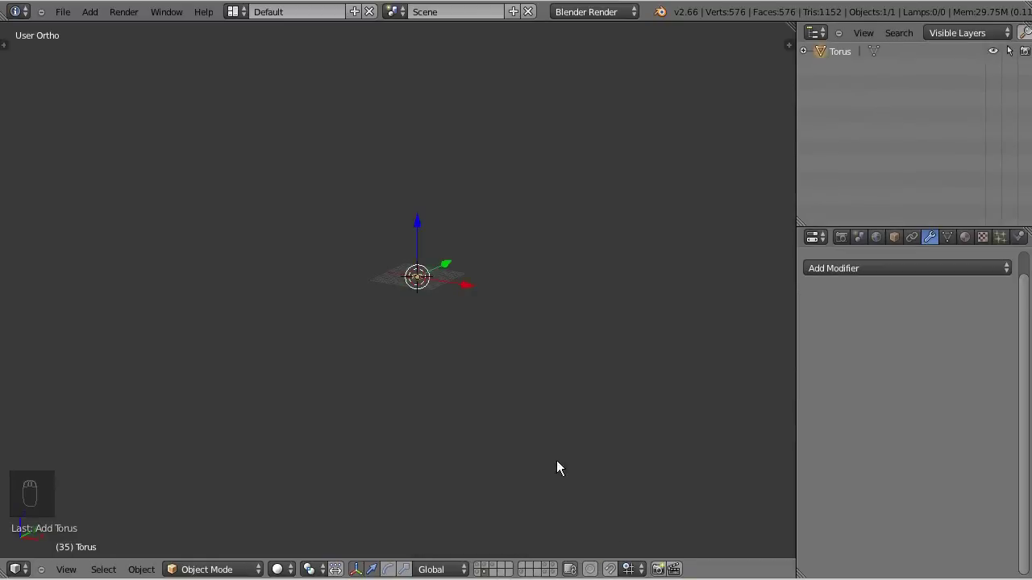
pyautogui.press('t')
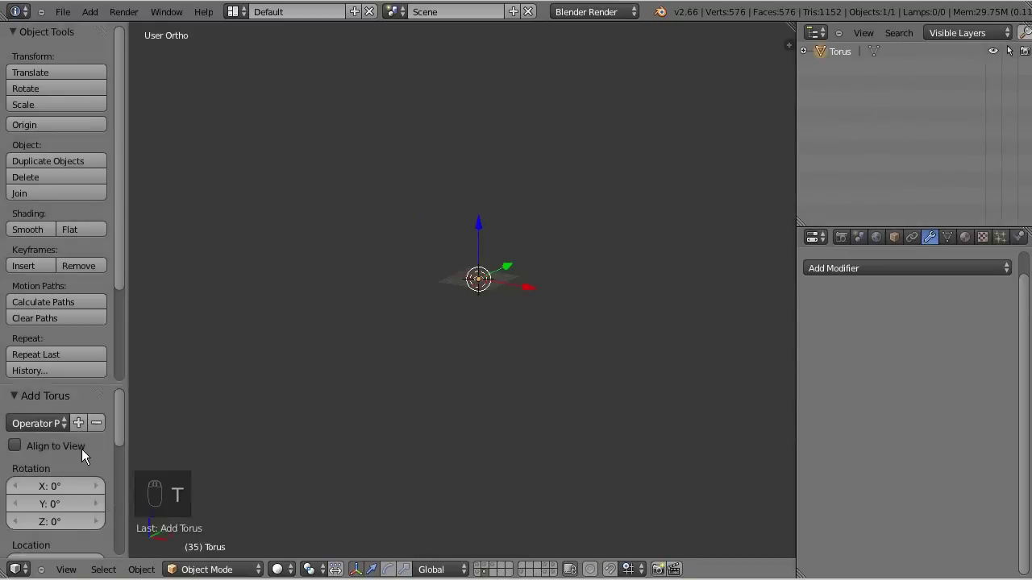
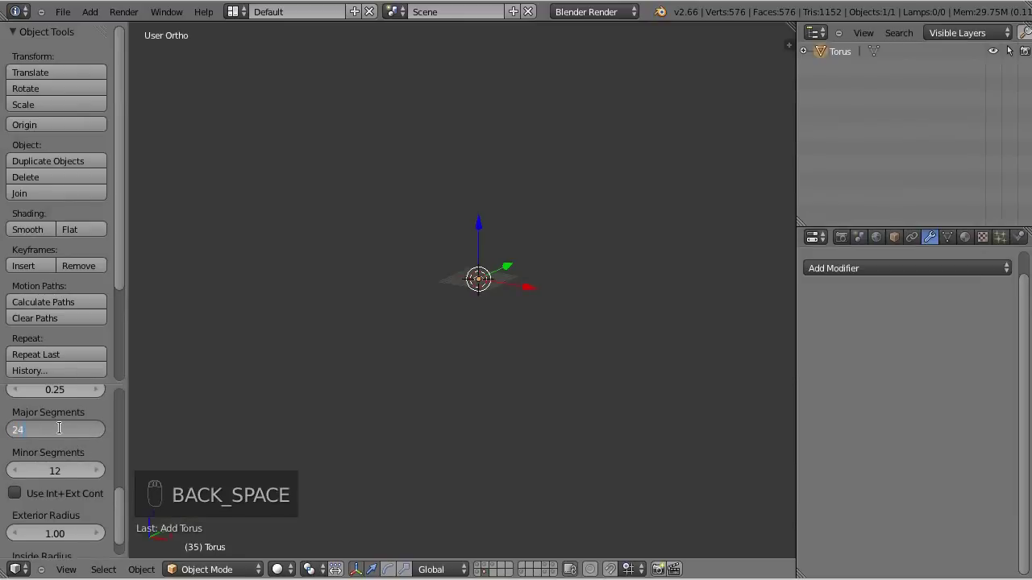
pyautogui.moveTo(599, 282); pyautogui.dragTo(631, 254)
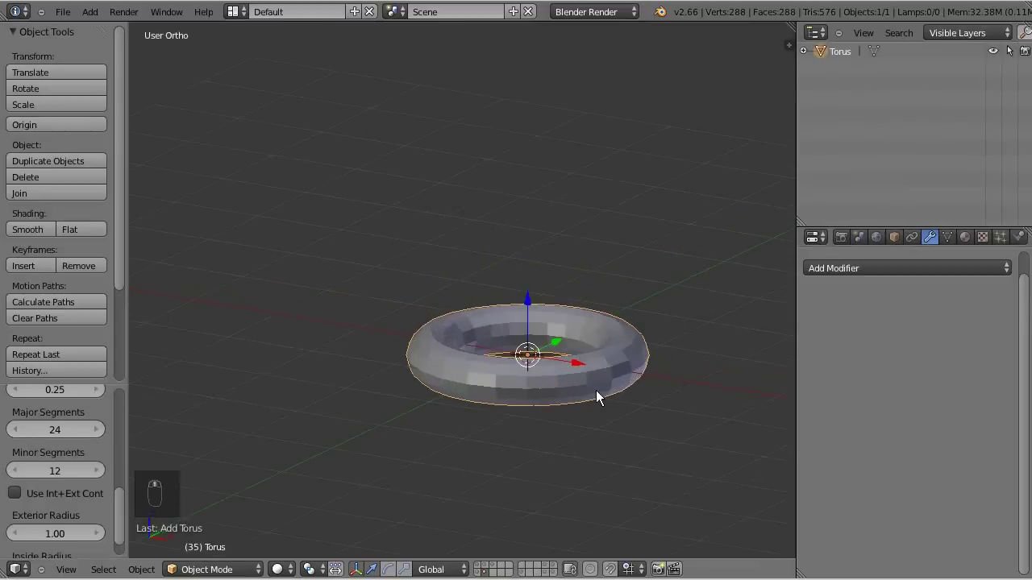
pyautogui.moveTo(55, 467); pyautogui.dragTo(55, 467)
pyautogui.moveTo(71, 478); pyautogui.dragTo(74, 476)
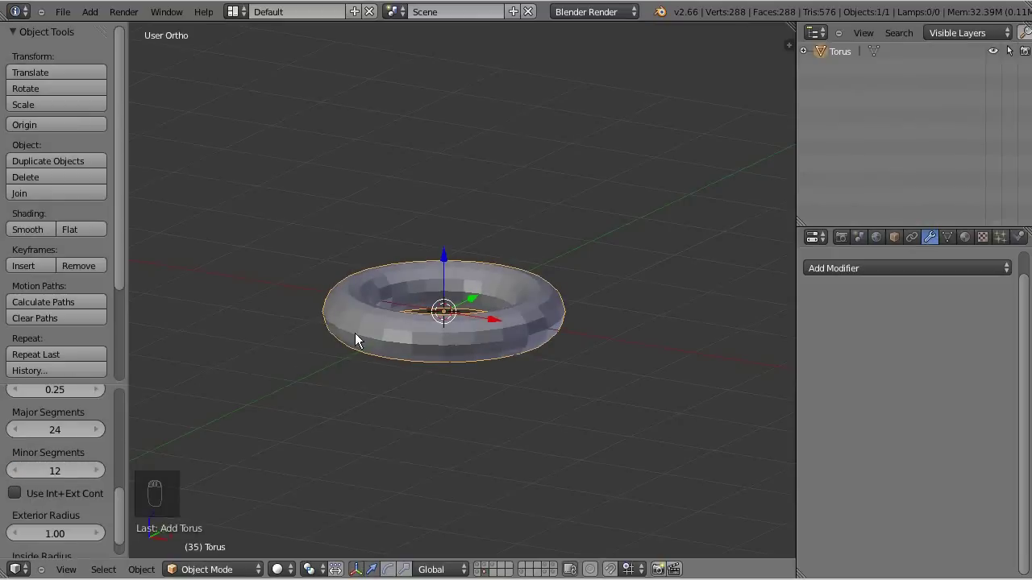
# Check the 288-vertex torus from top and perspective views before bringing it into the station file.
pyautogui.press('t')
pyautogui.press('KP_7')
pyautogui.press('KP_Decimal')
pyautogui.middleClick(456, 303)
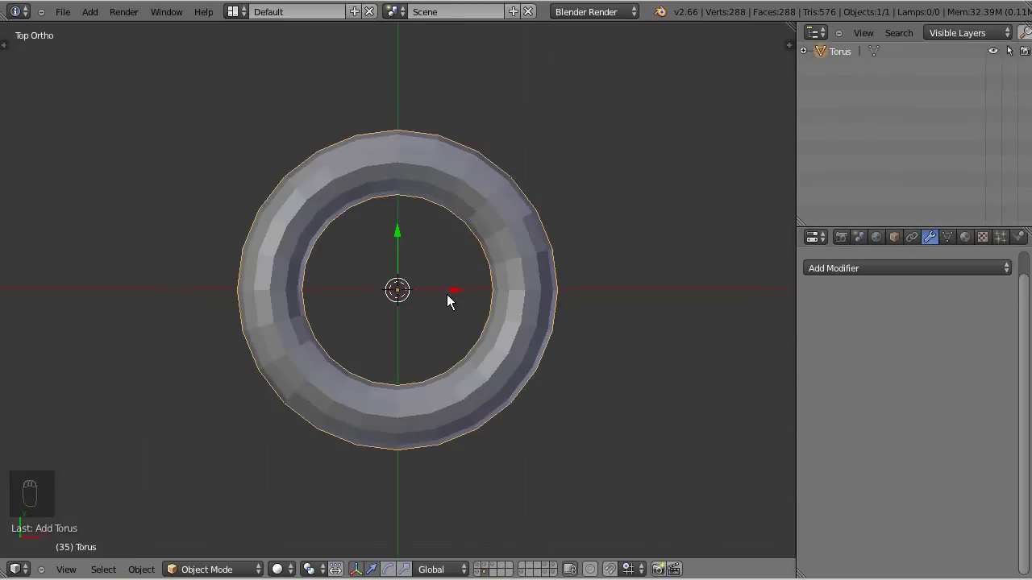
pyautogui.moveTo(455, 303); pyautogui.dragTo(489, 281)
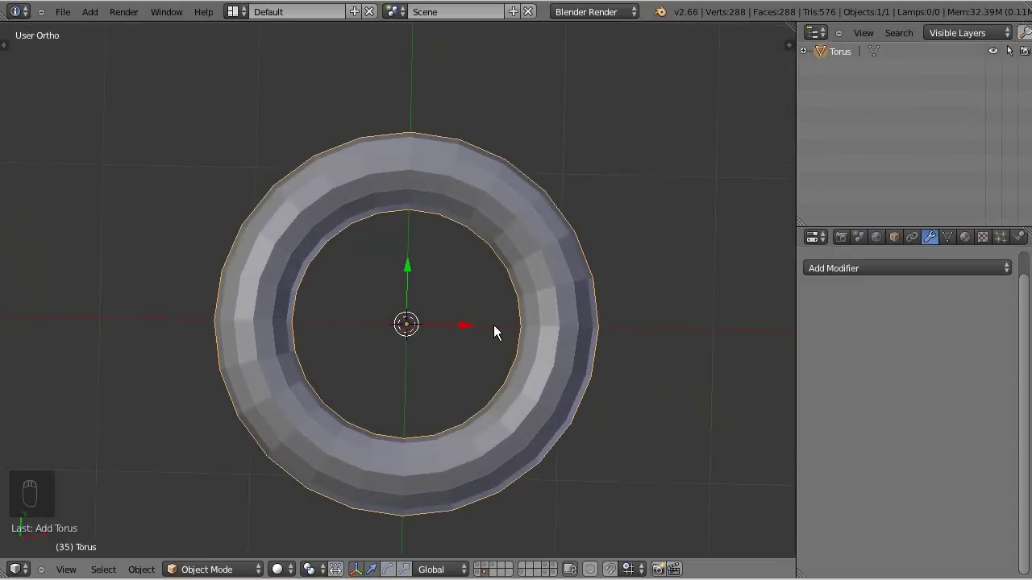
pyautogui.middleClick(497, 334)
pyautogui.press('KP_7')
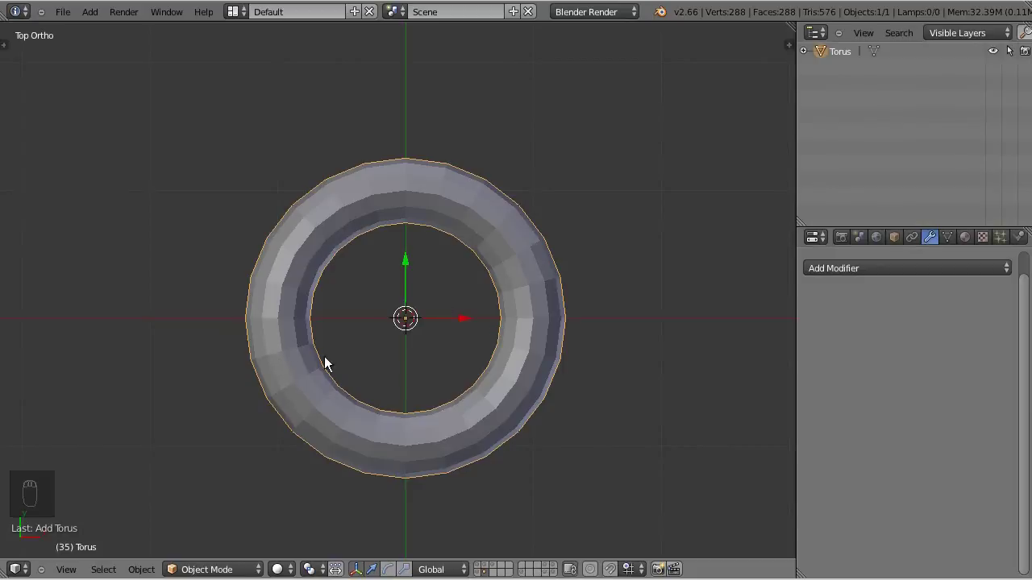
pyautogui.moveTo(407, 352); pyautogui.dragTo(411, 359)
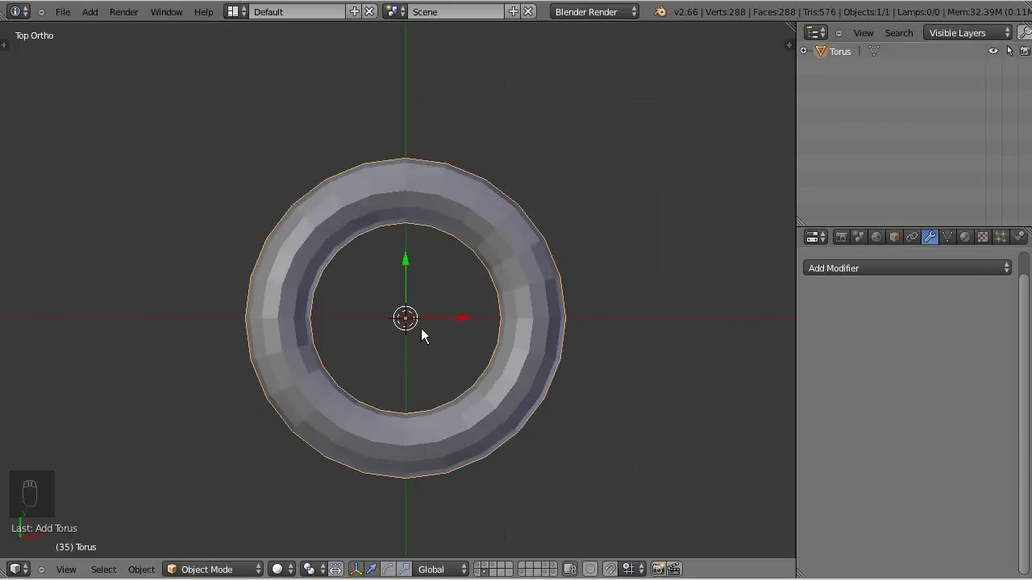
pyautogui.middleClick(455, 428)
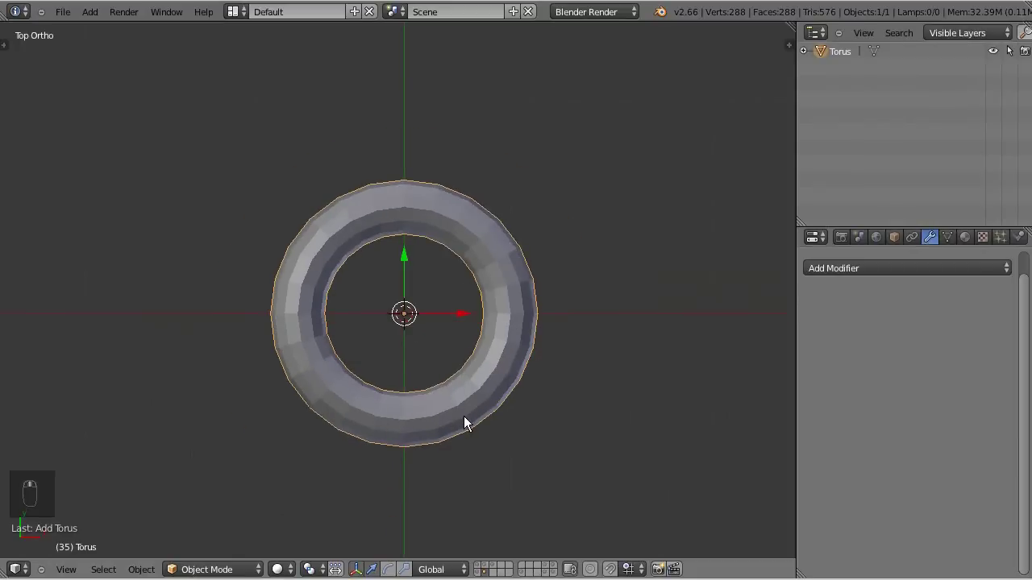
pyautogui.moveTo(470, 384); pyautogui.dragTo(474, 327)
pyautogui.moveTo(475, 348); pyautogui.dragTo(476, 359)
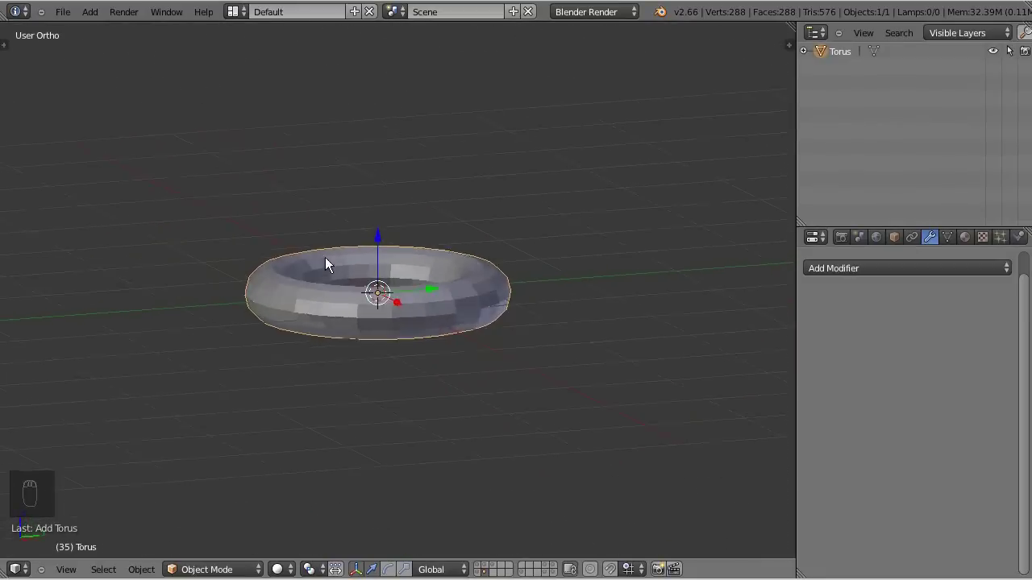
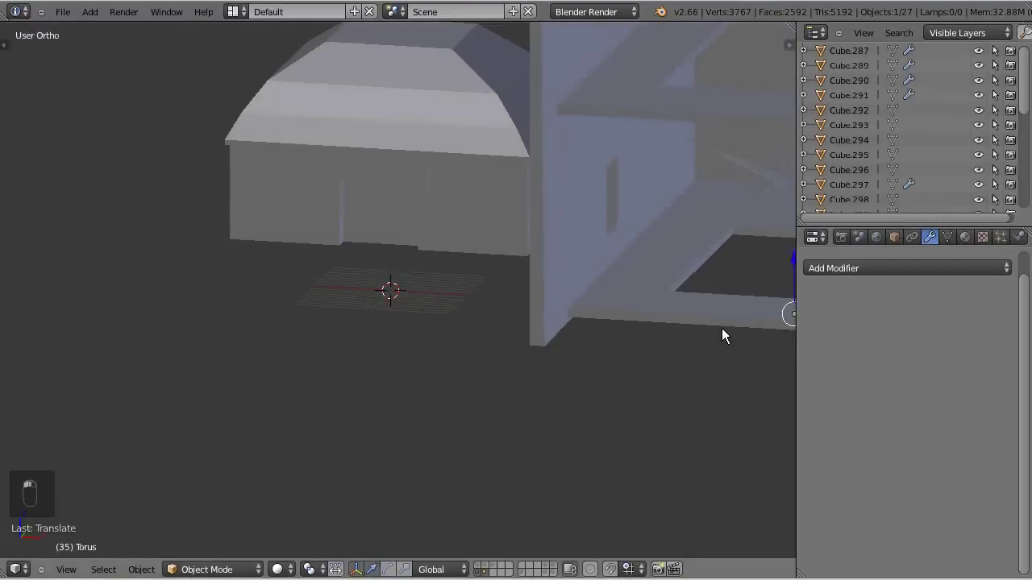
# In Front view wireframe, rotate and move the torus porthole onto the wall above the upper platform.
pyautogui.moveTo(489, 263); pyautogui.dragTo(506, 268)
pyautogui.moveTo(505, 269); pyautogui.dragTo(646, 238)
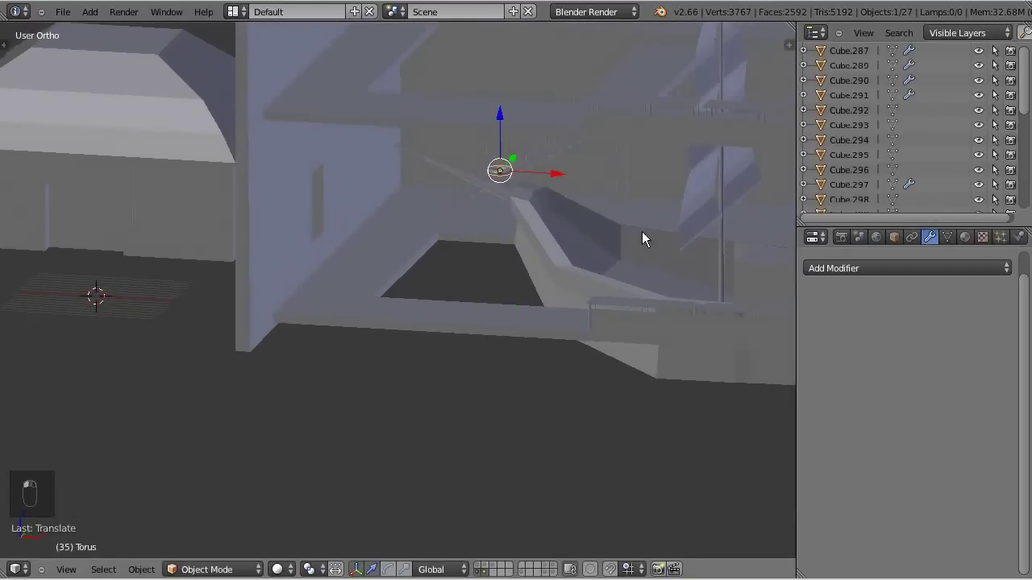
pyautogui.press('KP_1')
pyautogui.press('z')
pyautogui.press('r')
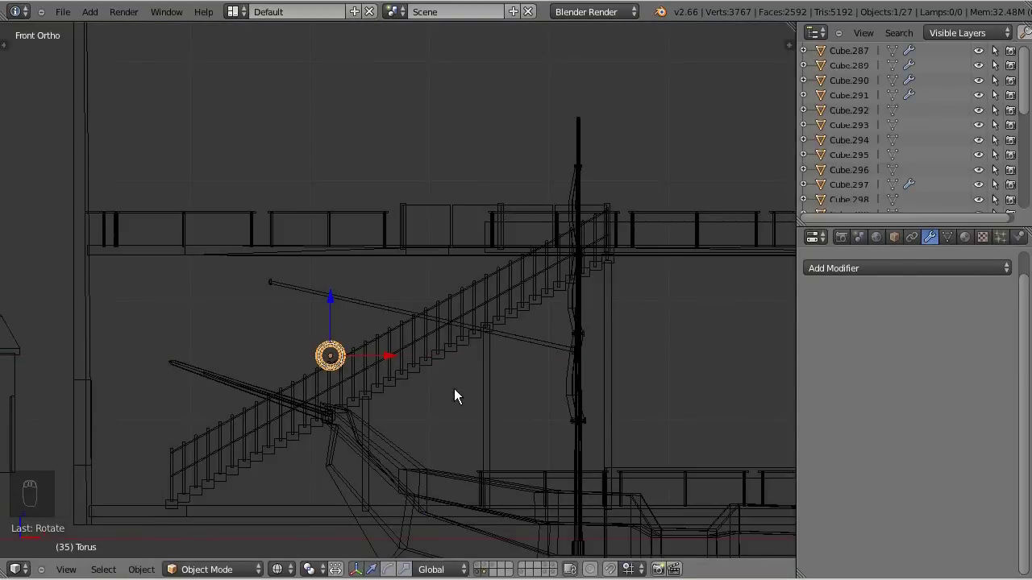
pyautogui.press('g')
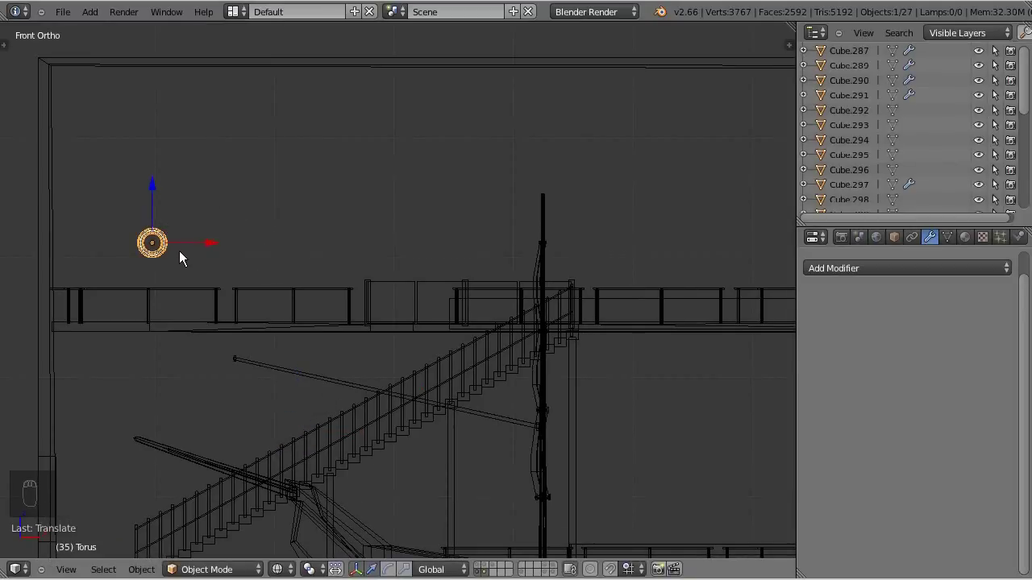
# Shift+D duplicate the porthole into a row of five evenly spaced copies along the wall's X axis.
pyautogui.press('shift+d')
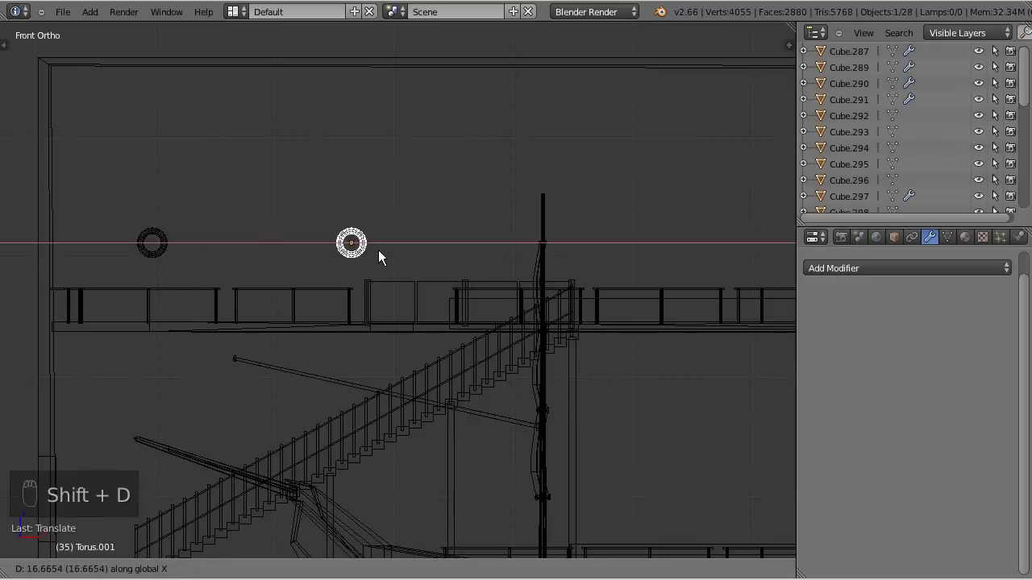
pyautogui.moveTo(380, 254); pyautogui.dragTo(401, 303)
pyautogui.moveTo(402, 303); pyautogui.dragTo(305, 288)
pyautogui.click(305, 287)
pyautogui.moveTo(304, 287); pyautogui.dragTo(278, 286)
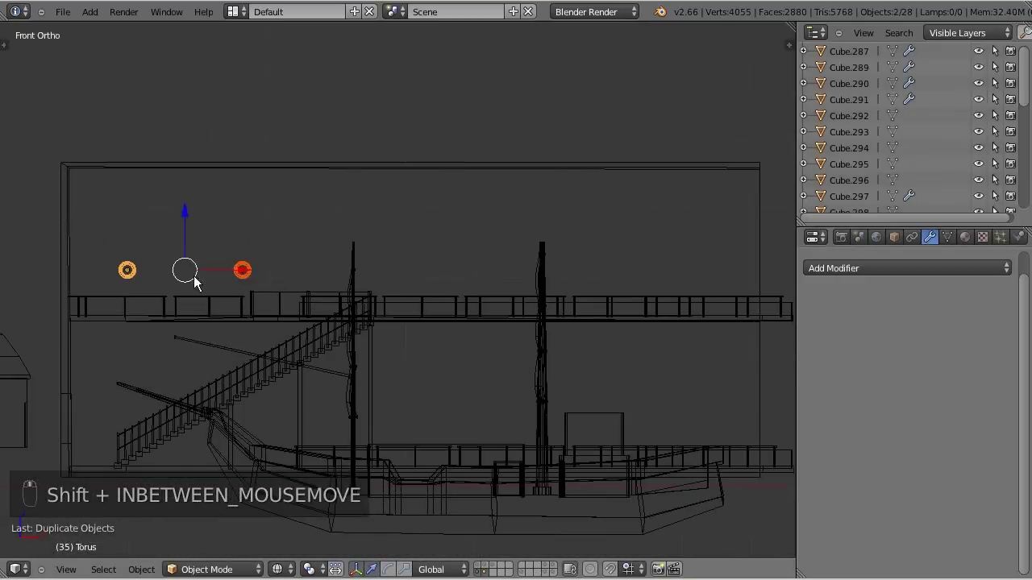
pyautogui.press('shift+d')
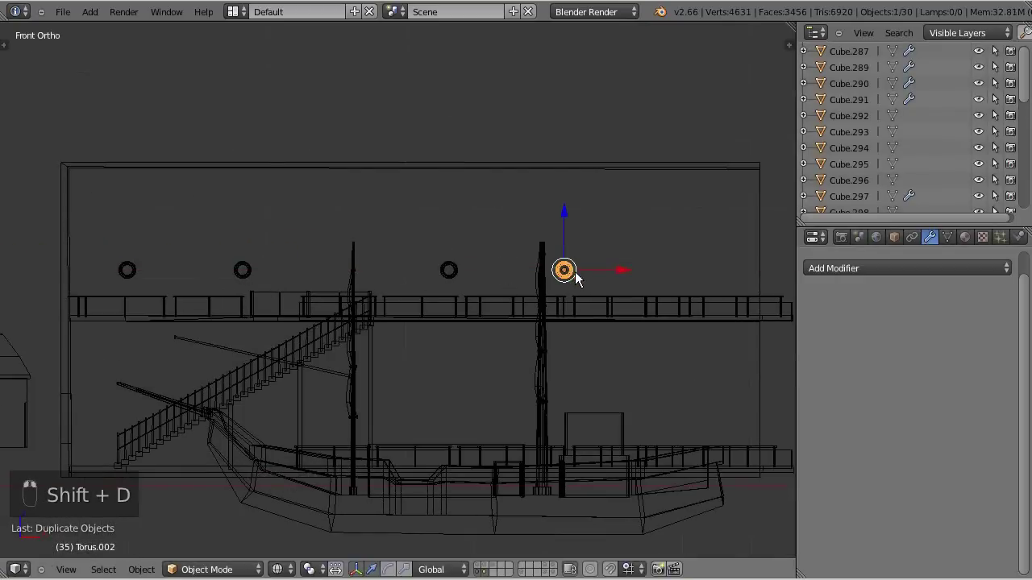
pyautogui.press('shift+d')
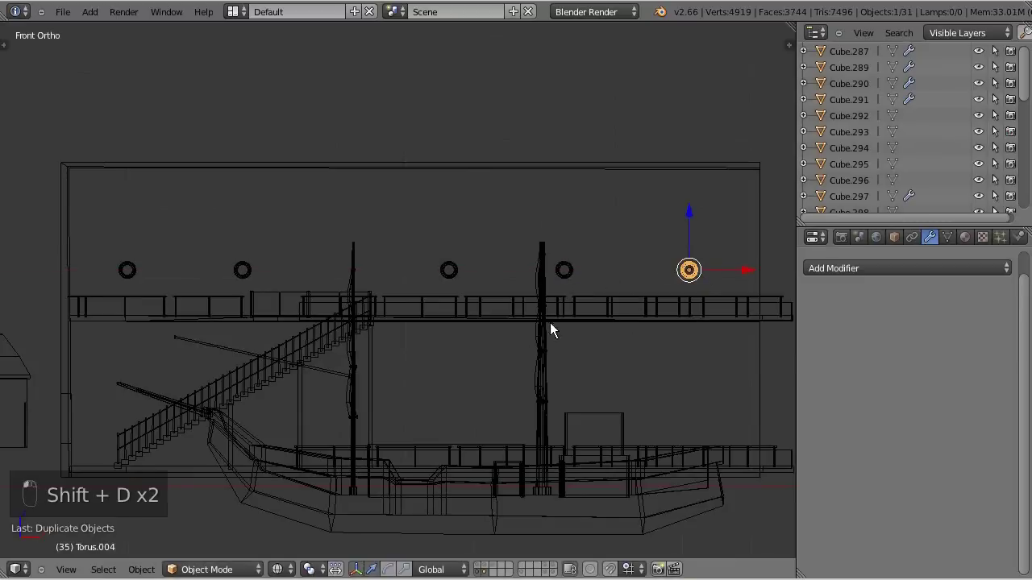
pyautogui.moveTo(496, 349); pyautogui.dragTo(444, 366)
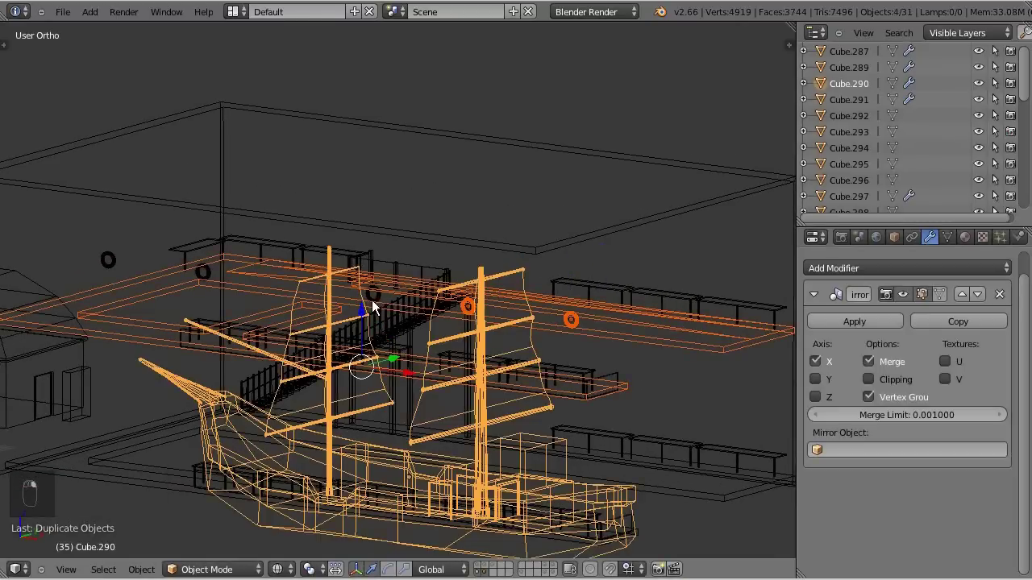
# In Right view, select portholes and slide copies across onto the other station wall.
pyautogui.middleClick(514, 324)
pyautogui.press('a')
pyautogui.moveTo(637, 271); pyautogui.dragTo(437, 260)
pyautogui.moveTo(438, 260); pyautogui.dragTo(123, 277)
pyautogui.press('KP_3')
pyautogui.moveTo(123, 277); pyautogui.dragTo(344, 280)
pyautogui.moveTo(344, 281); pyautogui.dragTo(630, 280)
pyautogui.moveTo(628, 292); pyautogui.dragTo(671, 290)
pyautogui.moveTo(640, 289); pyautogui.dragTo(641, 290)
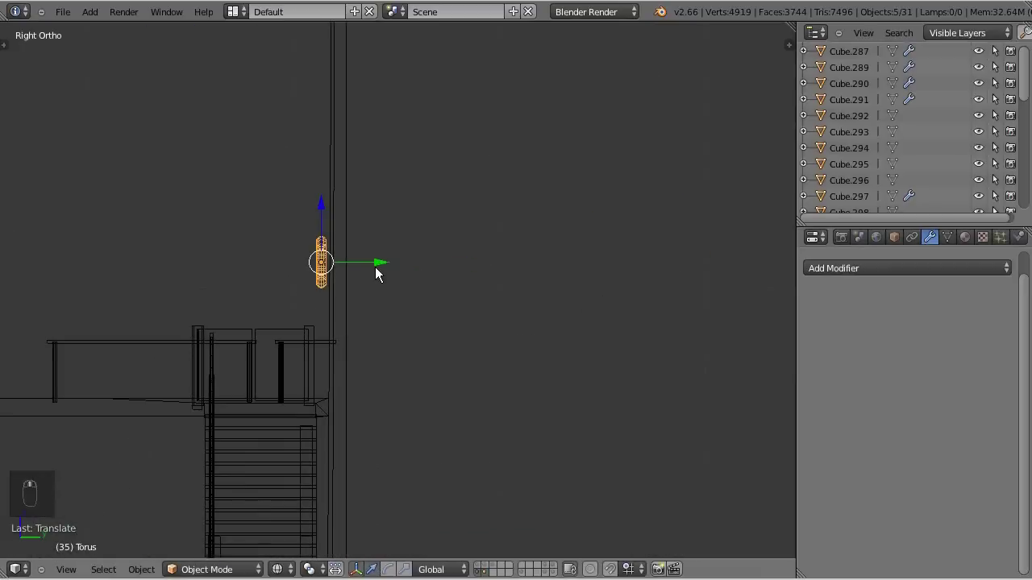
pyautogui.moveTo(385, 275); pyautogui.dragTo(335, 313)
pyautogui.moveTo(351, 315); pyautogui.dragTo(367, 318)
pyautogui.middleClick(370, 319)
# Duplicate two more portholes onto the lower wall section below the platform and inspect them.
pyautogui.press('z')
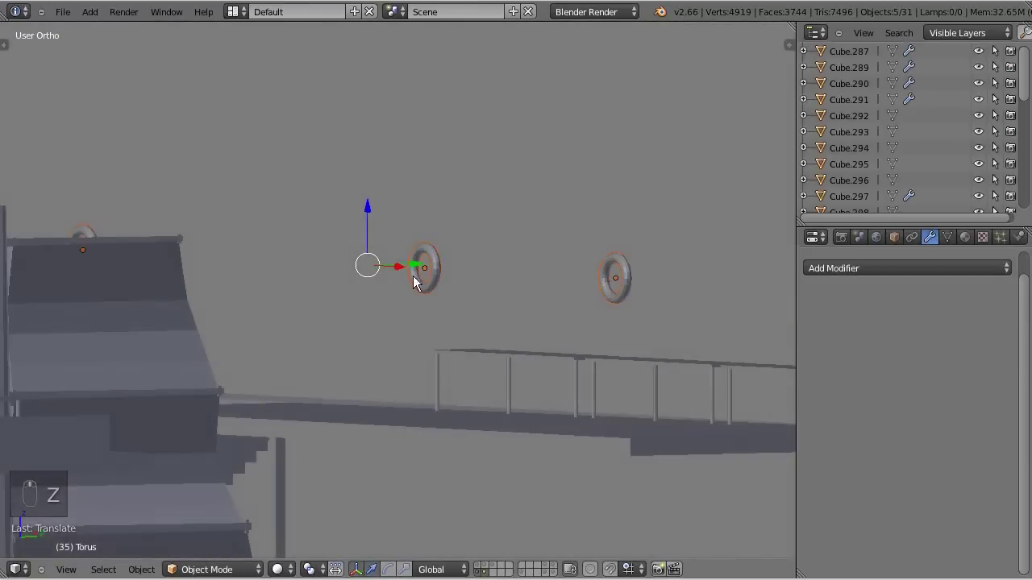
pyautogui.moveTo(394, 299); pyautogui.dragTo(406, 278)
pyautogui.middleClick(397, 300)
pyautogui.press('a')
pyautogui.moveTo(277, 347); pyautogui.dragTo(266, 350)
pyautogui.moveTo(440, 345); pyautogui.dragTo(457, 340)
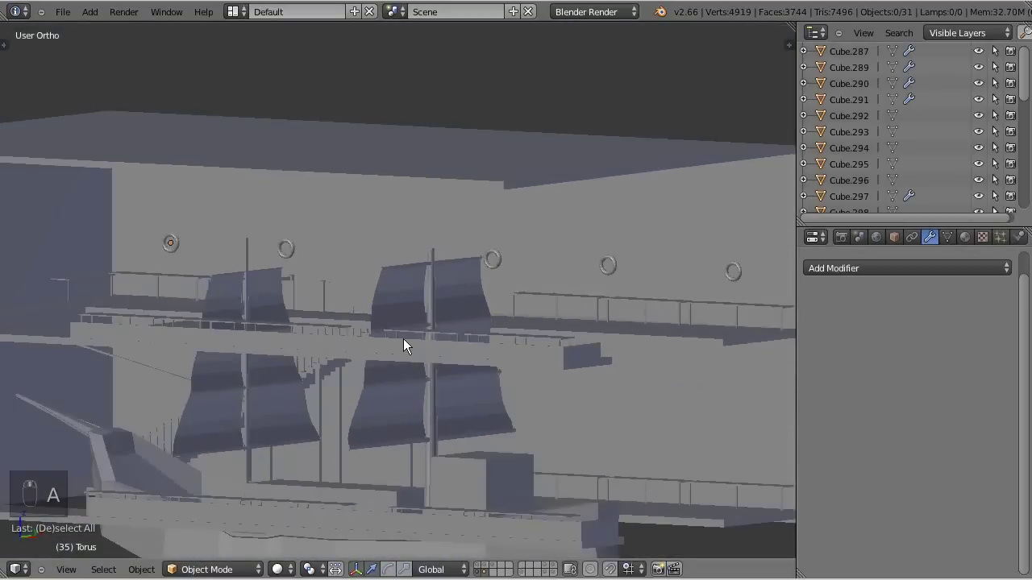
pyautogui.middleClick(458, 348)
pyautogui.middleClick(453, 346)
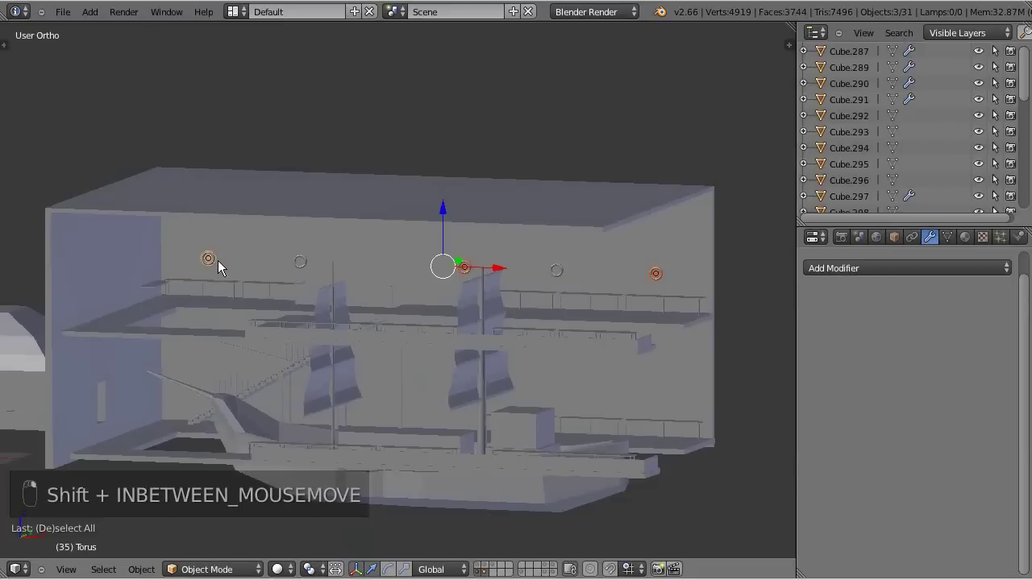
pyautogui.press('a')
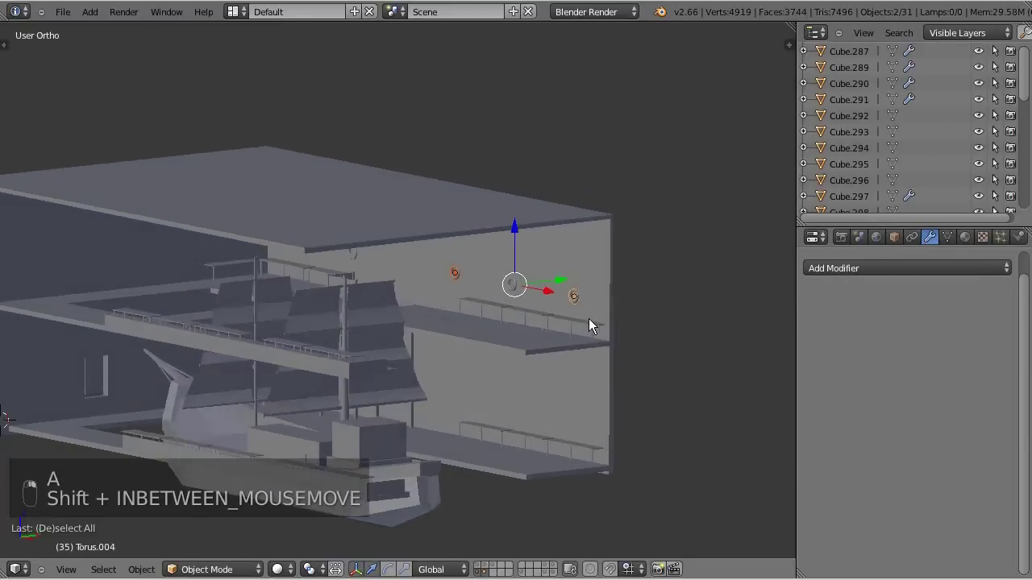
pyautogui.press('shift+d')
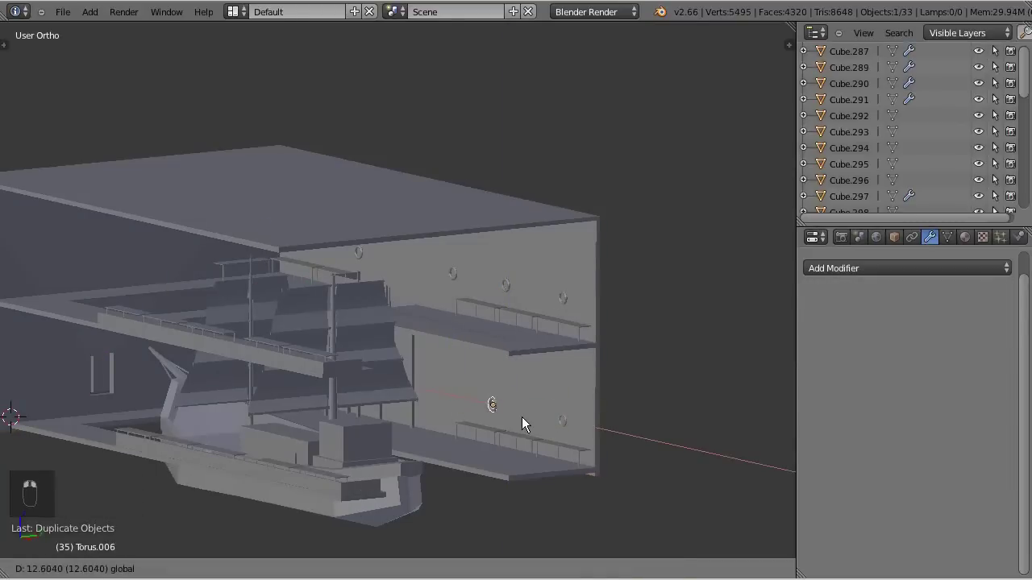
pyautogui.press('a')
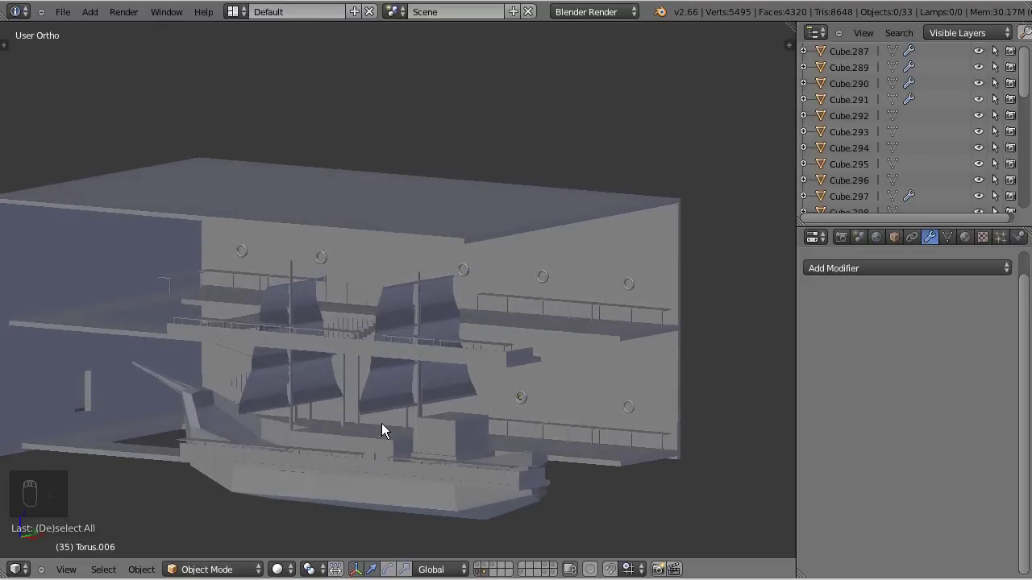
pyautogui.moveTo(404, 432); pyautogui.dragTo(396, 436)
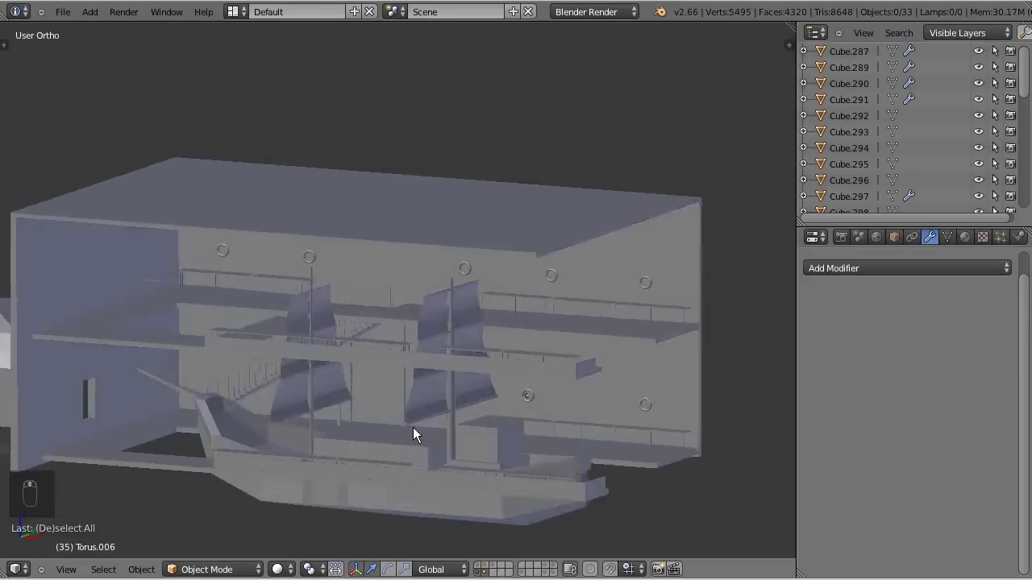